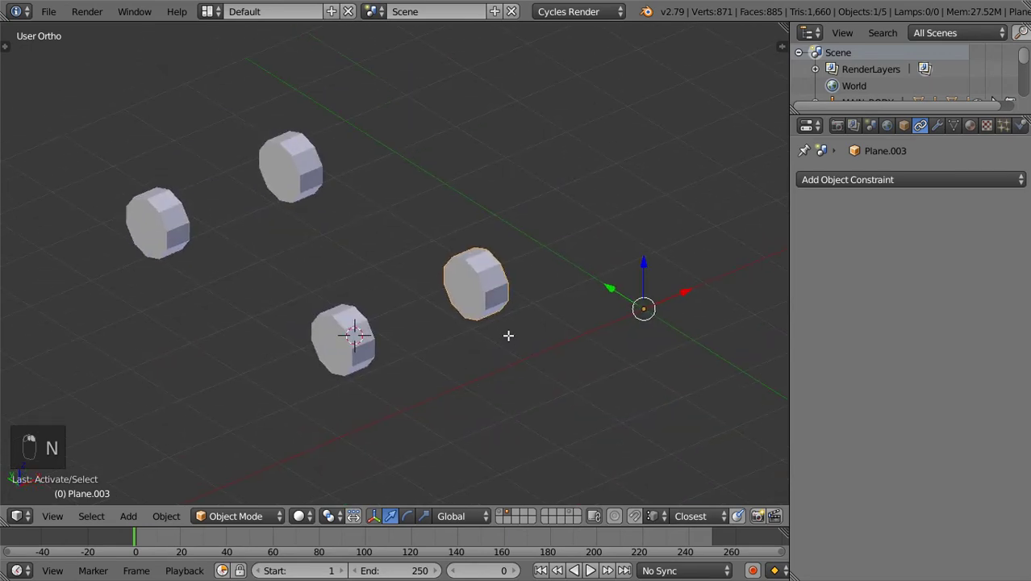
Step: Snap the cursor to each of three wheels in turn, setting each wheel's origin at its own centre
{"action": "key", "text": "Tab"}
{"action": "key", "text": "shift+s"}
{"action": "key", "text": "Tab"}
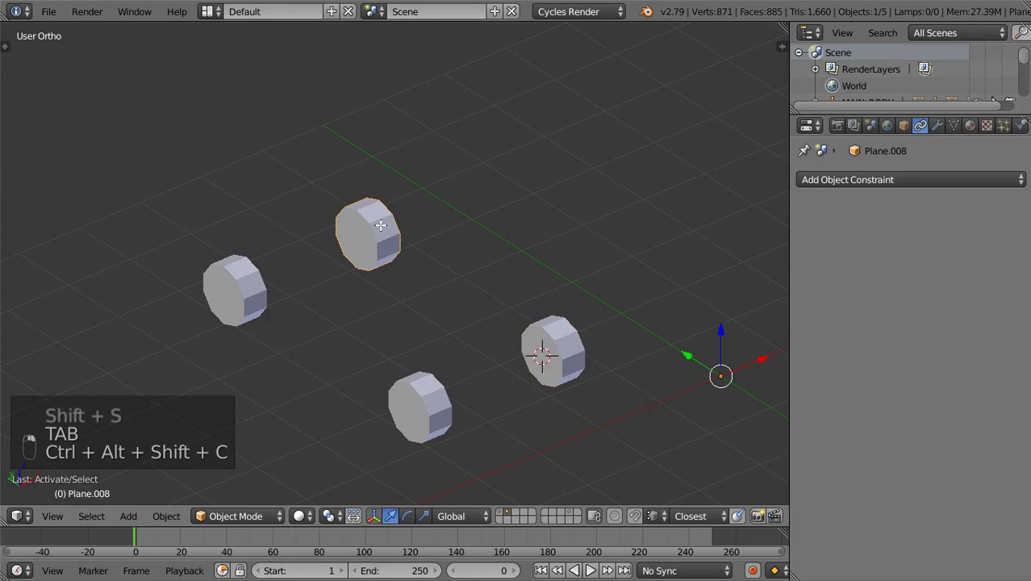
{"action": "key", "text": "Tab"}
{"action": "key", "text": "shift+s"}
{"action": "key", "text": "Tab"}
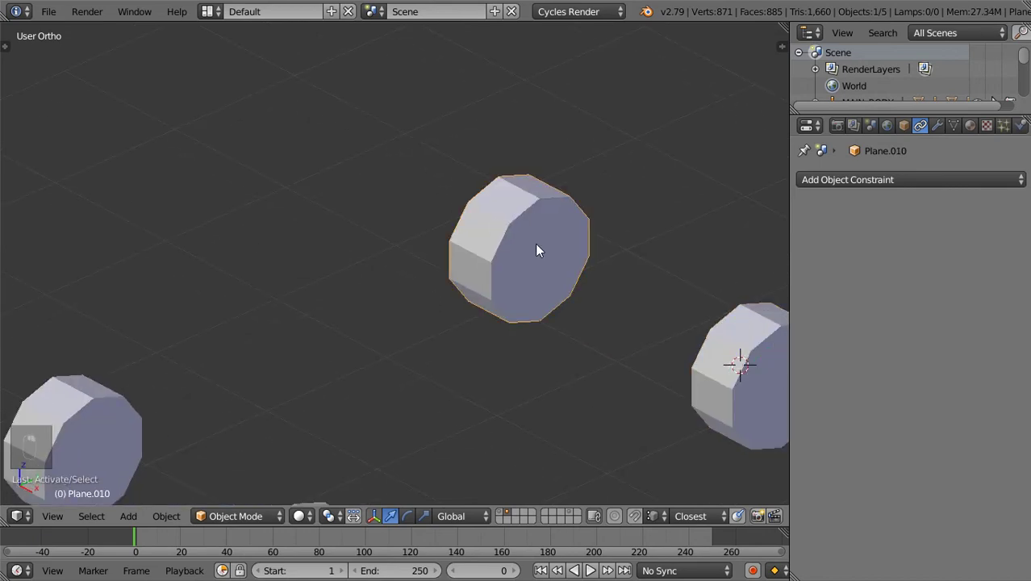
{"action": "key", "text": "Tab"}
{"action": "key", "text": "shift+s"}
{"action": "key", "text": "Tab"}
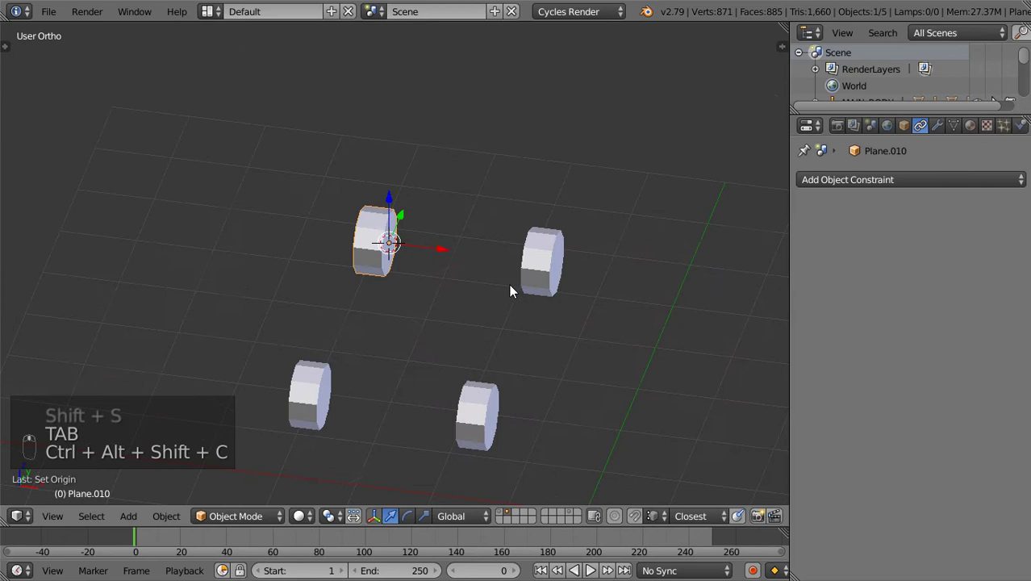
Step: Unhide the car body, show it textured, and view the car in Right Ortho
{"action": "key", "text": "alt+h"}
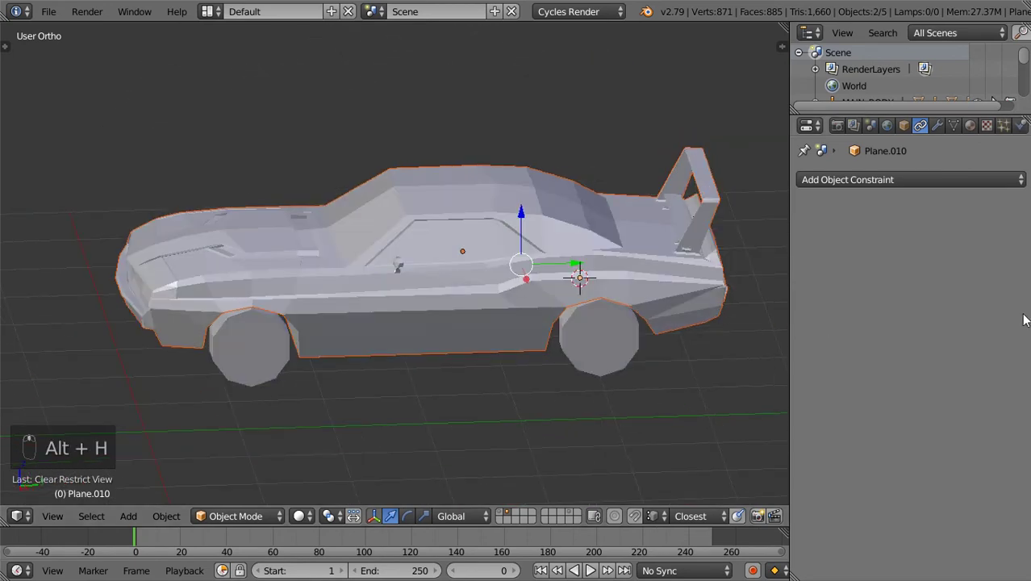
{"action": "key", "text": "a"}
{"action": "left_click_drag", "start_coordinate": [318, 518], "coordinate": [380, 321]}
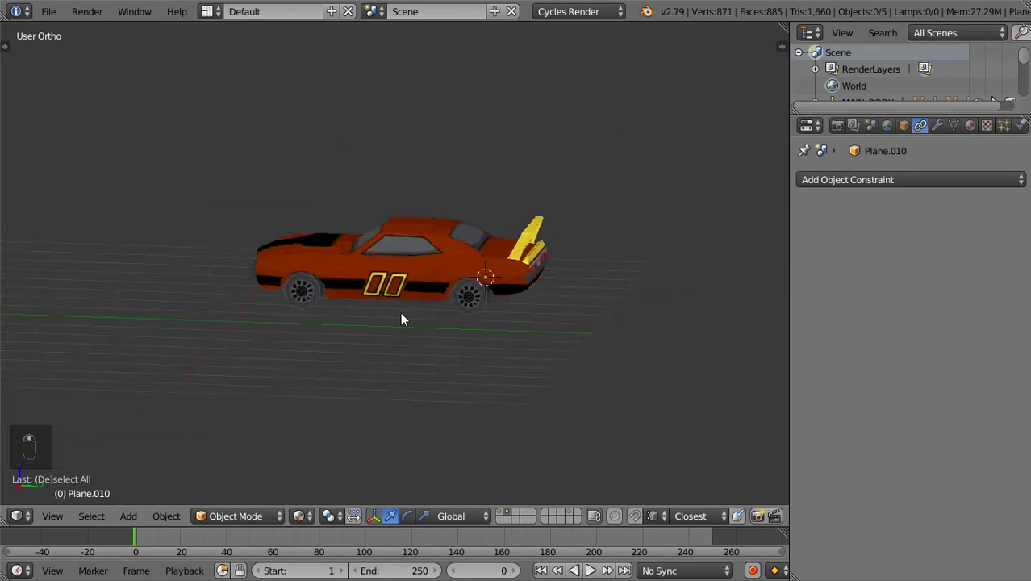
{"action": "key", "text": "KP_7"}
{"action": "key", "text": "KP_3"}
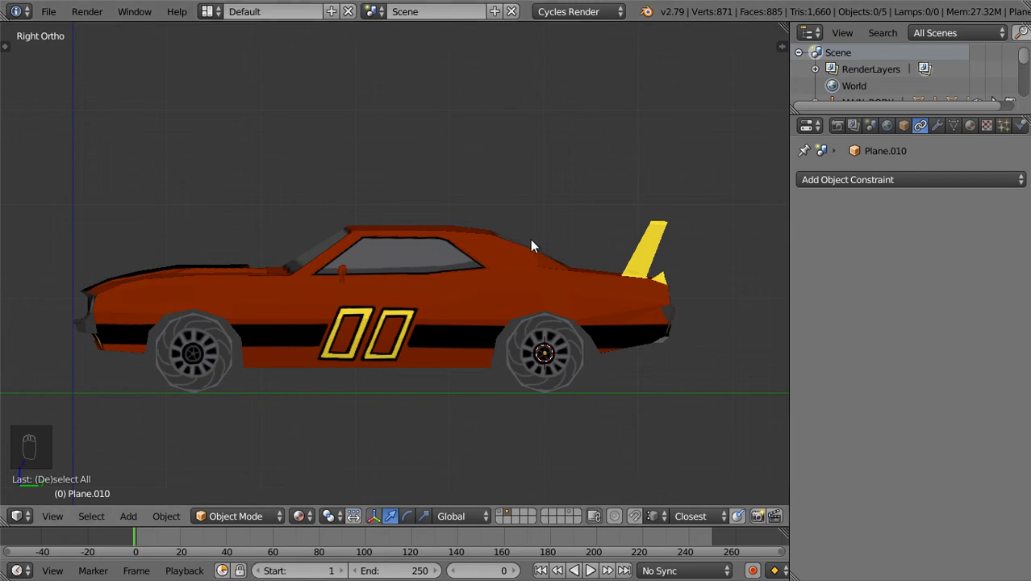
Step: Add a cube-shaped empty at the car and switch to Top Ortho view above it
{"action": "key", "text": "shift+a"}
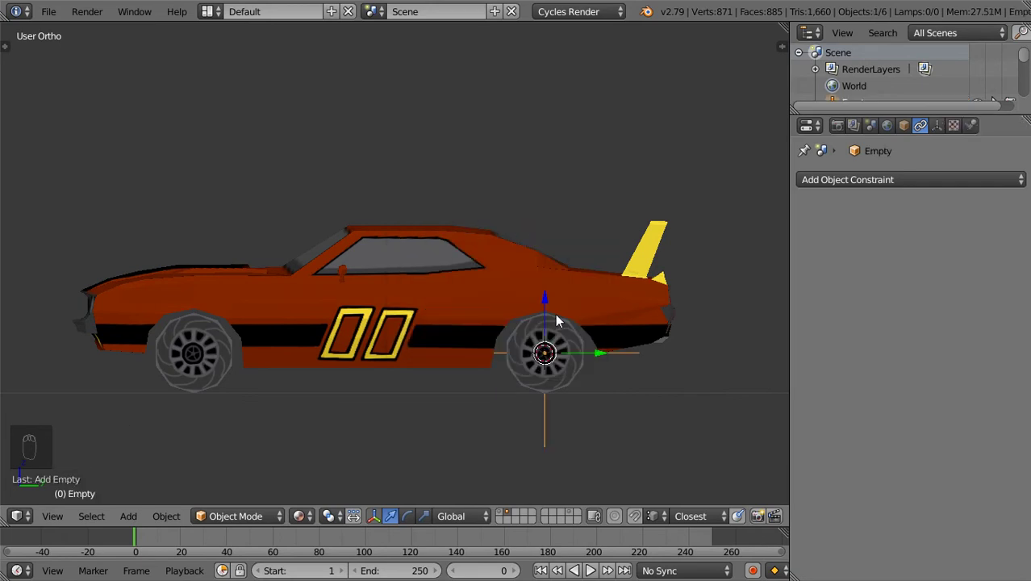
{"action": "key", "text": "x"}
{"action": "key", "text": "shift+a"}
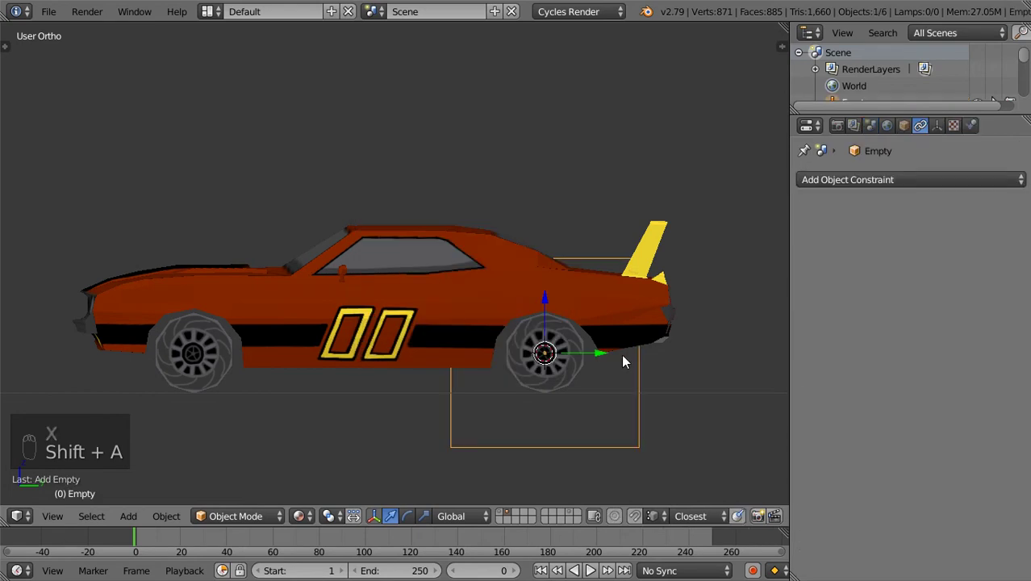
{"action": "key", "text": "x"}
{"action": "left_click_drag", "start_coordinate": [499, 327], "coordinate": [414, 298]}
{"action": "key", "text": "shift+s"}
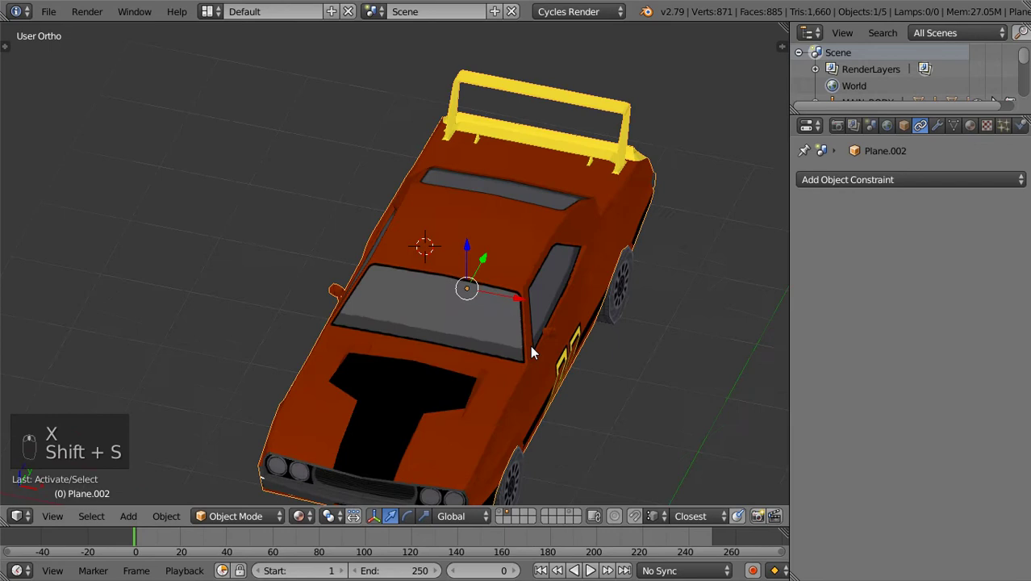
{"action": "key", "text": "shift+s"}
{"action": "key", "text": "shift+a"}
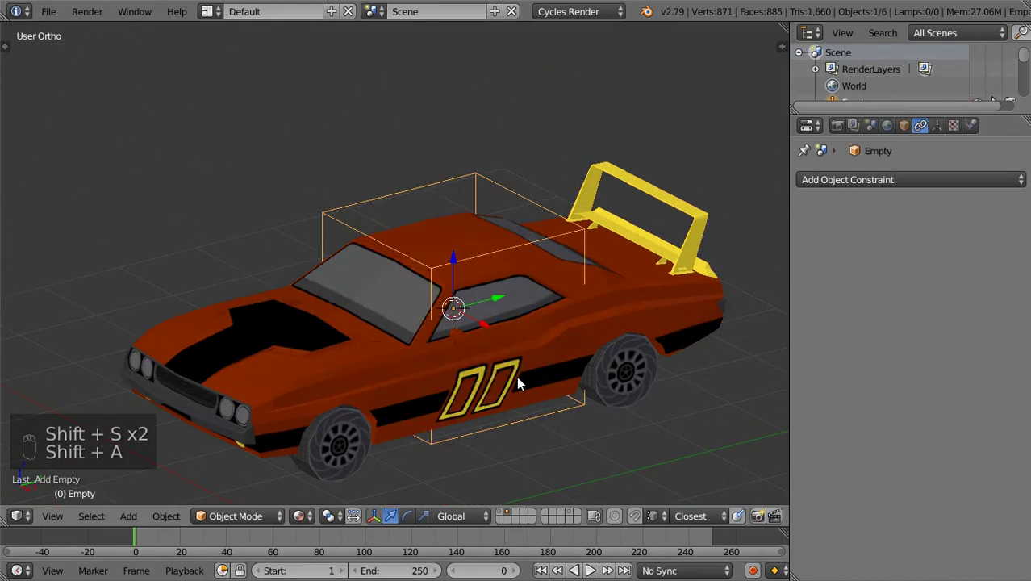
{"action": "key", "text": "KP_7"}
Step: Scale the box empty along individual axes until it encloses the whole car body
{"action": "key", "text": "s"}
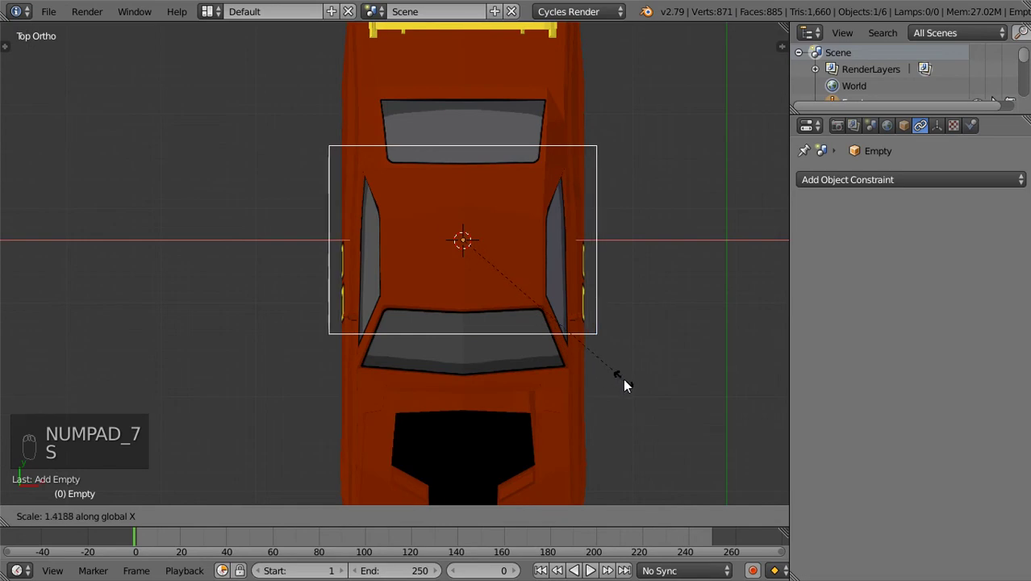
{"action": "left_click_drag", "start_coordinate": [619, 300], "coordinate": [527, 335]}
{"action": "key", "text": "g"}
{"action": "middle_click", "coordinate": [527, 358]}
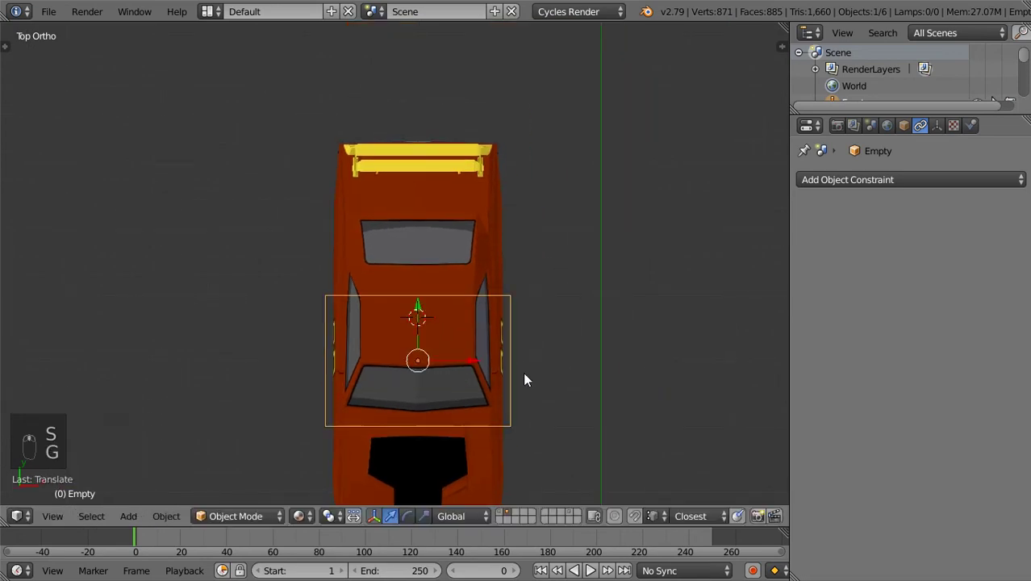
{"action": "key", "text": "s"}
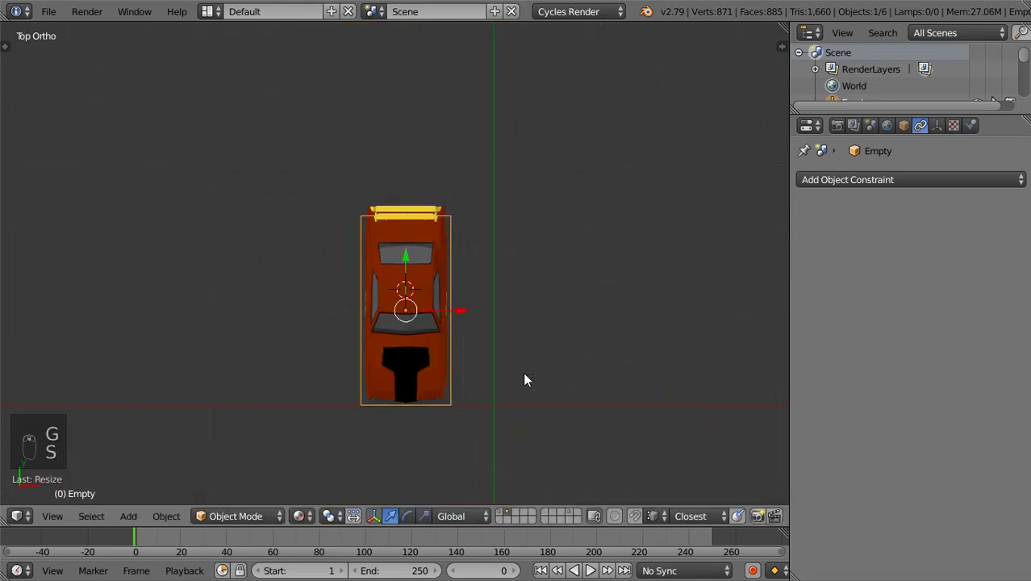
{"action": "key", "text": "s"}
{"action": "middle_click", "coordinate": [579, 343]}
{"action": "key", "text": "g"}
{"action": "key", "text": "s"}
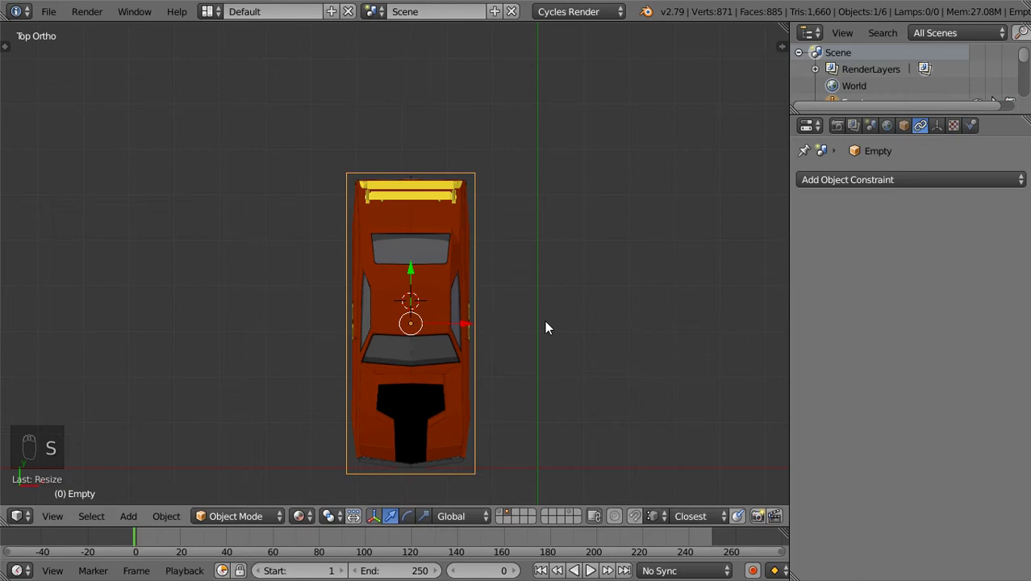
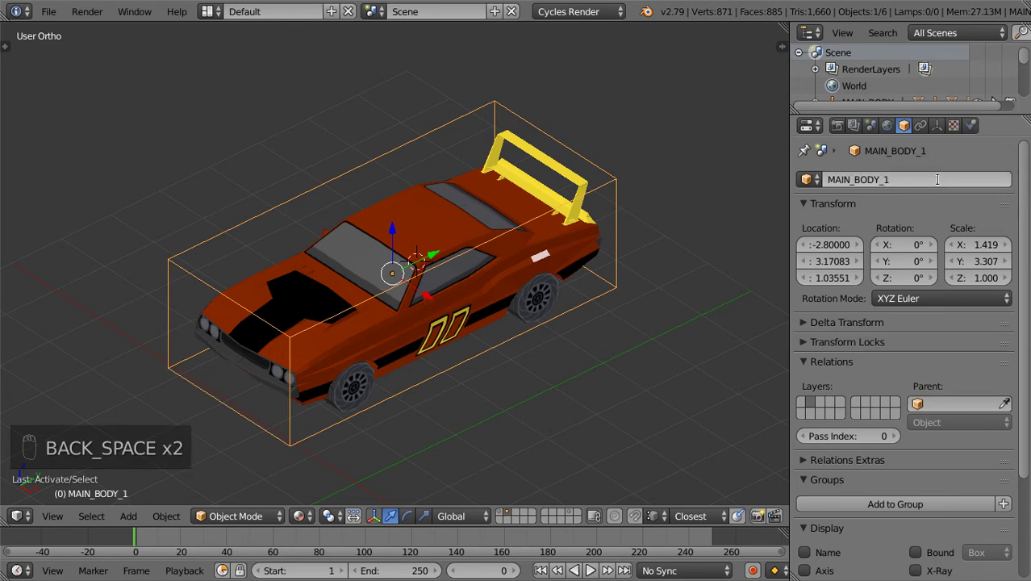
Step: Rename the box empty enclosing the car to MAIN_BODY_2
{"action": "left_click", "coordinate": [945, 181]}
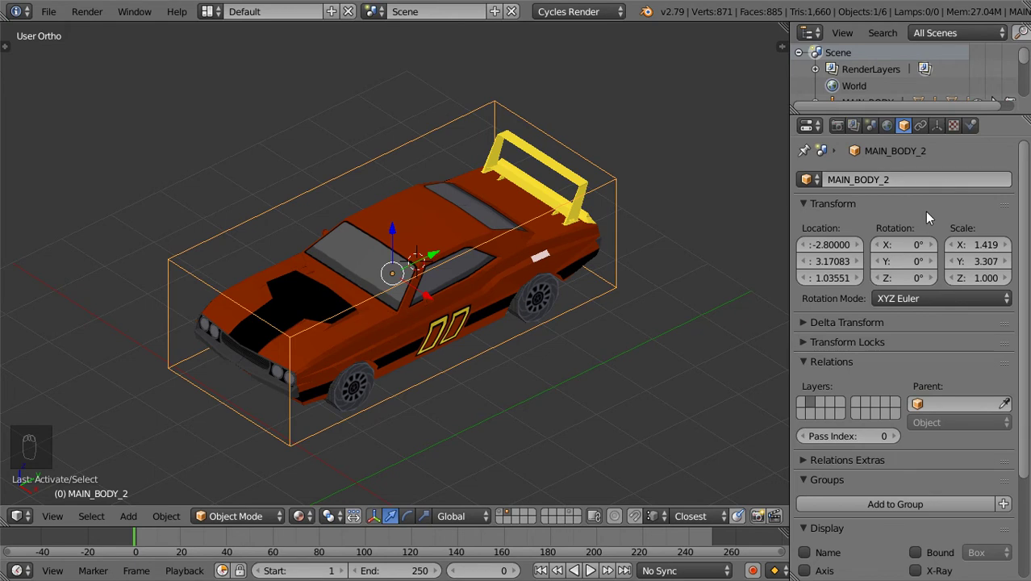
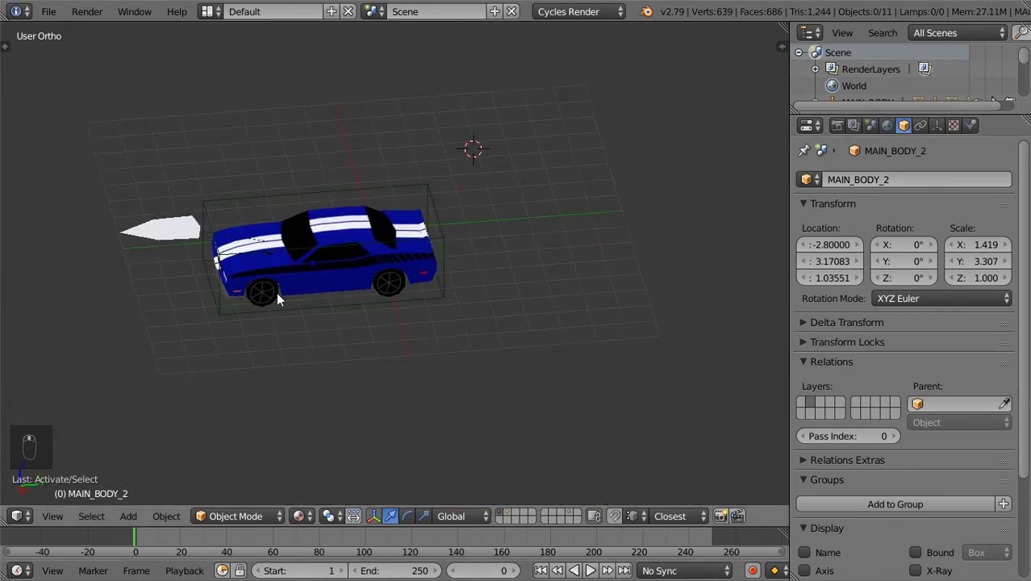
Step: Orbit the blue reference car, inspect MAIN_BODY and the Direction1 arrow, and reset the arrow's rotation
{"action": "left_click_drag", "start_coordinate": [432, 277], "coordinate": [514, 262]}
{"action": "key", "text": "g"}
{"action": "left_click_drag", "start_coordinate": [474, 270], "coordinate": [519, 273]}
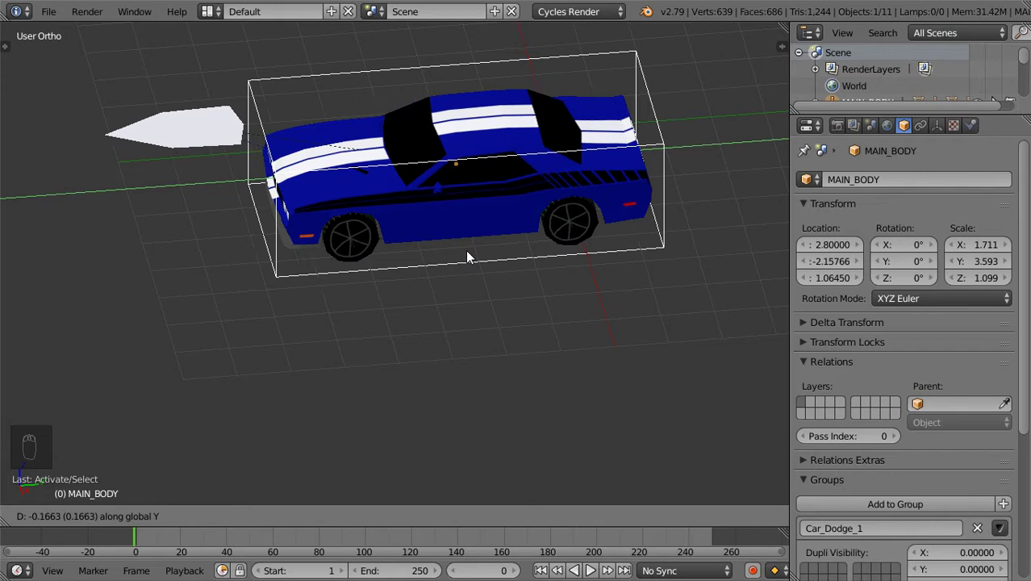
{"action": "left_click_drag", "start_coordinate": [175, 143], "coordinate": [467, 210]}
{"action": "key", "text": "r"}
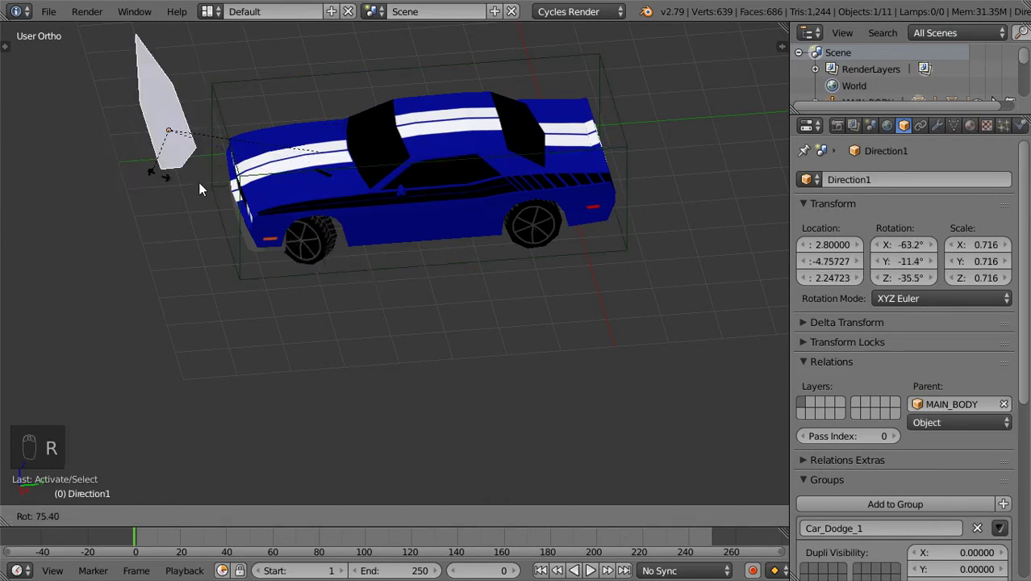
{"action": "key", "text": "r"}
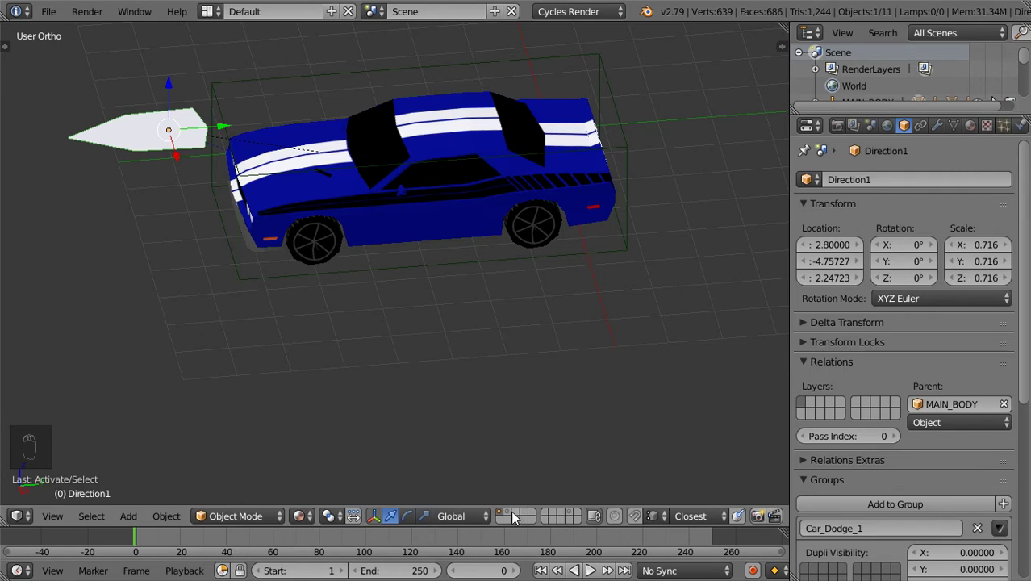
{"action": "left_click_drag", "start_coordinate": [520, 517], "coordinate": [476, 316]}
{"action": "left_click_drag", "start_coordinate": [475, 316], "coordinate": [459, 277]}
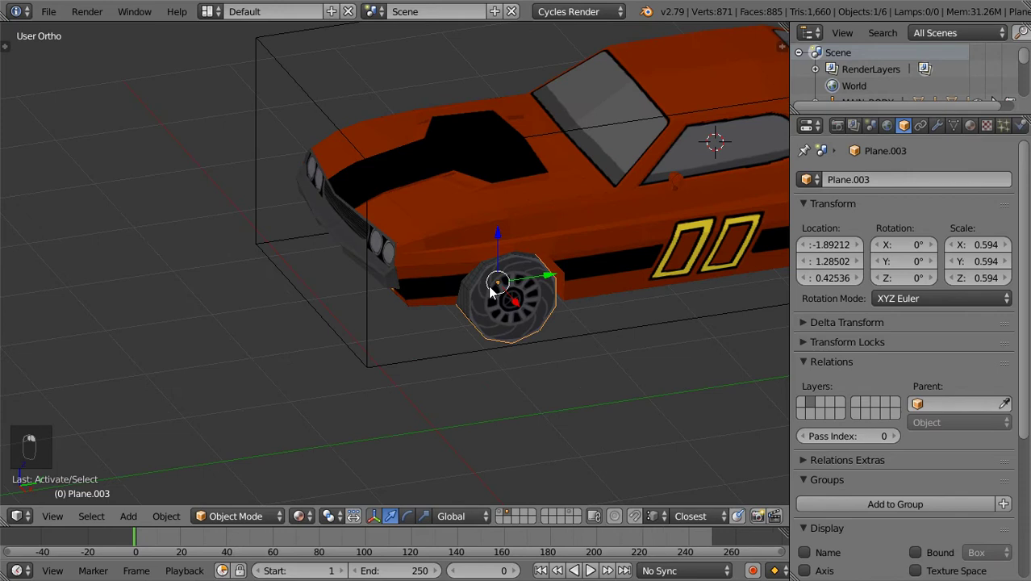
Step: Hide the body, then place a plain-axes empty at the first two wheel centres, scaled slightly larger than the wheels
{"action": "key", "text": "h"}
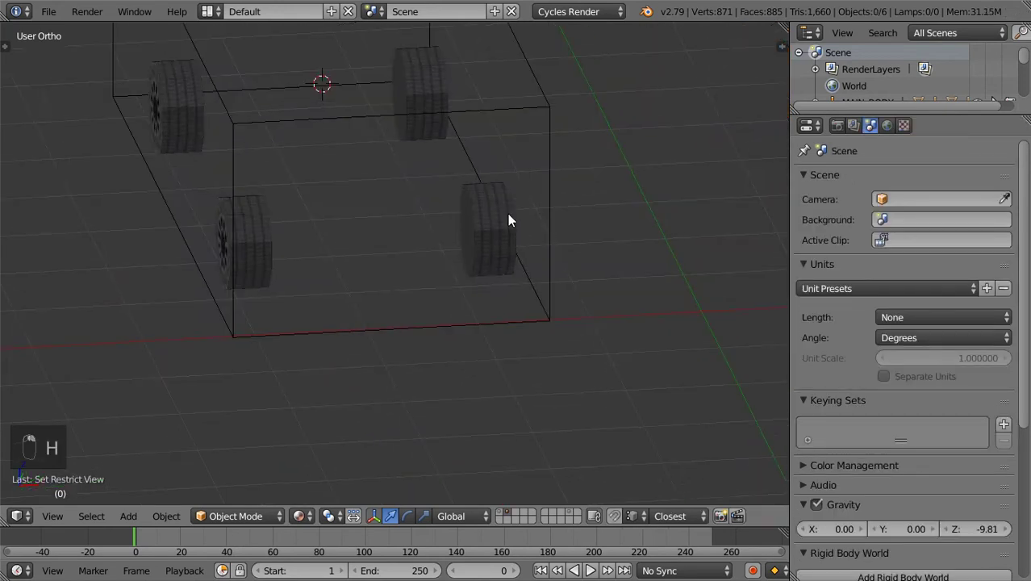
{"action": "key", "text": "Tab"}
{"action": "key", "text": "shift+s"}
{"action": "key", "text": "Tab"}
{"action": "key", "text": "shift+a"}
{"action": "key", "text": "s"}
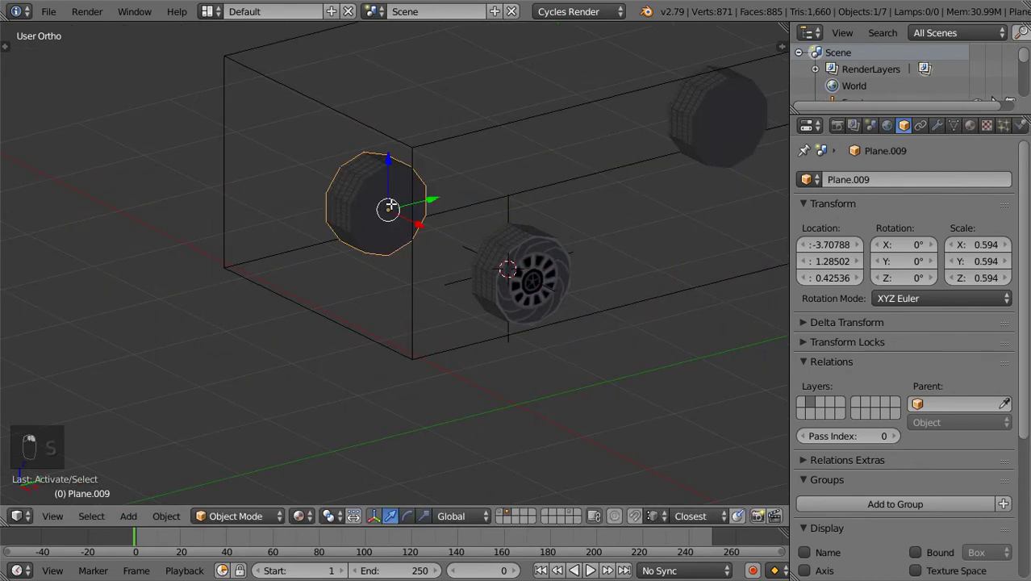
{"action": "key", "text": "Tab"}
{"action": "key", "text": "shift+s"}
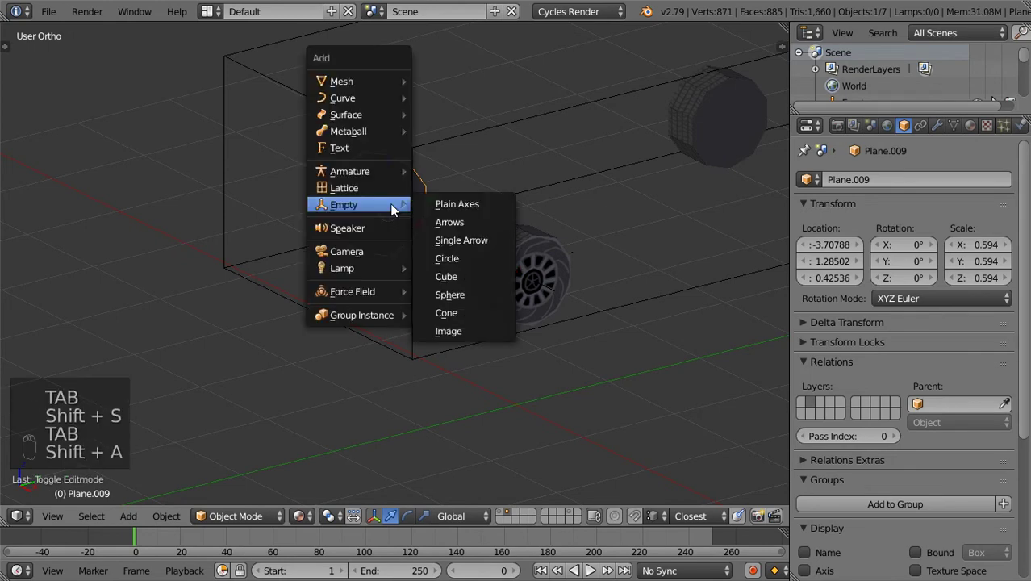
{"action": "key", "text": "shift+a"}
{"action": "key", "text": "s"}
{"action": "left_click_drag", "start_coordinate": [484, 226], "coordinate": [533, 195]}
{"action": "left_click_drag", "start_coordinate": [532, 194], "coordinate": [529, 191]}
Step: Add and scale plain-axes empties at the remaining two wheel centres the same way
{"action": "key", "text": "Tab"}
{"action": "key", "text": "shift+s"}
{"action": "key", "text": "shift+a"}
{"action": "key", "text": "s"}
{"action": "right_click", "coordinate": [643, 256]}
{"action": "key", "text": "Tab"}
{"action": "key", "text": "shift+s"}
{"action": "key", "text": "Tab"}
{"action": "key", "text": "shift+a"}
{"action": "key", "text": "s"}
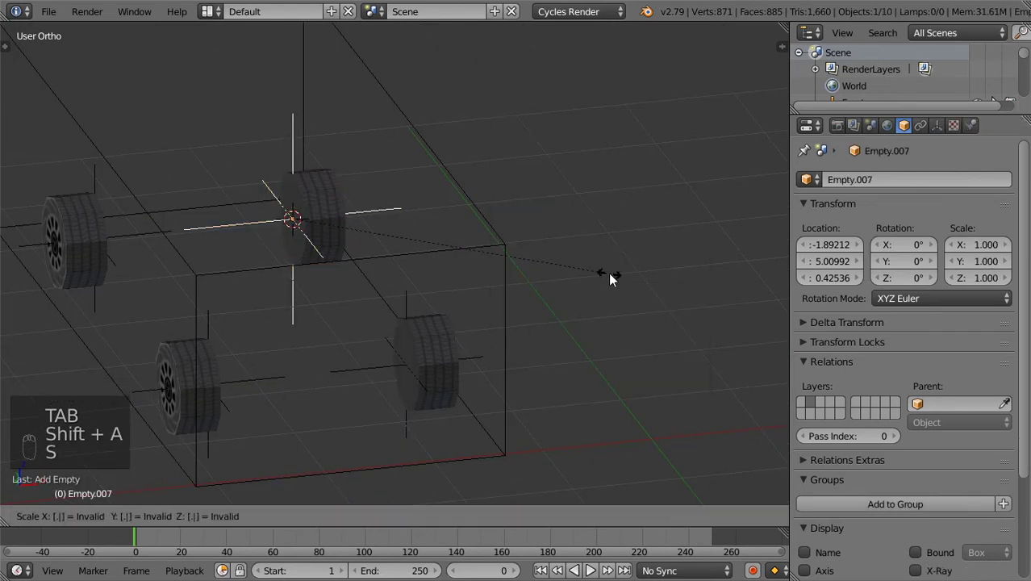
{"action": "middle_click", "coordinate": [608, 281]}
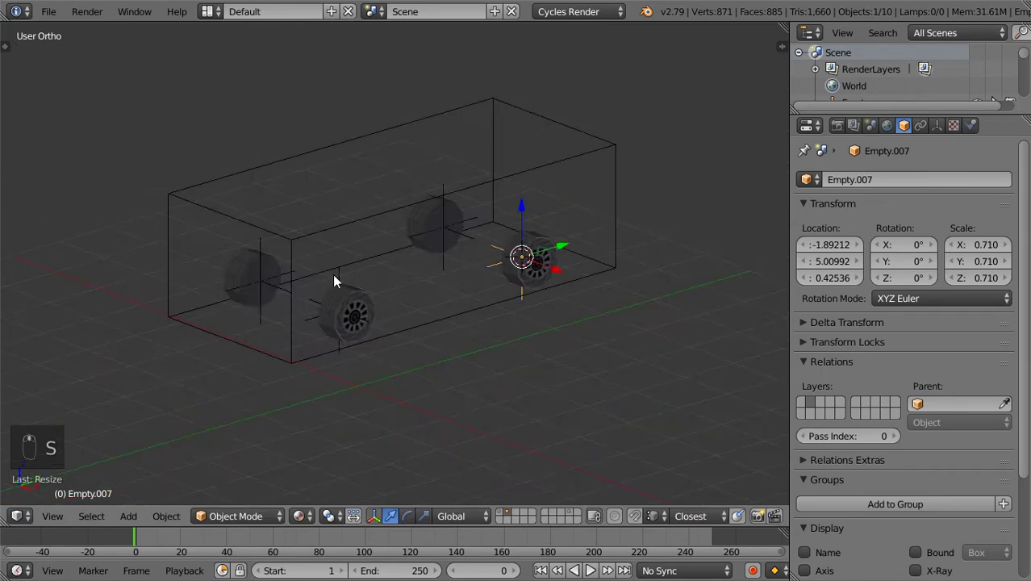
{"action": "left_click_drag", "start_coordinate": [415, 291], "coordinate": [382, 193]}
Step: Parent the first wheels to their empties with Set Parent To Object
{"action": "key", "text": "ctrl+p"}
{"action": "left_click_drag", "start_coordinate": [138, 145], "coordinate": [223, 263]}
{"action": "key", "text": "ctrl+p"}
{"action": "middle_click", "coordinate": [226, 253]}
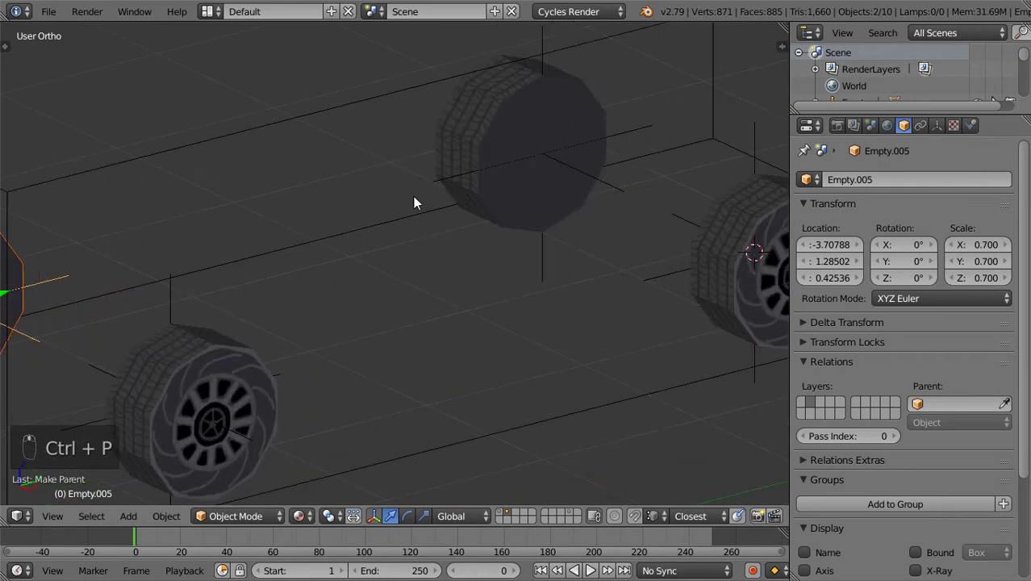
{"action": "left_click_drag", "start_coordinate": [465, 109], "coordinate": [595, 186]}
{"action": "right_click", "coordinate": [619, 192]}
Step: Parent the other wheels to their empties, unhide the body and parent the wheel empties to MAIN_BODY_2
{"action": "key", "text": "ctrl+p"}
{"action": "left_click_drag", "start_coordinate": [643, 243], "coordinate": [610, 192]}
{"action": "key", "text": "ctrl+p"}
{"action": "middle_click", "coordinate": [609, 204]}
{"action": "key", "text": "alt+h"}
{"action": "left_click_drag", "start_coordinate": [575, 276], "coordinate": [579, 332]}
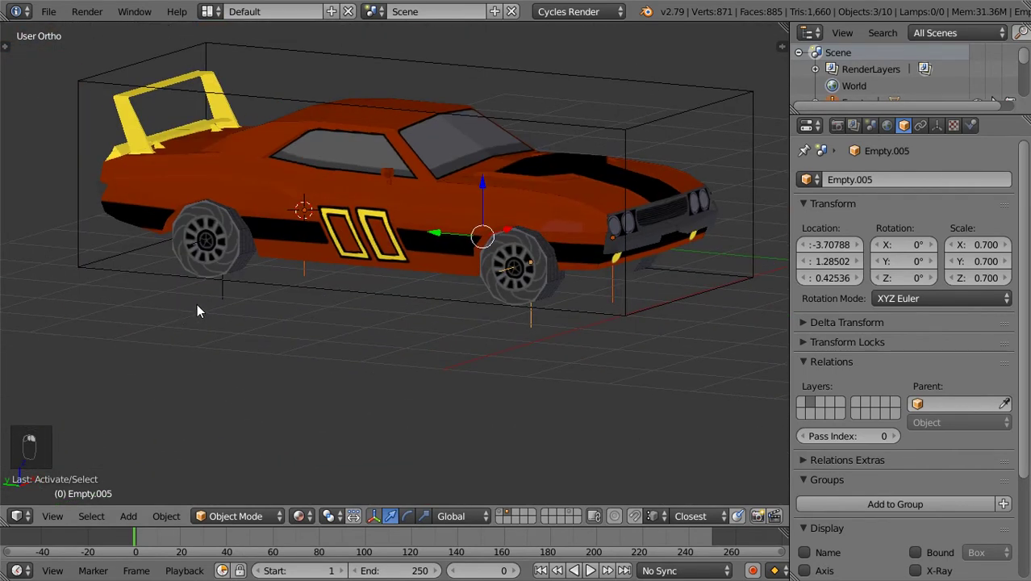
{"action": "key", "text": "ctrl+p"}
{"action": "left_click_drag", "start_coordinate": [141, 278], "coordinate": [321, 305]}
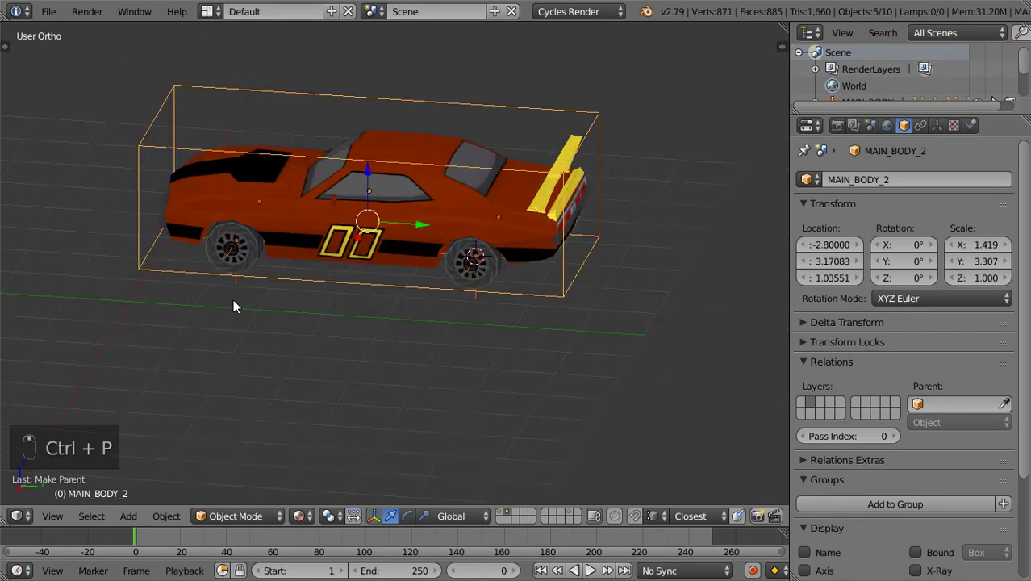
Step: Hide the car body and add a driver to the front wheel empty's Rotation X in the N panel
{"action": "middle_click", "coordinate": [427, 319]}
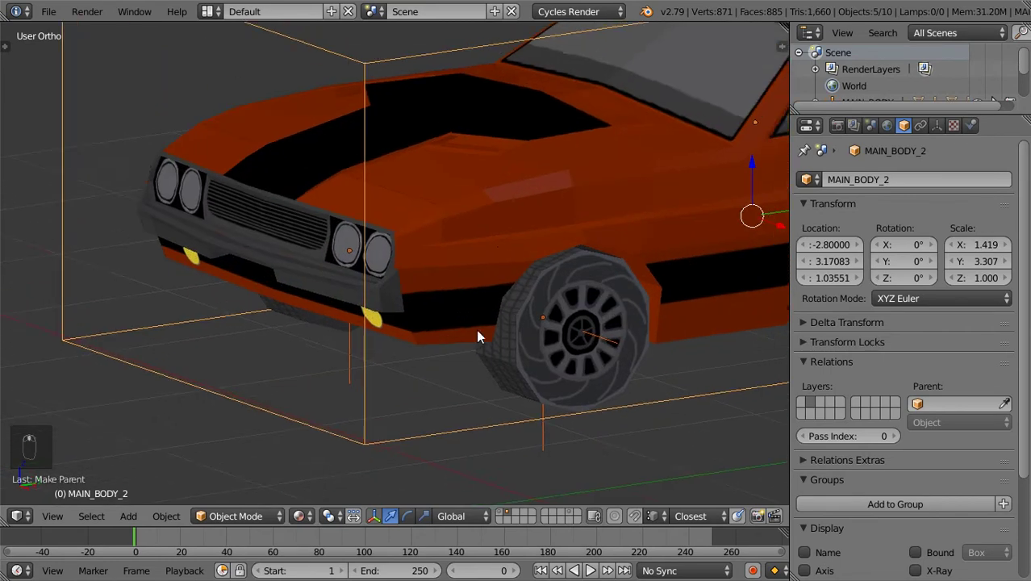
{"action": "left_click_drag", "start_coordinate": [441, 279], "coordinate": [515, 316]}
{"action": "key", "text": "h"}
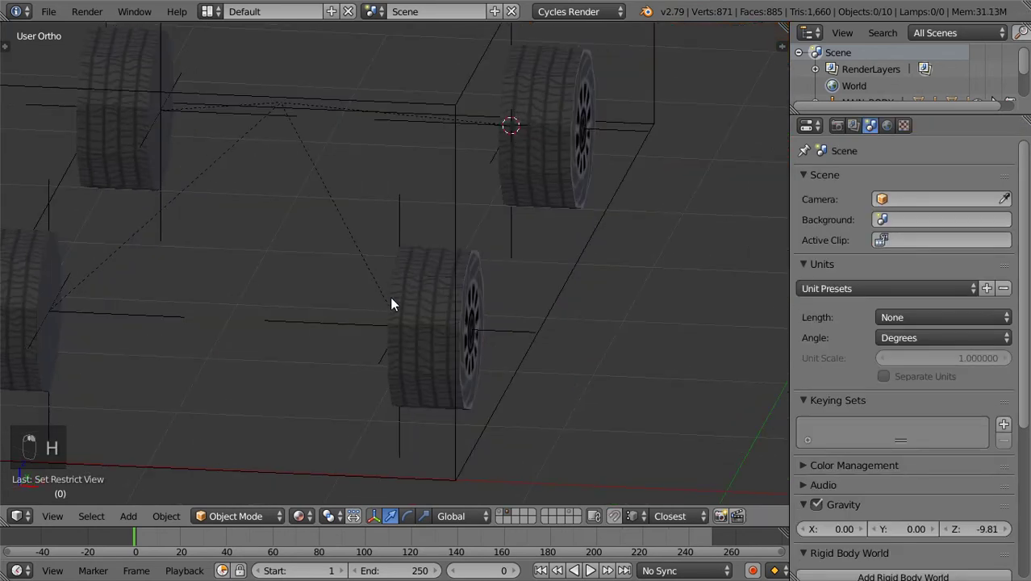
{"action": "key", "text": "n"}
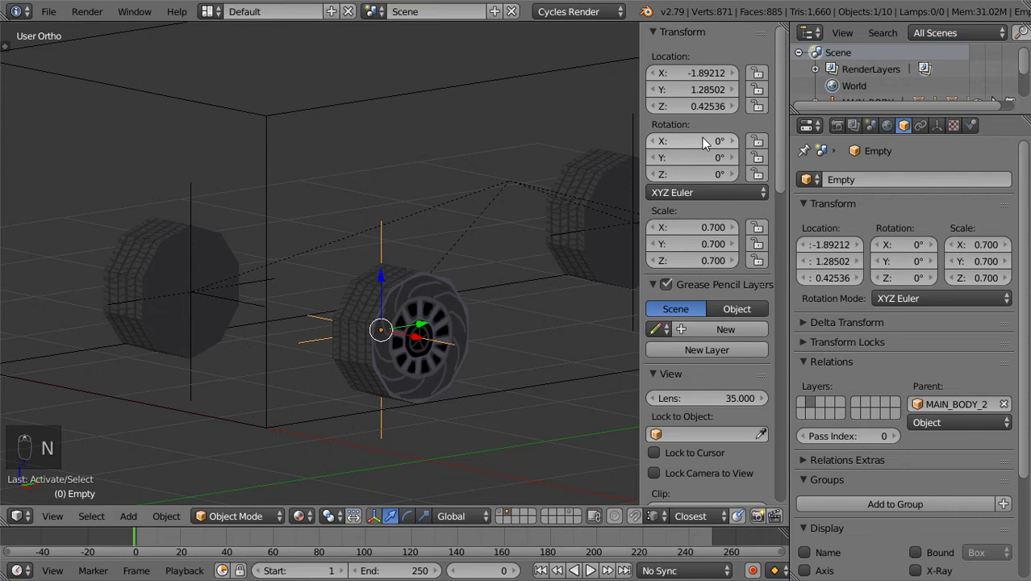
{"action": "key", "text": "ctrl+d"}
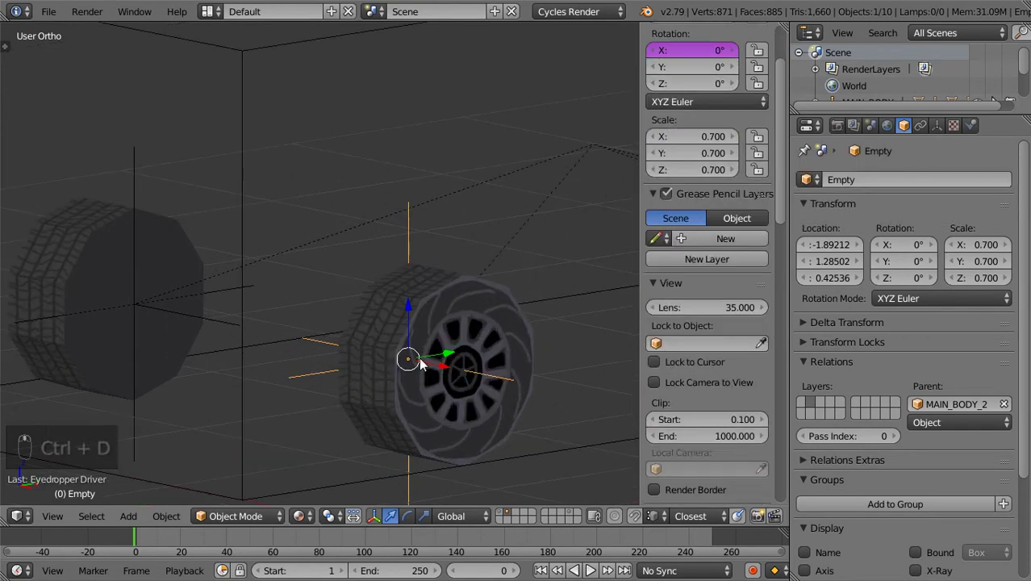
Step: Switch an area's editor type to the Graph Editor in Drivers mode
{"action": "key", "text": "n"}
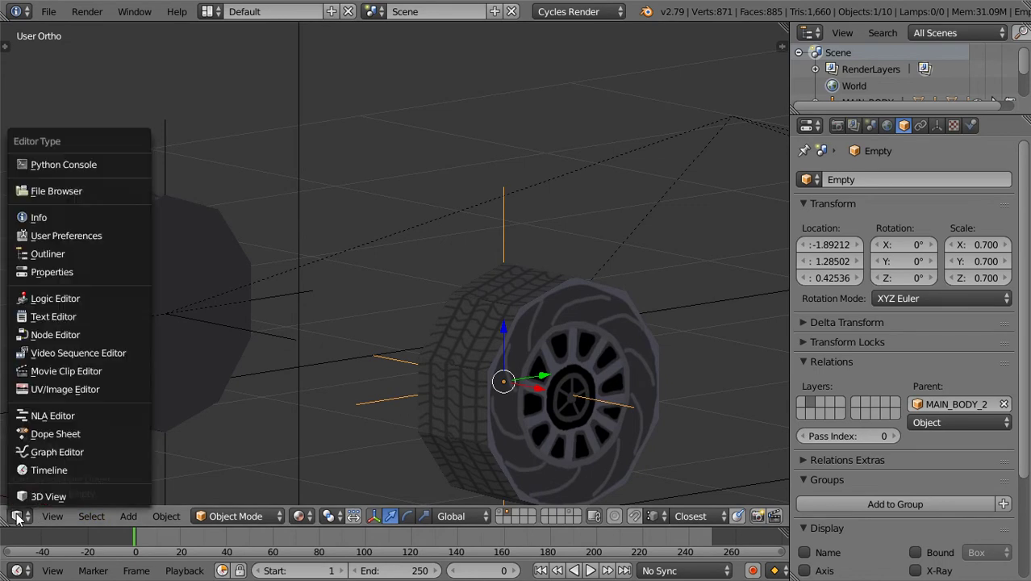
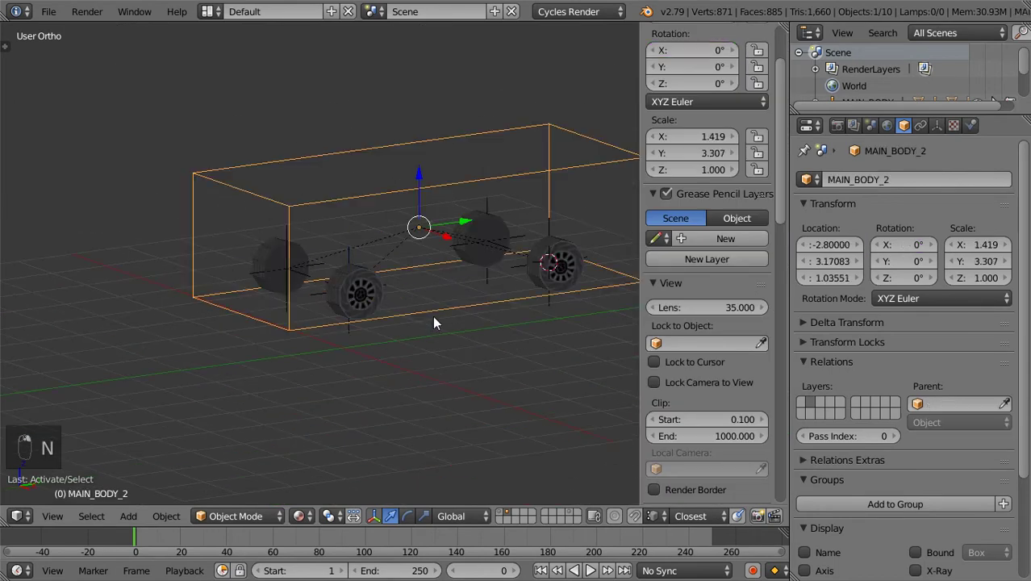
Step: Test-move the car body to check the front wheel's driver spins it, then cancel the move
{"action": "key", "text": "g"}
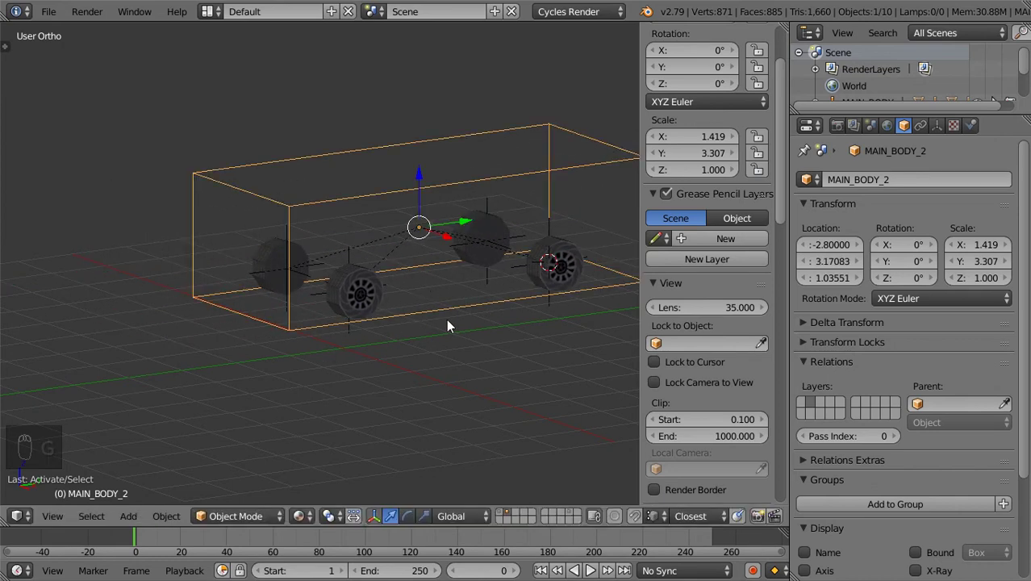
{"action": "key", "text": "n"}
{"action": "left_click_drag", "start_coordinate": [452, 325], "coordinate": [484, 250]}
{"action": "left_click_drag", "start_coordinate": [484, 250], "coordinate": [649, 417]}
{"action": "key", "text": "r"}
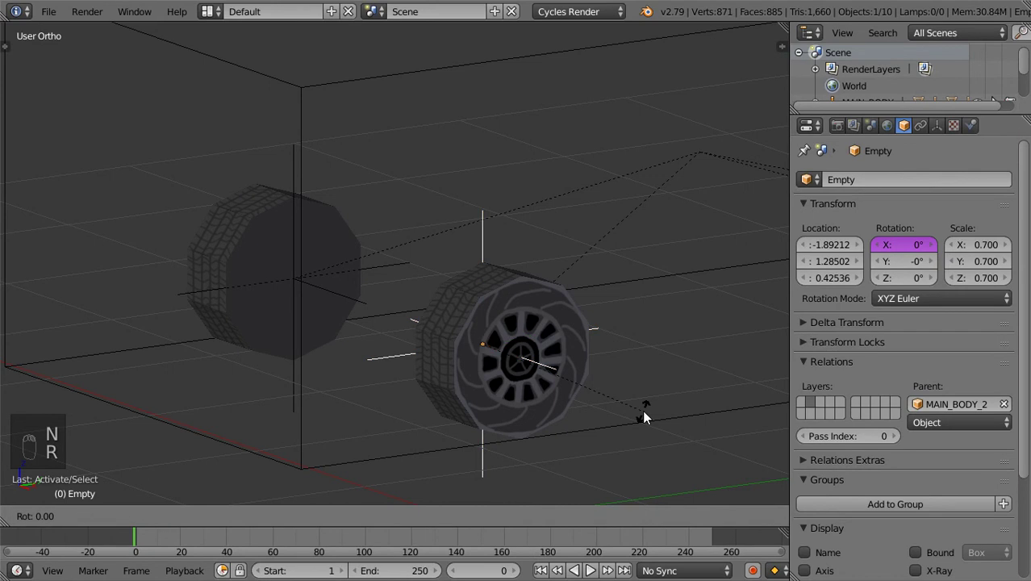
{"action": "left_click_drag", "start_coordinate": [546, 315], "coordinate": [453, 316]}
{"action": "key", "text": "n"}
{"action": "left_click_drag", "start_coordinate": [453, 316], "coordinate": [356, 367]}
{"action": "key", "text": "g"}
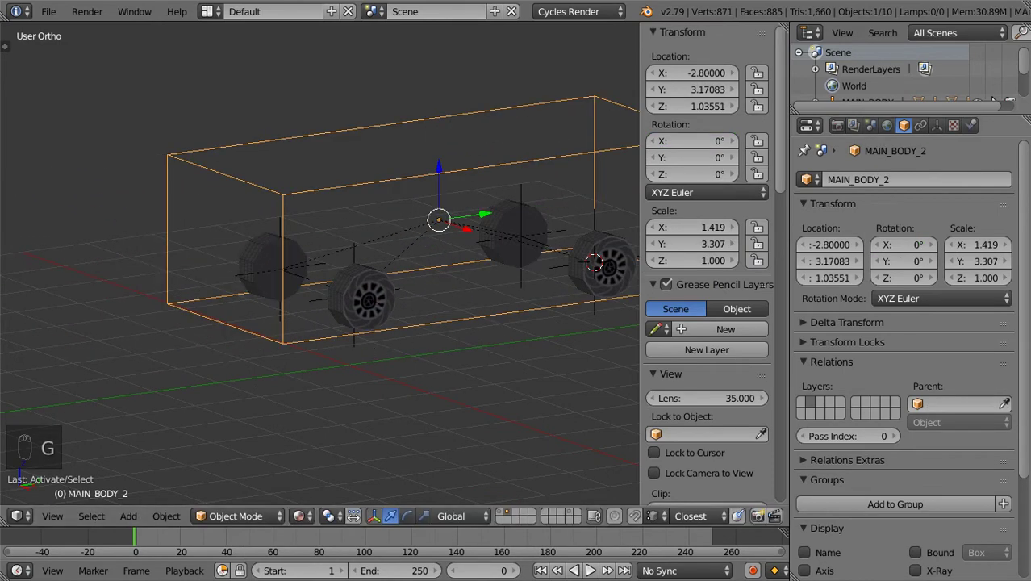
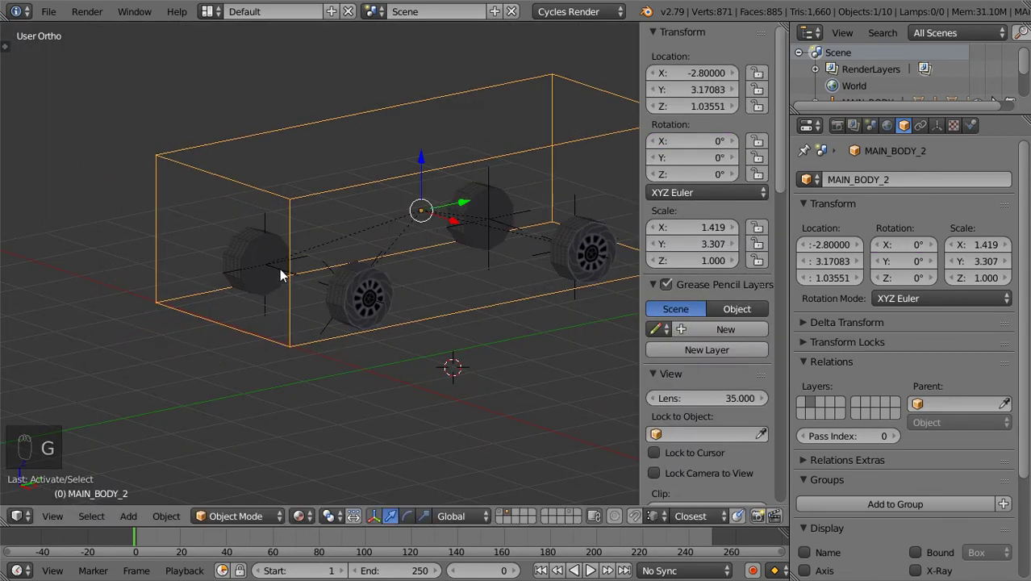
Step: Paste the X-rotation driver onto the other wheel empties and unhide the car body
{"action": "left_click_drag", "start_coordinate": [330, 332], "coordinate": [552, 238]}
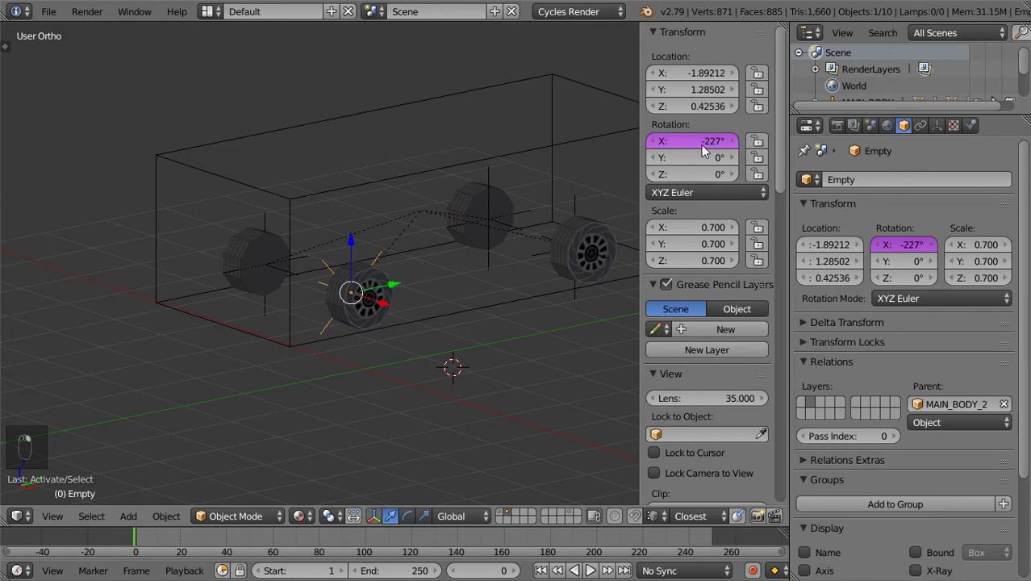
{"action": "right_click", "coordinate": [279, 312]}
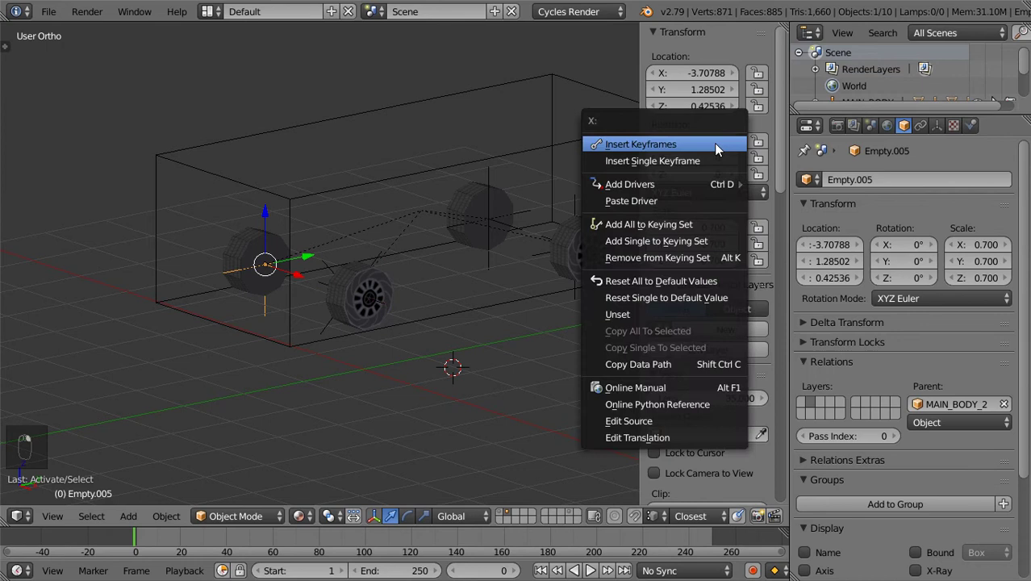
{"action": "left_click_drag", "start_coordinate": [498, 231], "coordinate": [497, 267]}
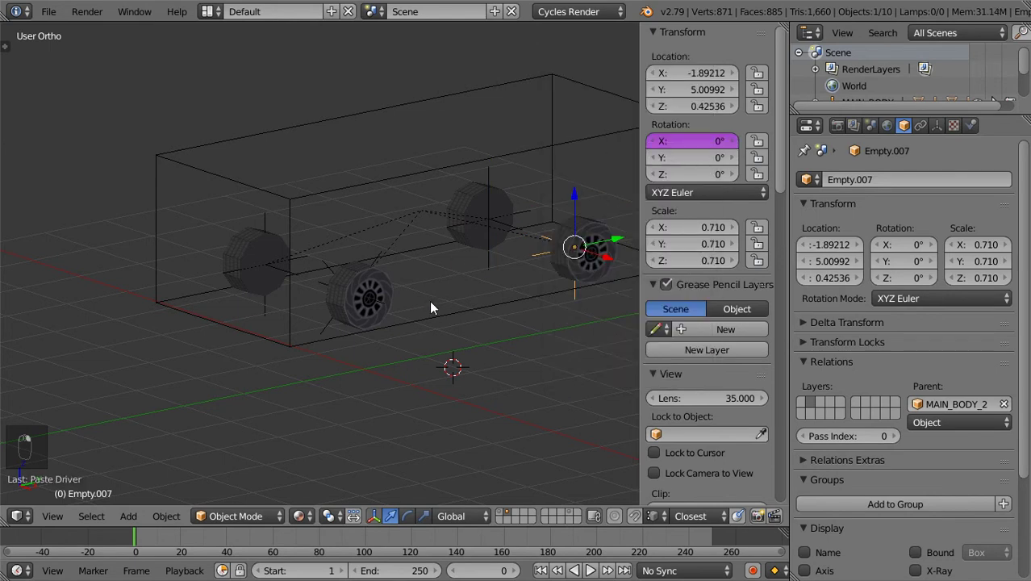
{"action": "key", "text": "alt+h"}
Step: From top view, add a small plane in front of the car's nose
{"action": "key", "text": "g"}
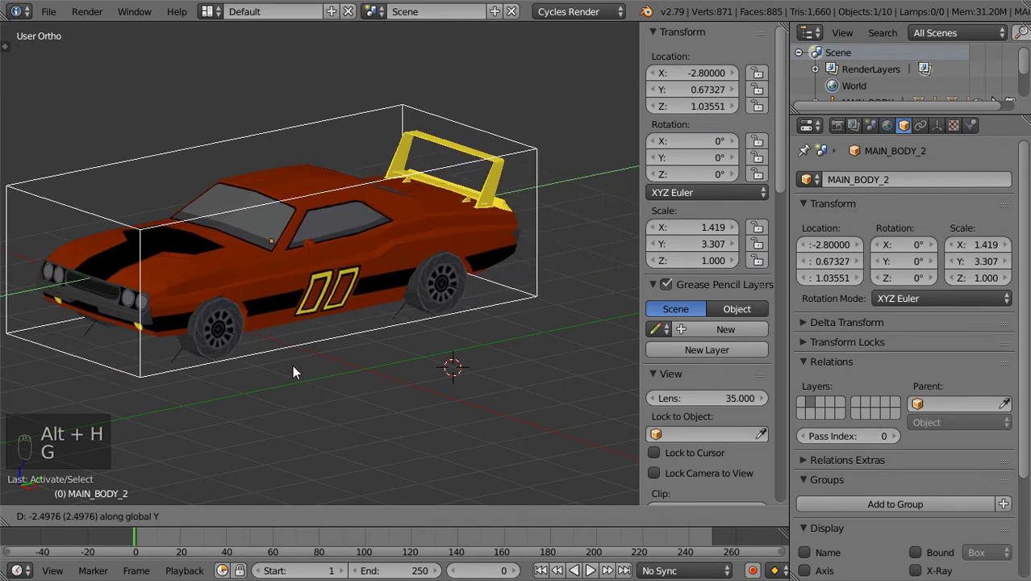
{"action": "key", "text": "KP_7"}
{"action": "key", "text": "n"}
{"action": "left_click_drag", "start_coordinate": [307, 352], "coordinate": [437, 346]}
{"action": "middle_click", "coordinate": [416, 362]}
{"action": "key", "text": "shift+a"}
{"action": "left_click_drag", "start_coordinate": [412, 362], "coordinate": [410, 233]}
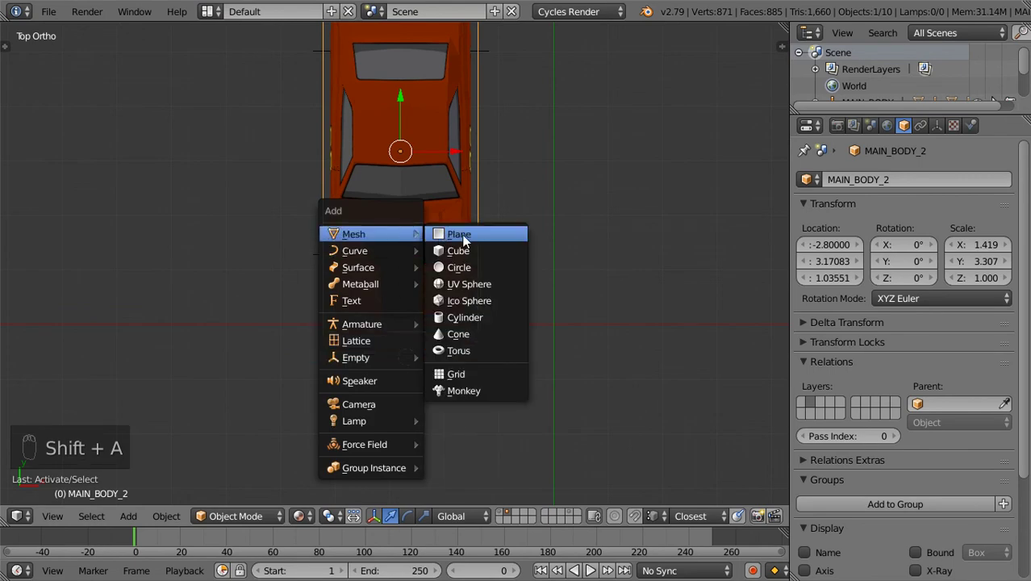
{"action": "key", "text": "s"}
Step: In Edit Mode, scale one edge of the plane to taper it into a pointer
{"action": "key", "text": "Tab"}
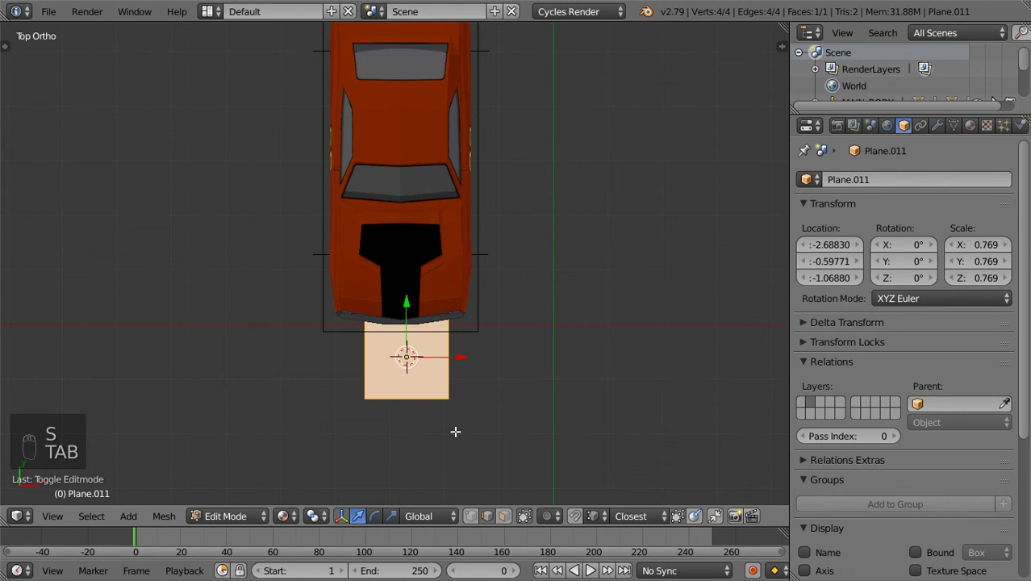
{"action": "right_click", "coordinate": [394, 264]}
{"action": "key", "text": "s"}
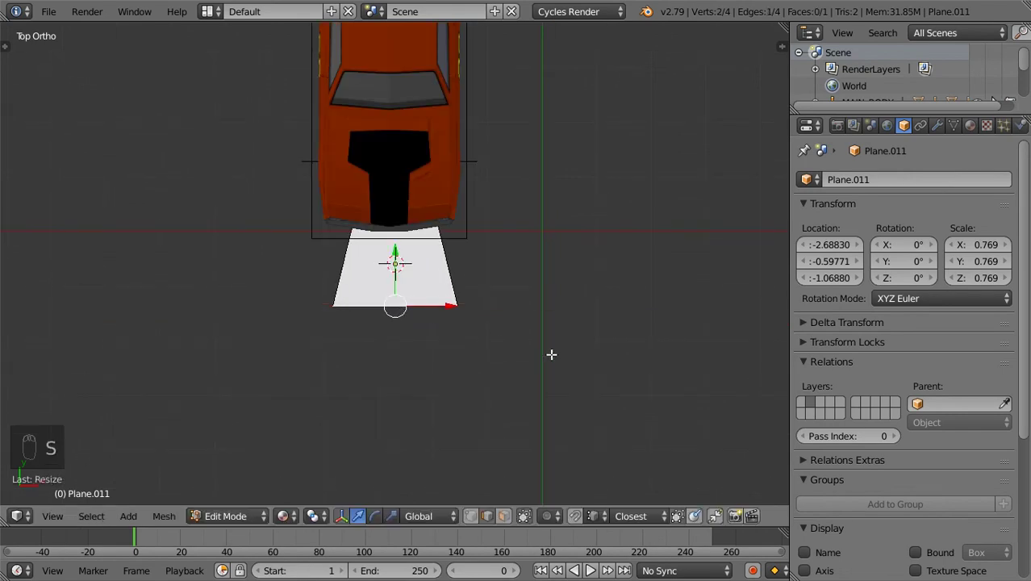
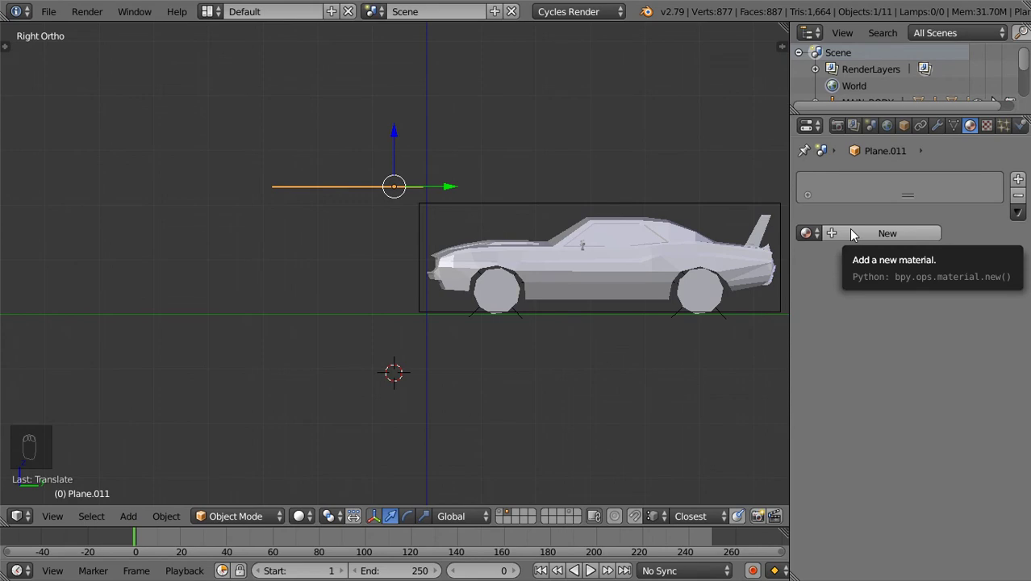
Step: Create a new material on the pointer plane and set its colour to deep blue
{"action": "left_click_drag", "start_coordinate": [560, 237], "coordinate": [847, 236]}
{"action": "left_click_drag", "start_coordinate": [847, 237], "coordinate": [928, 331]}
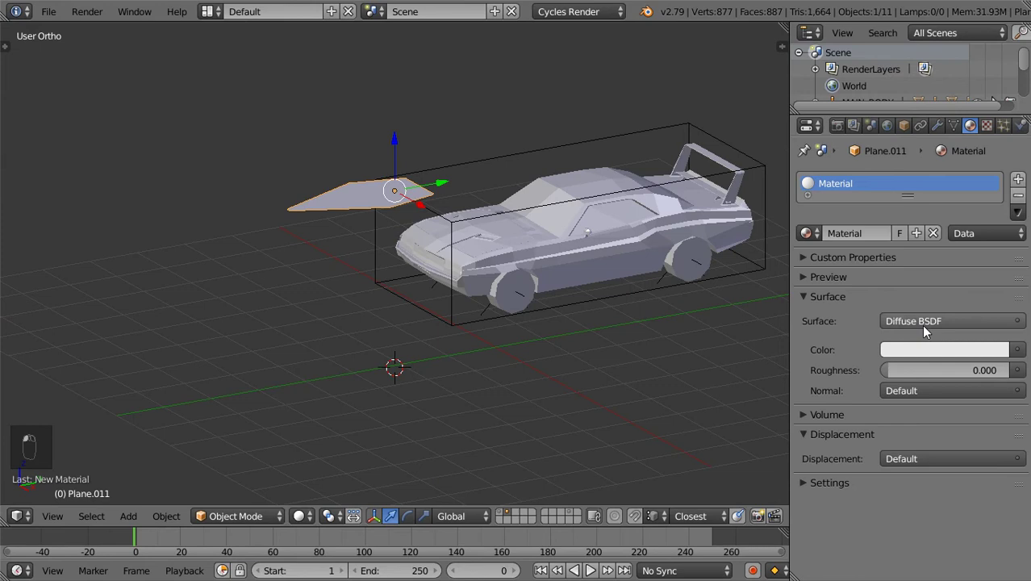
{"action": "left_click_drag", "start_coordinate": [940, 350], "coordinate": [907, 190]}
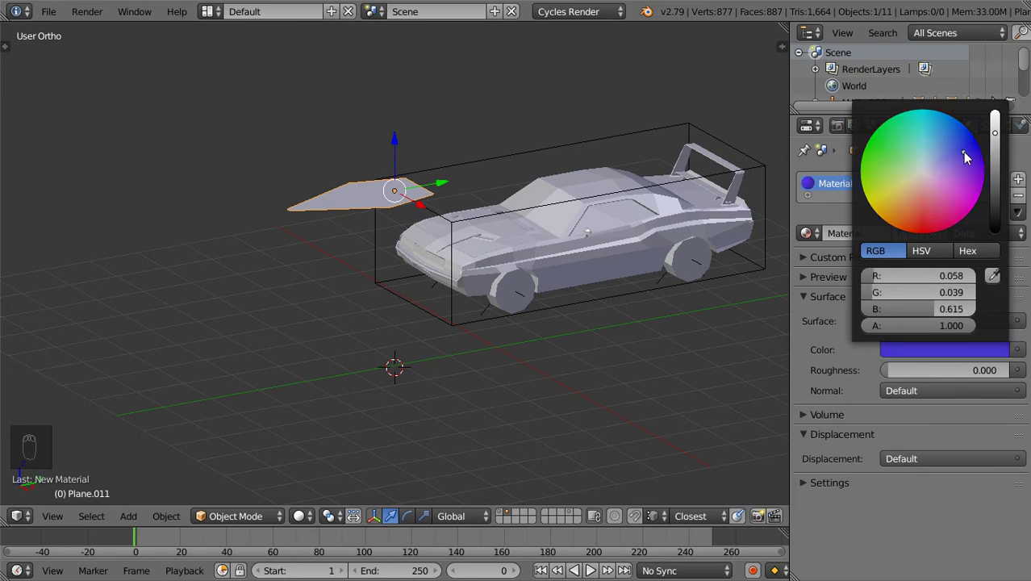
{"action": "left_click_drag", "start_coordinate": [843, 490], "coordinate": [701, 387]}
Step: Name the plane DIRECTION2 and give the first front wheel empty a Copy Rotation constraint targeting it, Z only
{"action": "left_click_drag", "start_coordinate": [571, 313], "coordinate": [604, 368]}
{"action": "left_click_drag", "start_coordinate": [603, 368], "coordinate": [871, 193]}
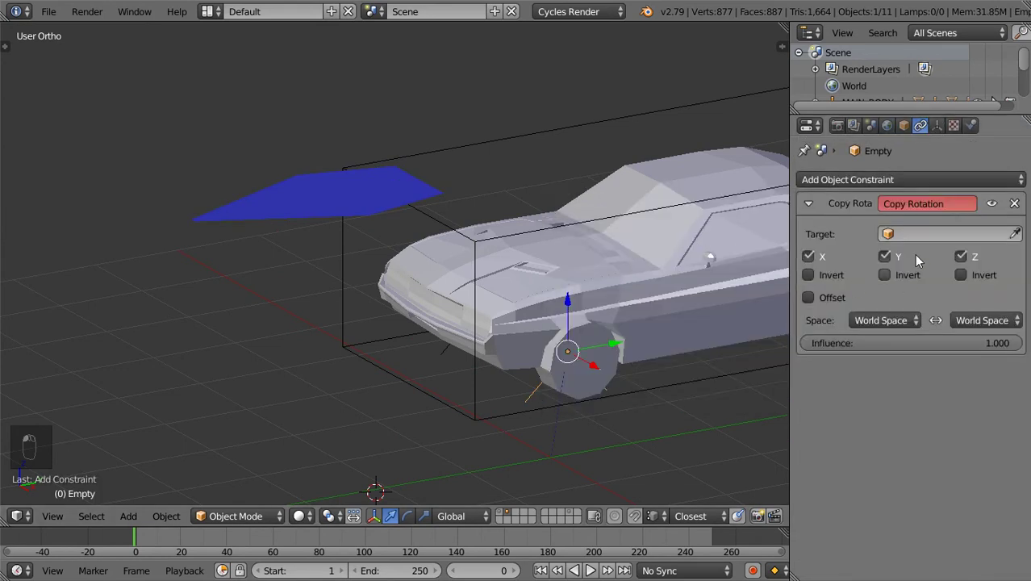
{"action": "right_click", "coordinate": [292, 197]}
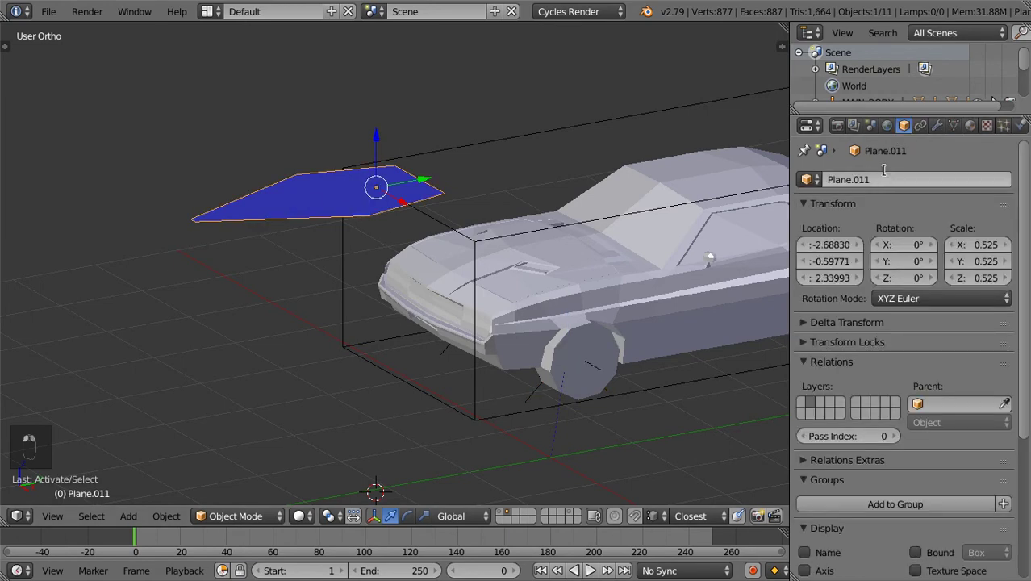
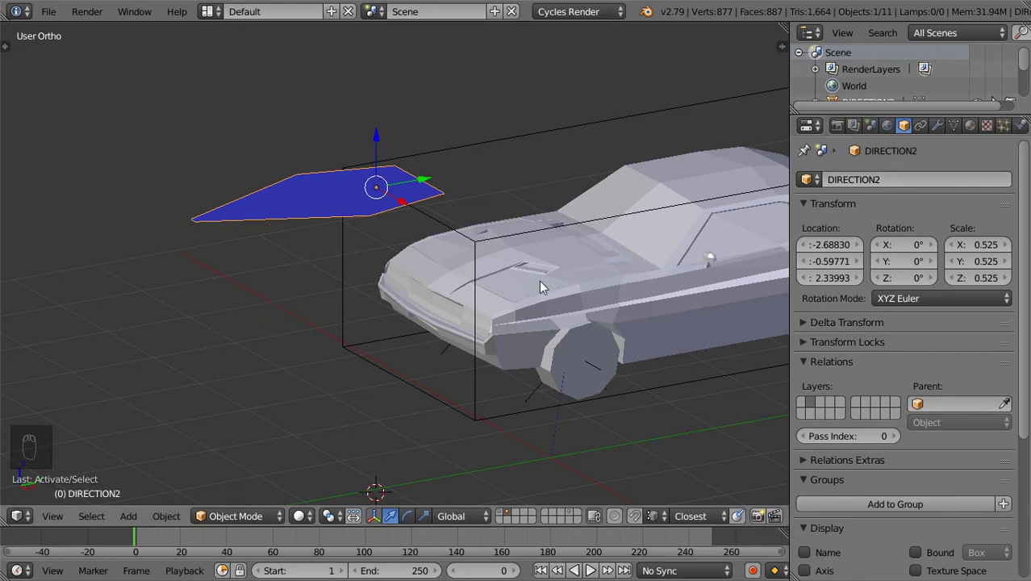
{"action": "left_click_drag", "start_coordinate": [537, 388], "coordinate": [927, 125]}
{"action": "left_click_drag", "start_coordinate": [927, 125], "coordinate": [910, 257]}
{"action": "left_click_drag", "start_coordinate": [911, 256], "coordinate": [919, 244]}
{"action": "left_click_drag", "start_coordinate": [831, 284], "coordinate": [419, 341]}
Step: Give the other front wheel empty the same Copy Rotation constraint to DIRECTION2
{"action": "key", "text": "z"}
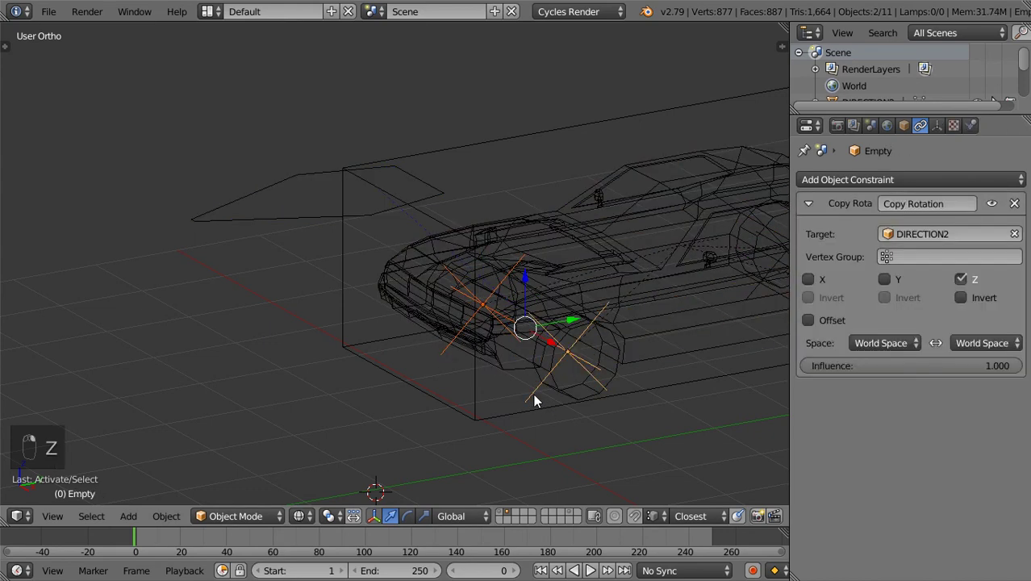
{"action": "key", "text": "ctrl+l"}
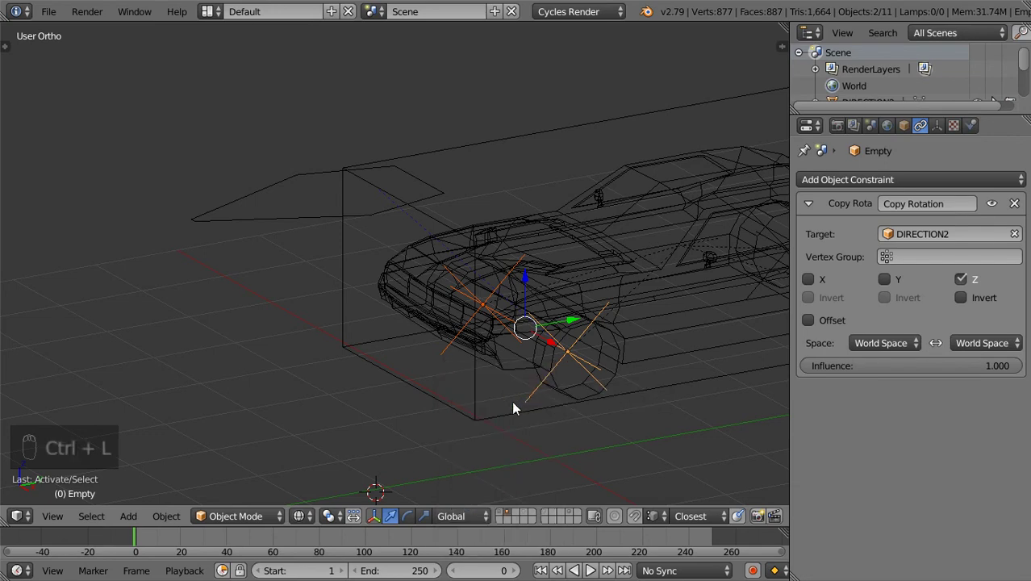
{"action": "left_click_drag", "start_coordinate": [450, 361], "coordinate": [905, 181]}
{"action": "left_click_drag", "start_coordinate": [905, 182], "coordinate": [751, 245]}
{"action": "left_click_drag", "start_coordinate": [751, 246], "coordinate": [872, 233]}
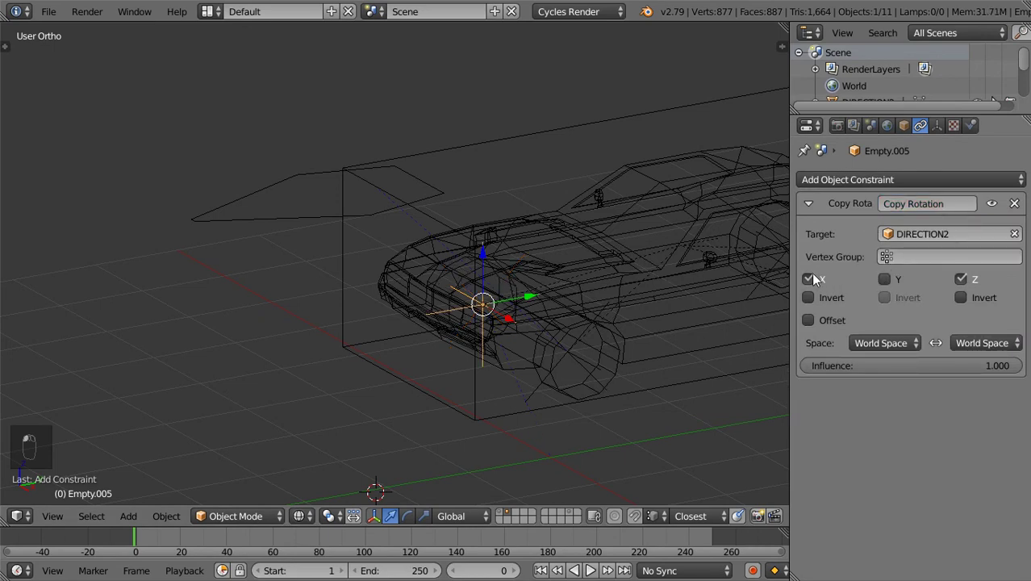
{"action": "key", "text": "z"}
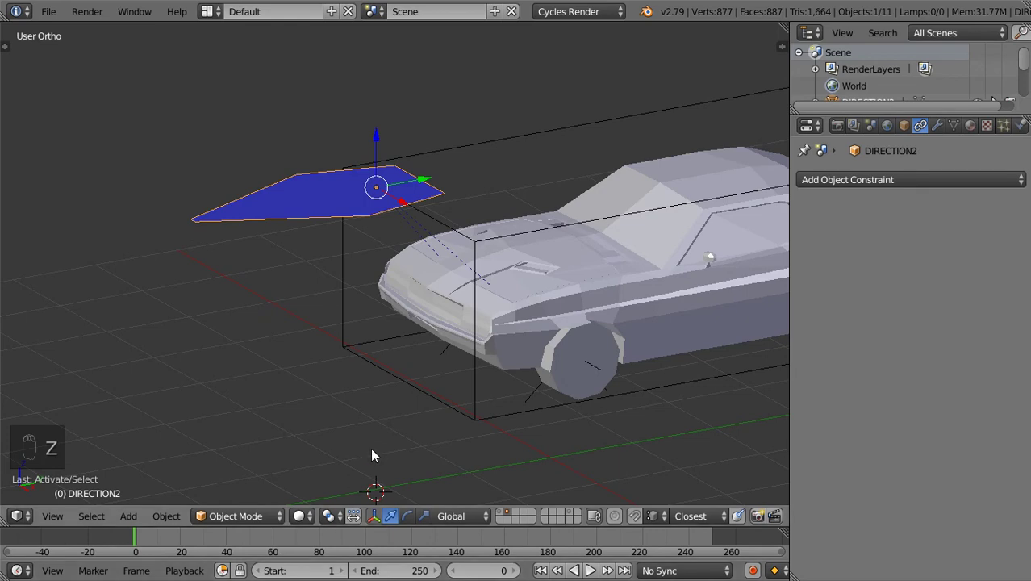
Step: Select DIRECTION2's rear vertex and set the arrow's origin there via the 3D cursor
{"action": "key", "text": "ctrl+Up"}
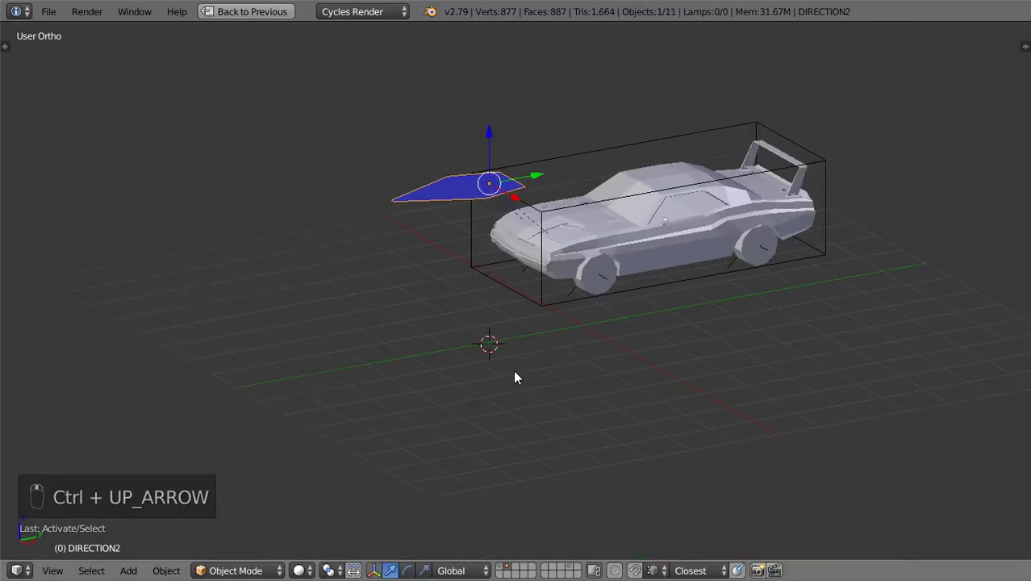
{"action": "left_click_drag", "start_coordinate": [305, 566], "coordinate": [336, 487]}
{"action": "left_click", "coordinate": [353, 488]}
{"action": "left_click_drag", "start_coordinate": [340, 563], "coordinate": [638, 323]}
{"action": "left_click_drag", "start_coordinate": [638, 323], "coordinate": [566, 340]}
{"action": "key", "text": "g"}
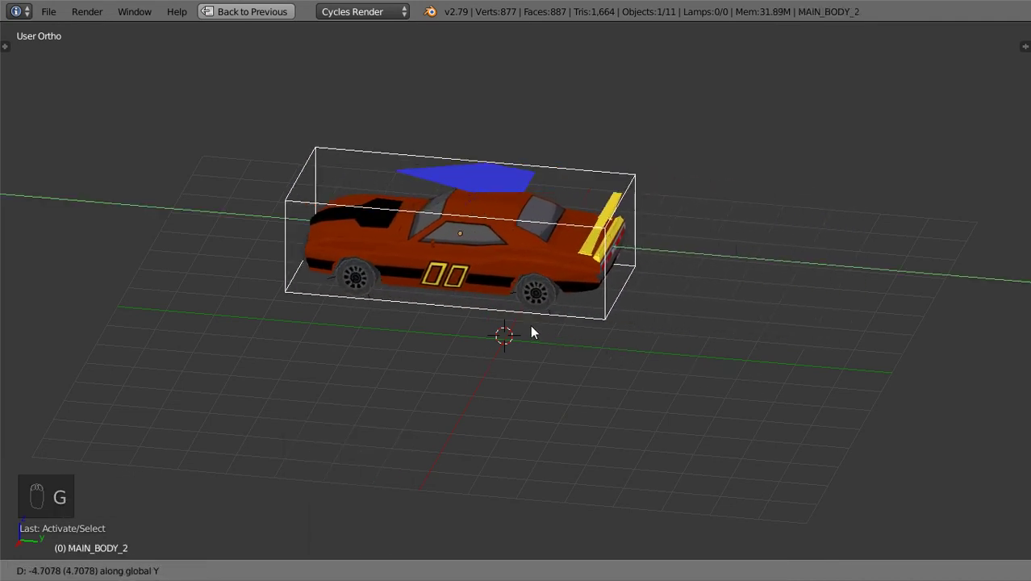
{"action": "left_click_drag", "start_coordinate": [500, 179], "coordinate": [628, 292]}
{"action": "key", "text": "g"}
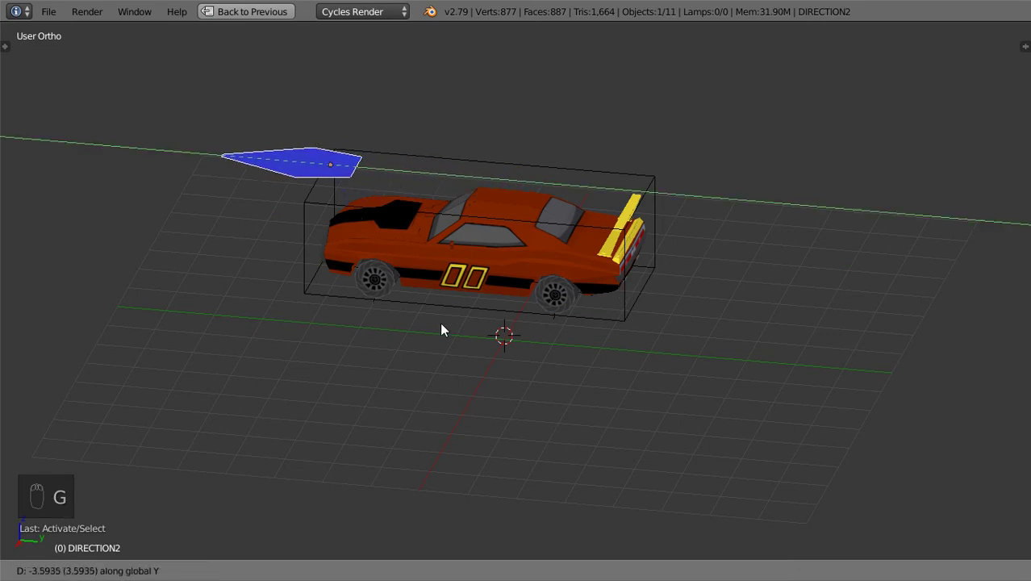
{"action": "key", "text": "r"}
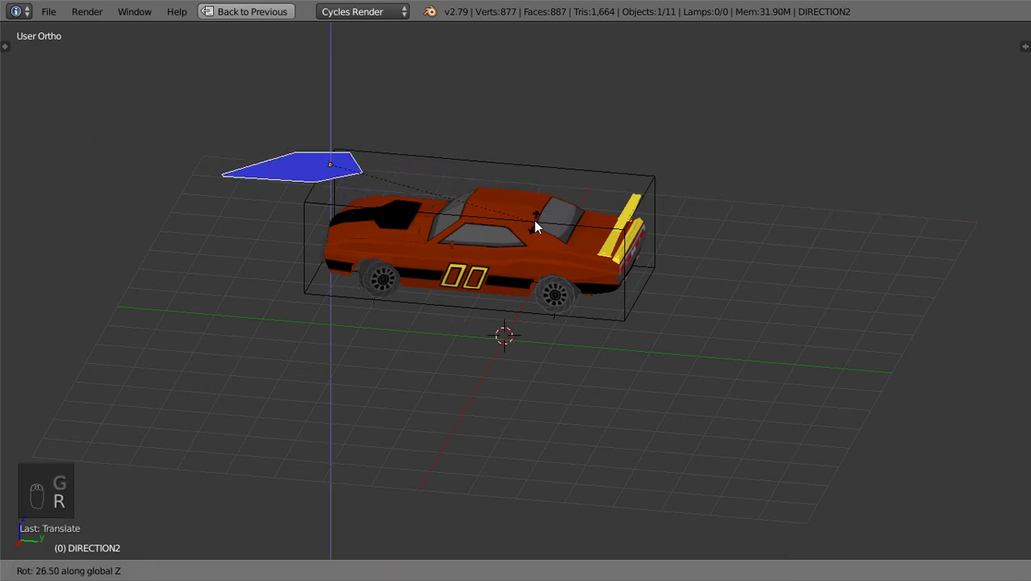
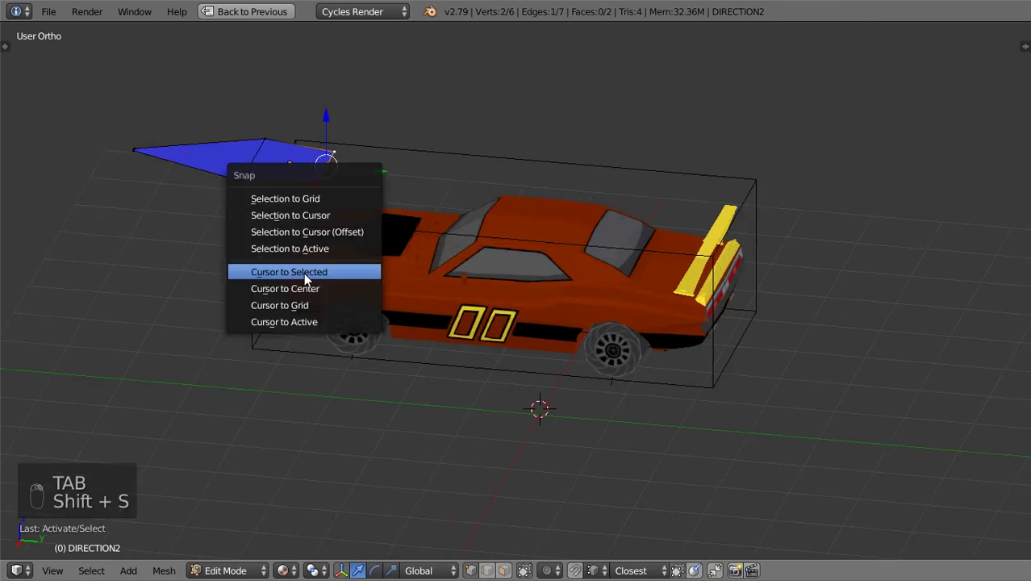
{"action": "key", "text": "Tab"}
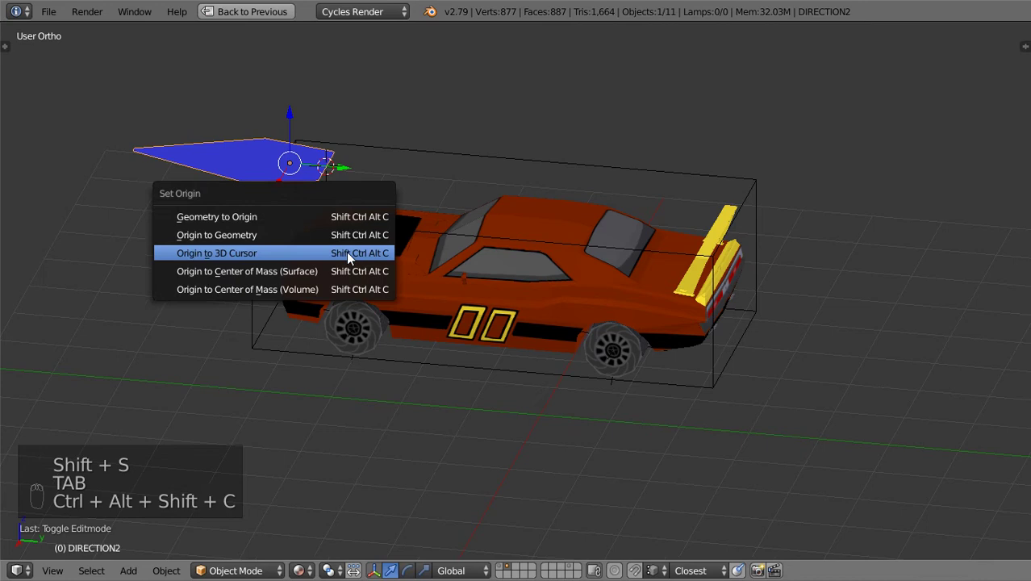
Step: Parent the arrow to the car body and test moving and rotating it, then clear the rotation
{"action": "right_click", "coordinate": [251, 264]}
{"action": "key", "text": "ctrl+p"}
{"action": "left_click_drag", "start_coordinate": [275, 232], "coordinate": [470, 227]}
{"action": "key", "text": "g"}
{"action": "left_click_drag", "start_coordinate": [413, 174], "coordinate": [568, 325]}
{"action": "key", "text": "r"}
{"action": "left_click_drag", "start_coordinate": [606, 299], "coordinate": [451, 277]}
{"action": "key", "text": "alt+r"}
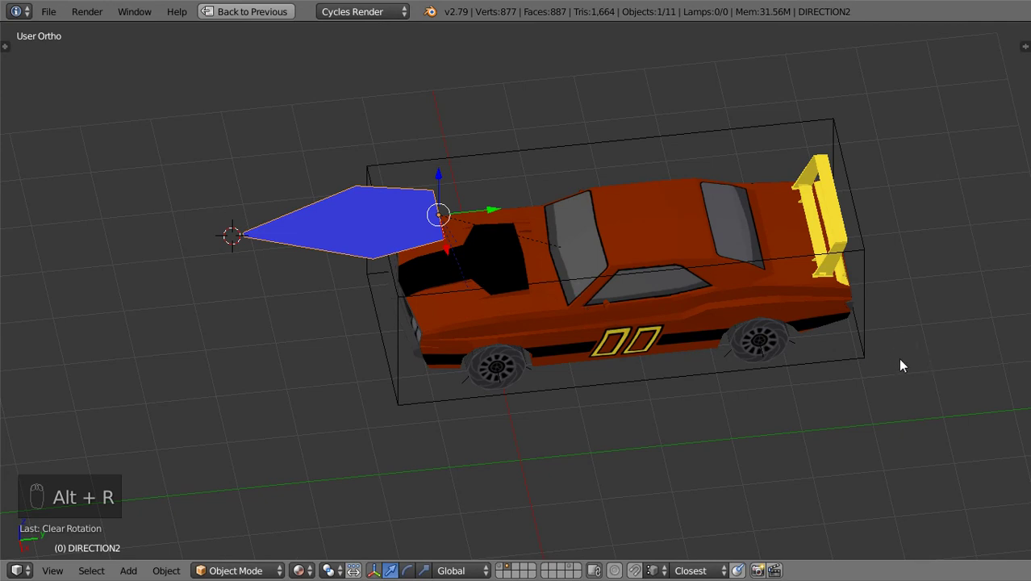
{"action": "left_click_drag", "start_coordinate": [643, 306], "coordinate": [629, 291]}
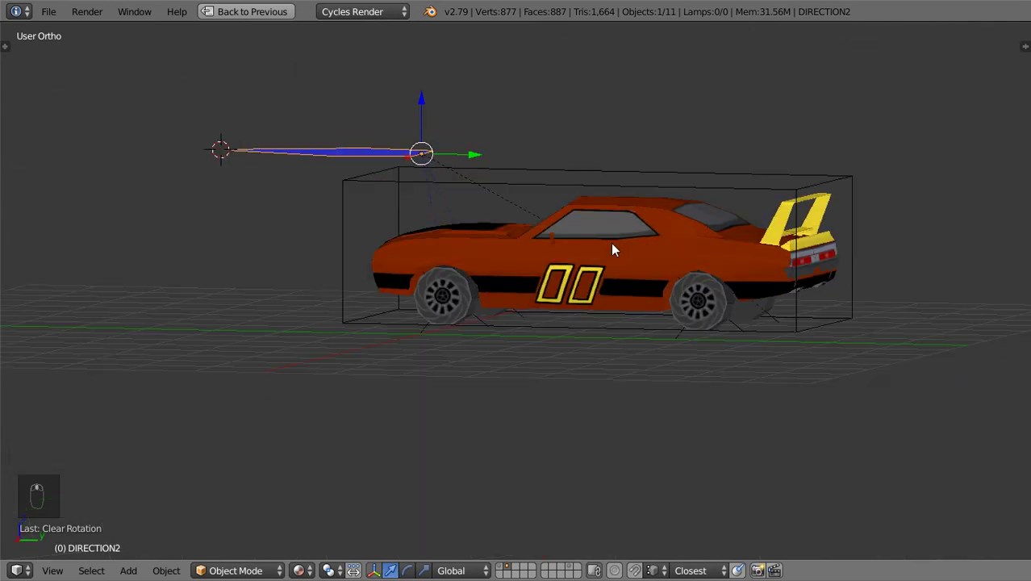
{"action": "key", "text": "KP_7"}
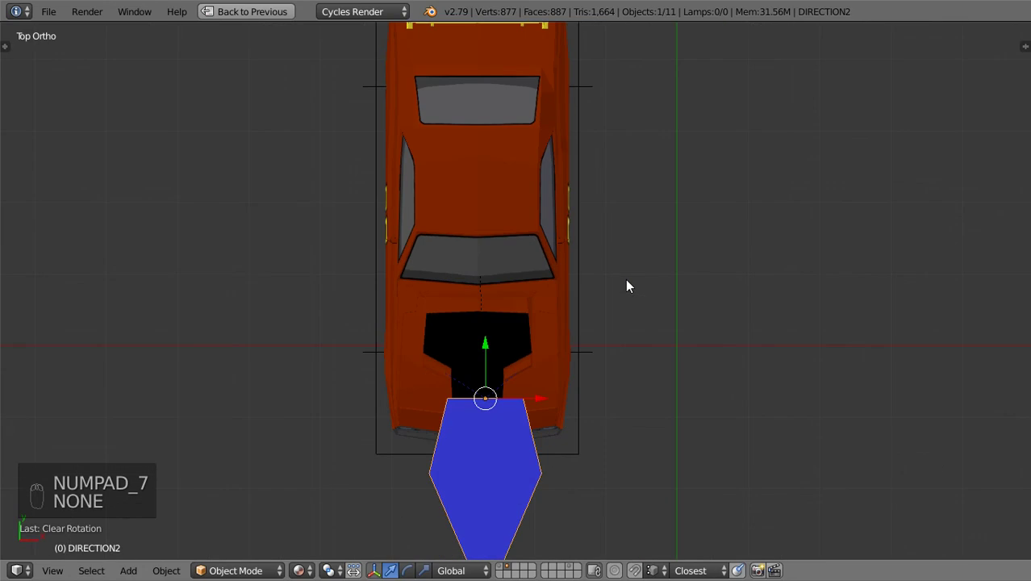
Step: Add a new plane and scale it into a long ground strip under the car
{"action": "key", "text": "shift+c"}
{"action": "key", "text": "shift+a"}
{"action": "key", "text": "g"}
{"action": "key", "text": "s"}
{"action": "key", "text": "s"}
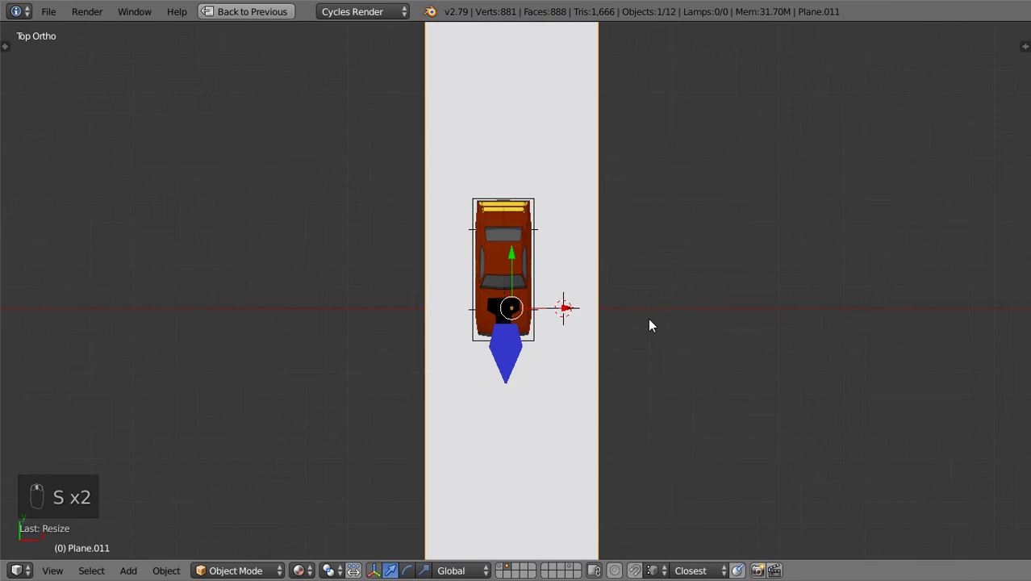
{"action": "left_click_drag", "start_coordinate": [582, 306], "coordinate": [592, 347]}
{"action": "key", "text": "s"}
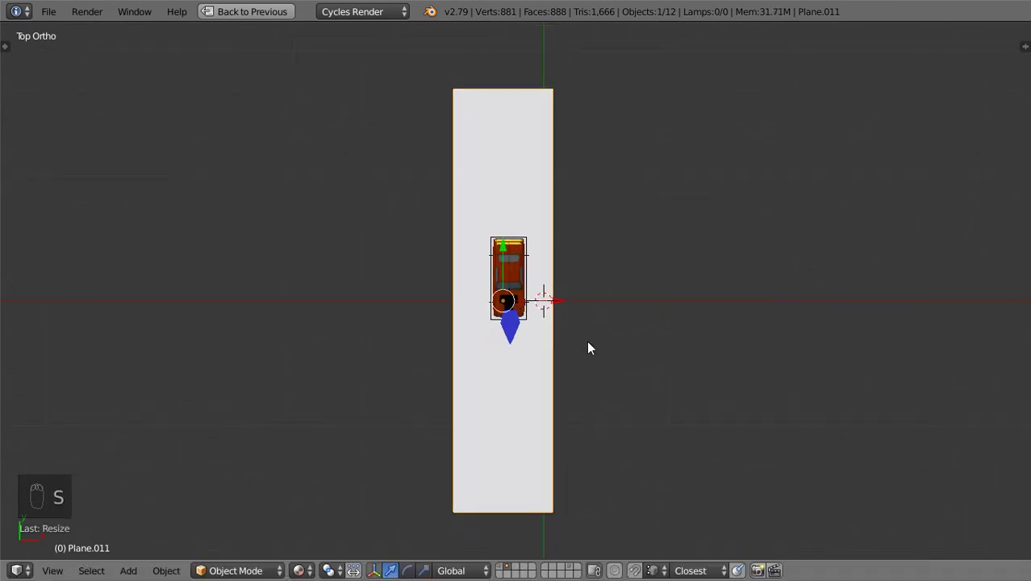
{"action": "key", "text": "s"}
{"action": "left_click", "coordinate": [593, 345]}
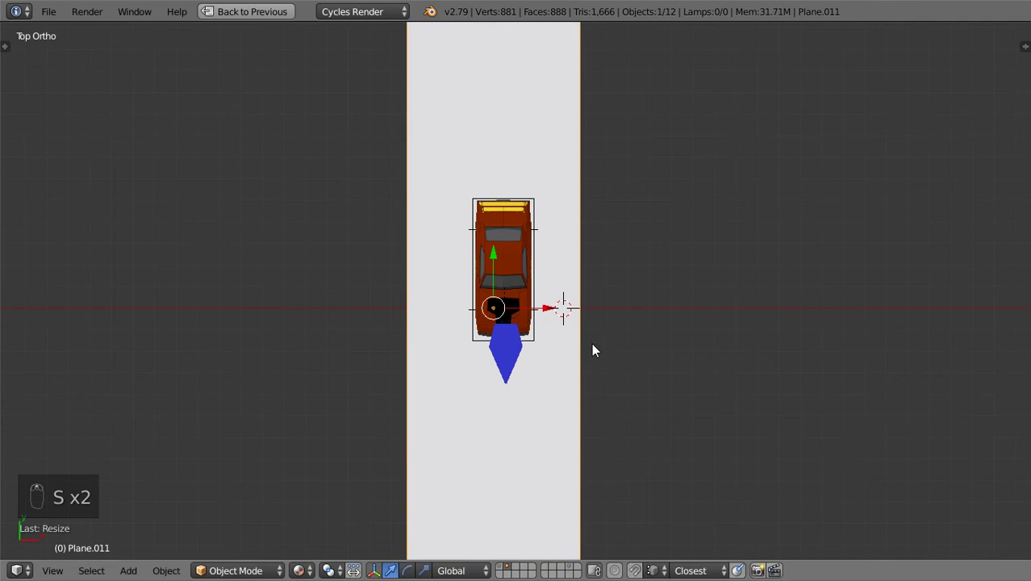
Step: Loop-cut and bevel bands across the strip, raising edges along Z to form the first bumps
{"action": "key", "text": "Tab"}
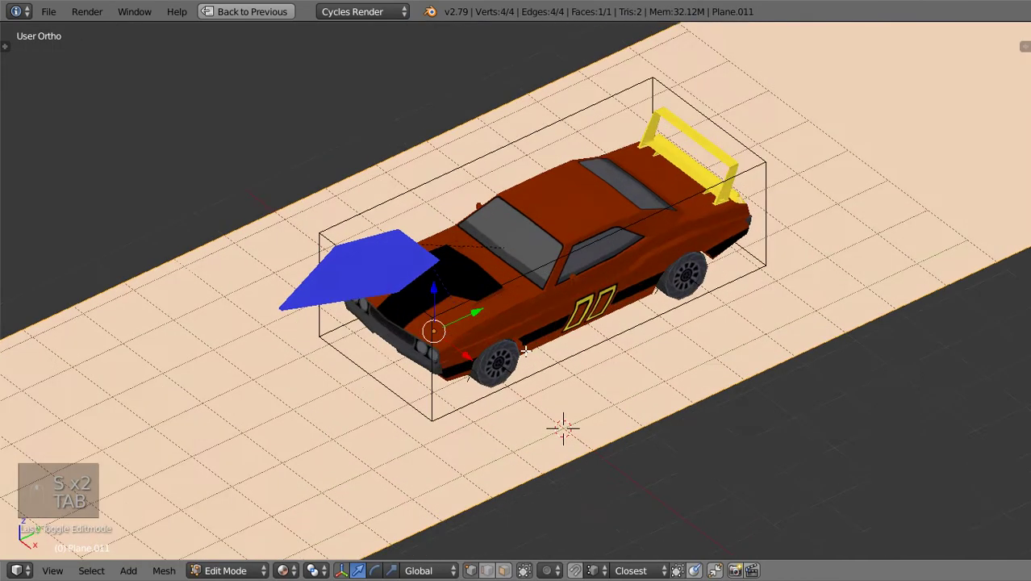
{"action": "key", "text": "ctrl+r"}
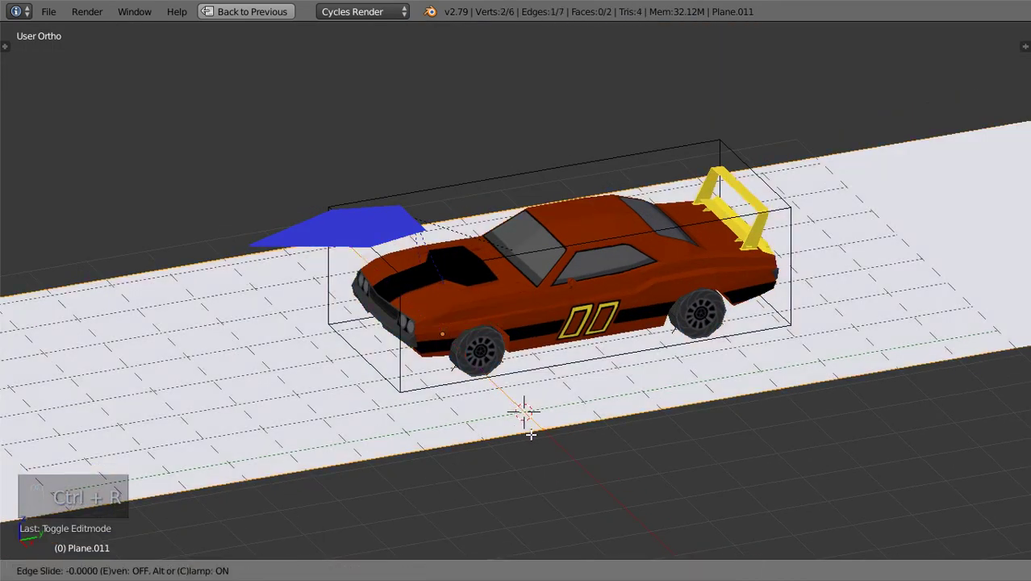
{"action": "key", "text": "ctrl+b"}
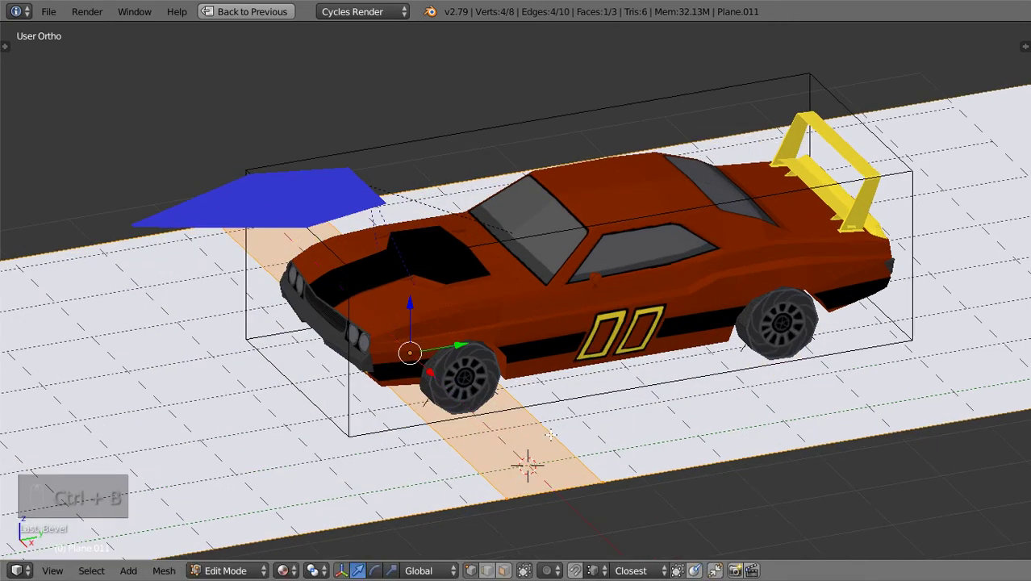
{"action": "key", "text": "ctrl+r"}
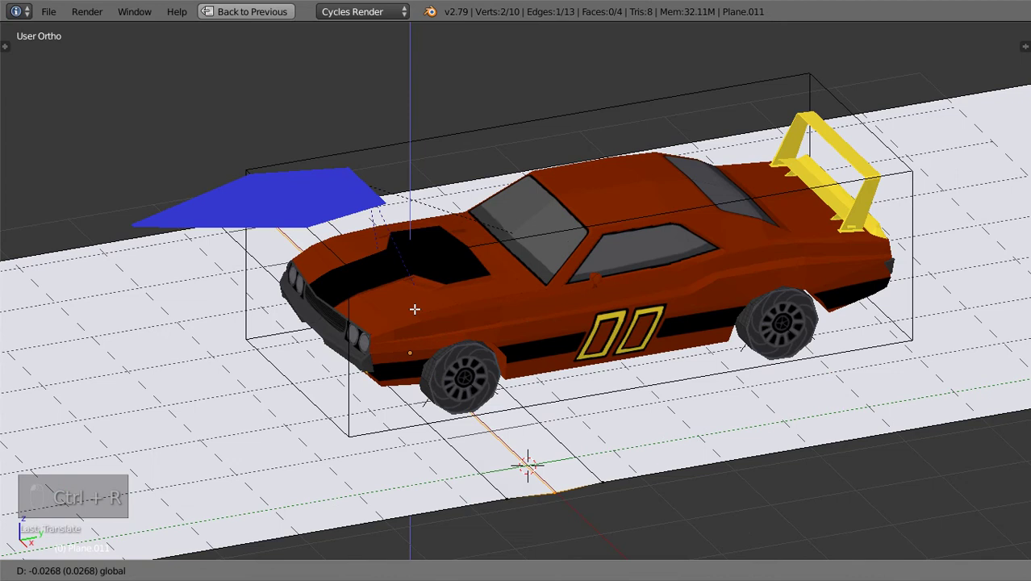
{"action": "key", "text": "Tab"}
{"action": "left_click_drag", "start_coordinate": [463, 356], "coordinate": [498, 330]}
{"action": "key", "text": "Tab"}
{"action": "key", "text": "ctrl+r"}
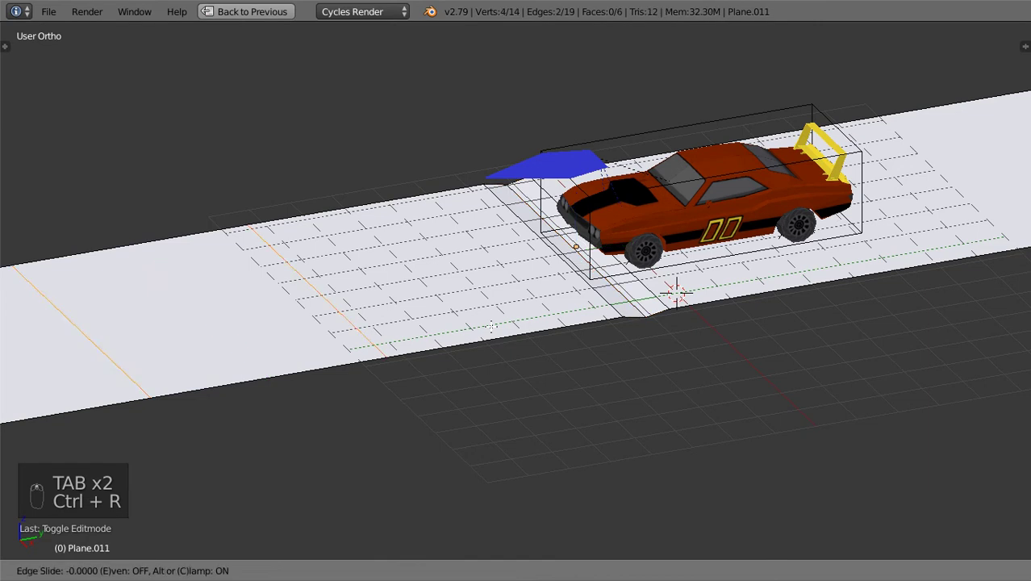
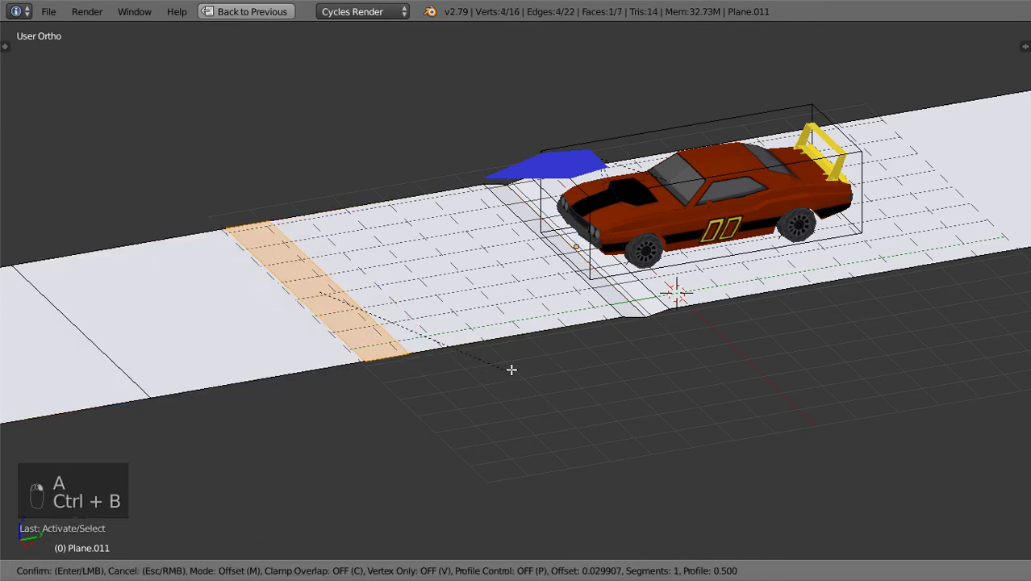
{"action": "key", "text": "ctrl+r"}
{"action": "key", "text": "g"}
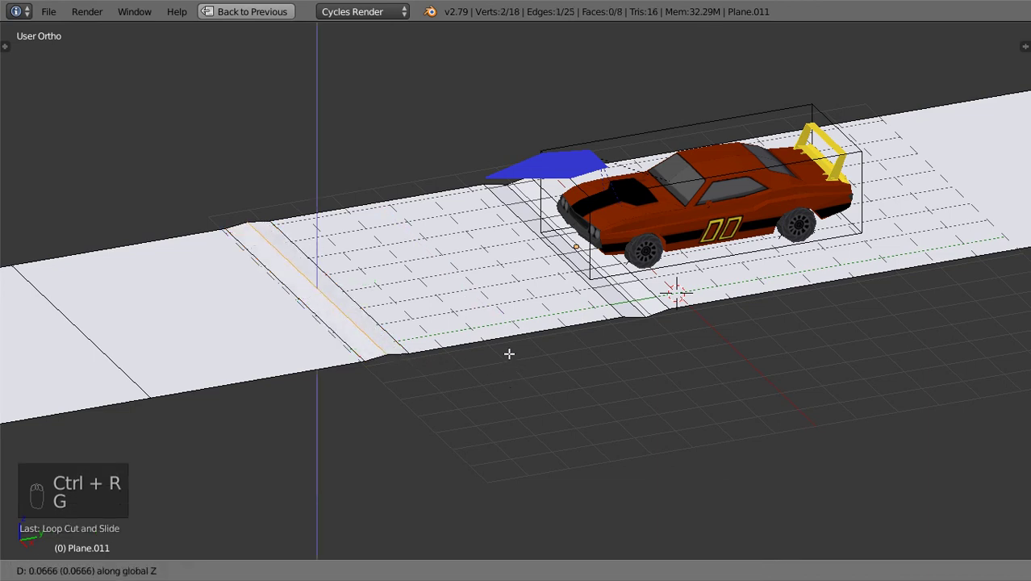
{"action": "key", "text": "ctrl+r"}
{"action": "key", "text": "ctrl+r"}
{"action": "key", "text": "g"}
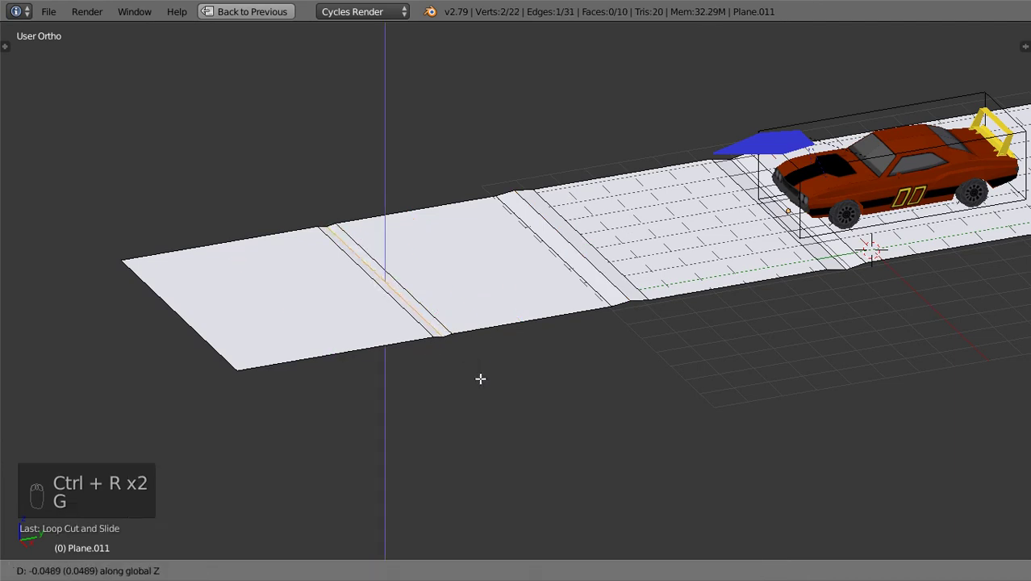
Step: Add more cuts and bevels farther along to make a dip, then scale the whole strip
{"action": "key", "text": "Tab"}
{"action": "key", "text": "Tab"}
{"action": "key", "text": "ctrl+r"}
{"action": "key", "text": "g"}
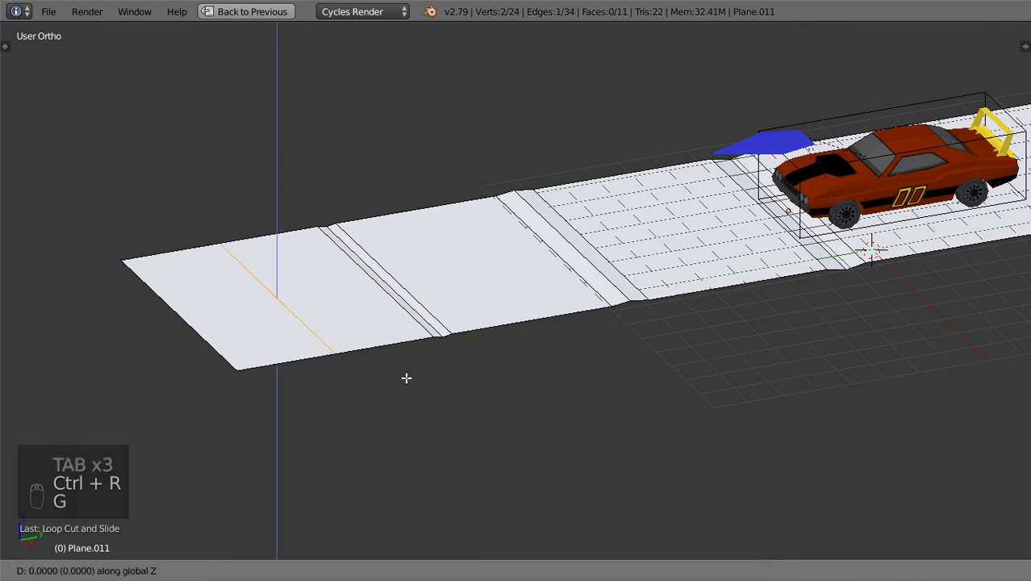
{"action": "key", "text": "ctrl+b"}
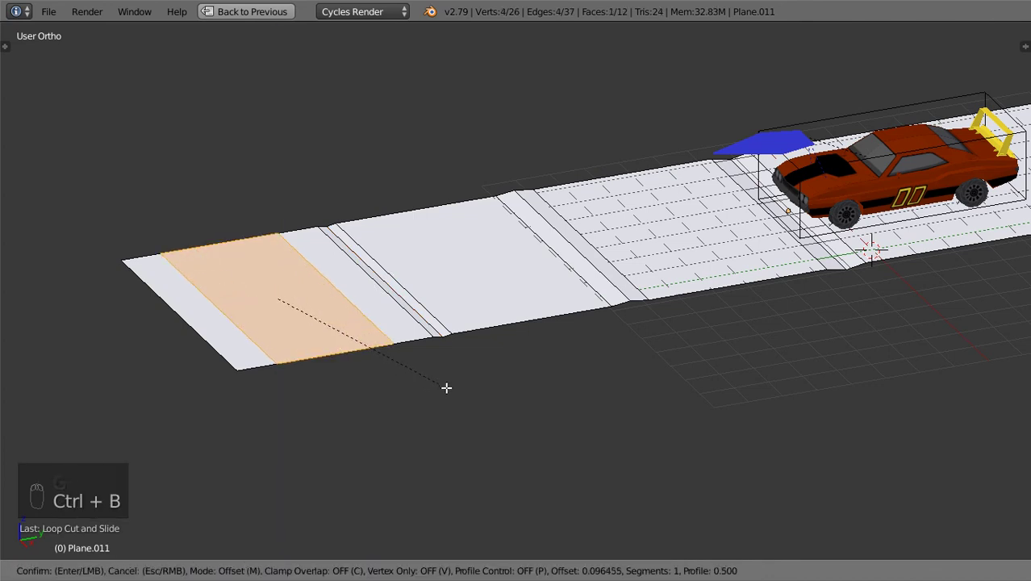
{"action": "key", "text": "f"}
{"action": "key", "text": "ctrl+z"}
{"action": "key", "text": "ctrl+b"}
{"action": "key", "text": "ctrl+r"}
{"action": "key", "text": "g"}
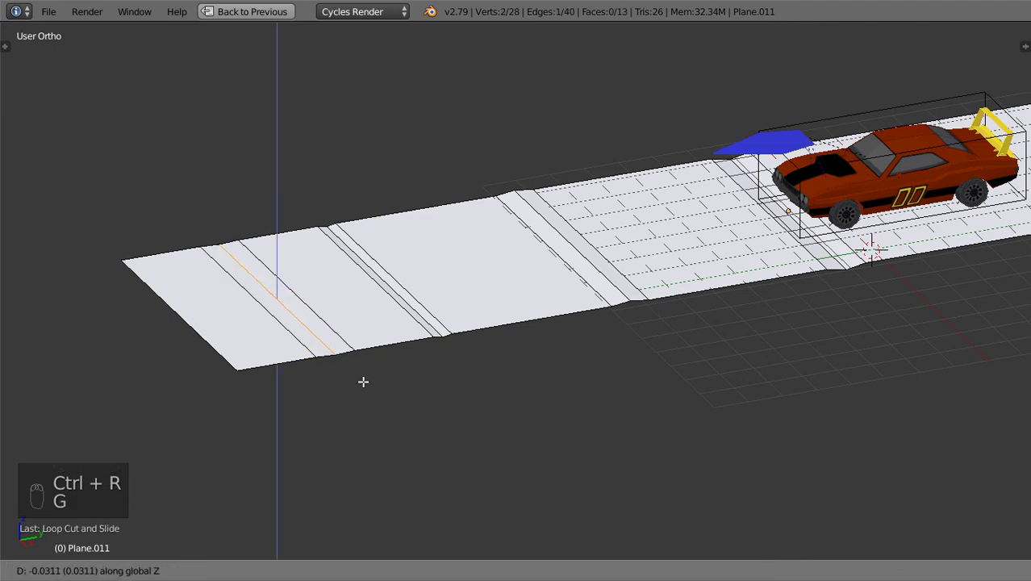
{"action": "key", "text": "a"}
{"action": "key", "text": "a"}
{"action": "key", "text": "s"}
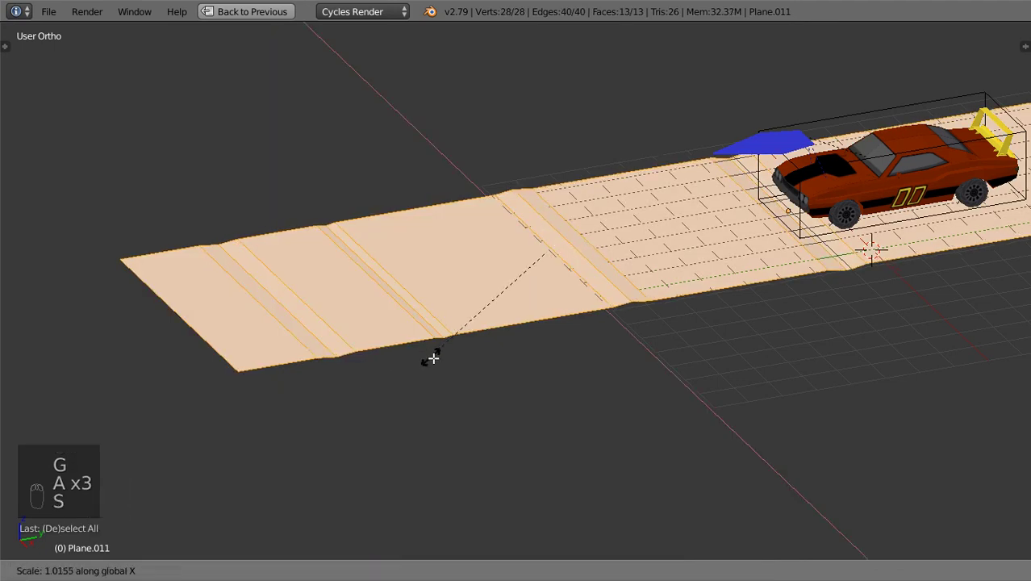
Step: From the right side view, select the front wheel empty and add a Shrinkwrap constraint to it
{"action": "key", "text": "Tab"}
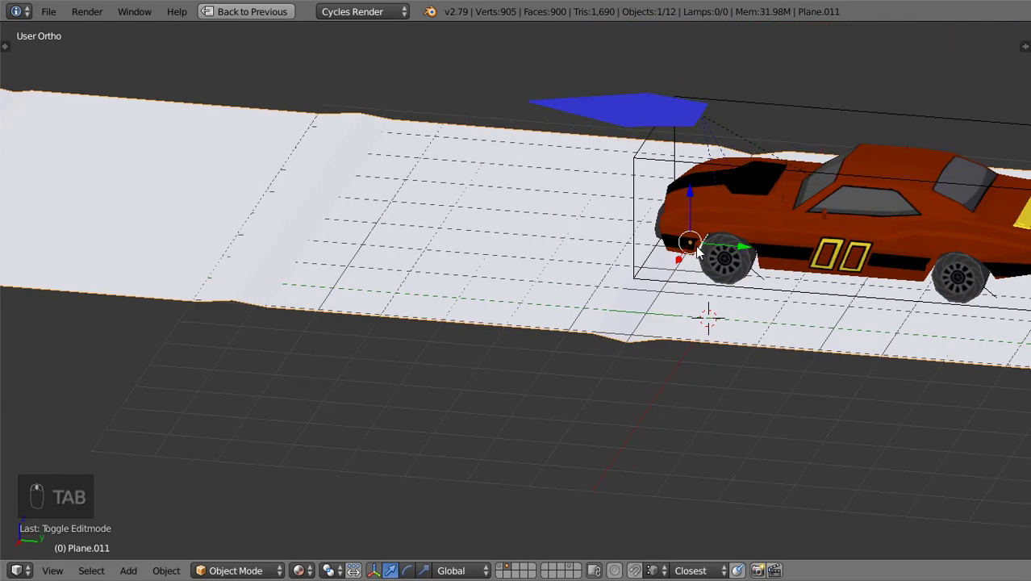
{"action": "key", "text": "KP_3"}
{"action": "key", "text": "z"}
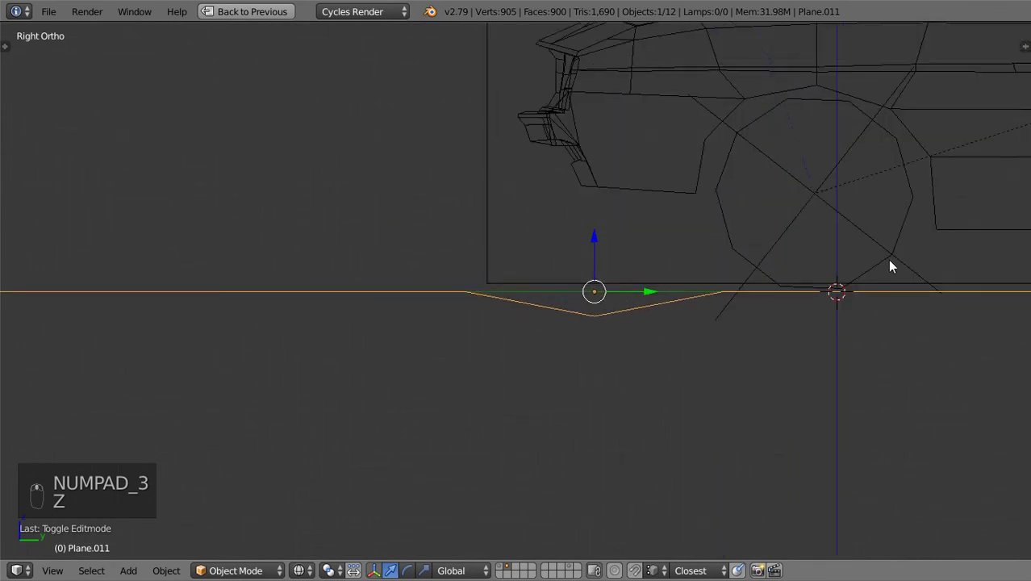
{"action": "left_click_drag", "start_coordinate": [929, 278], "coordinate": [654, 278]}
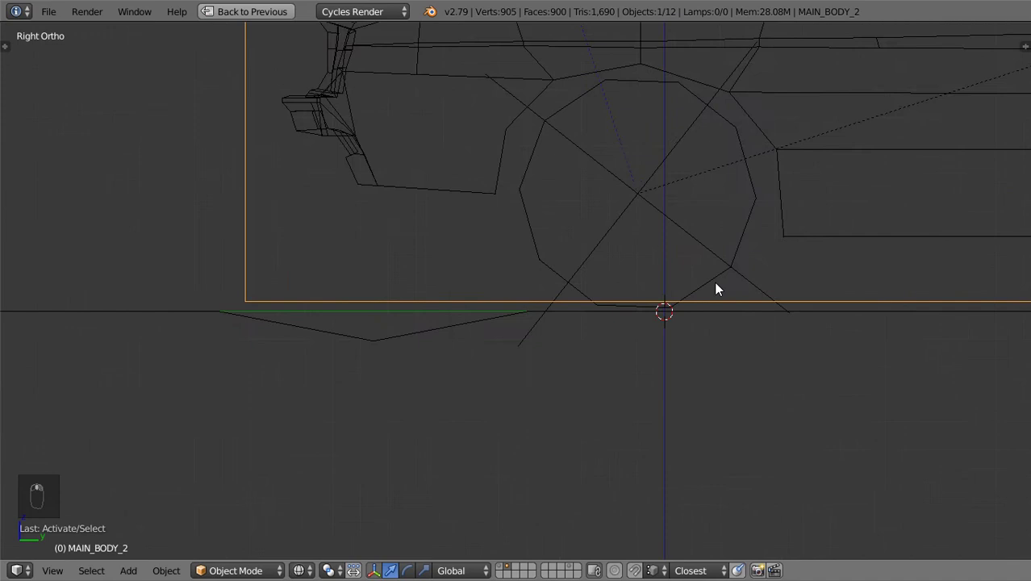
{"action": "right_click", "coordinate": [921, 259]}
{"action": "key", "text": "ctrl+Up"}
{"action": "left_click_drag", "start_coordinate": [909, 183], "coordinate": [910, 183]}
{"action": "left_click_drag", "start_coordinate": [833, 209], "coordinate": [894, 187]}
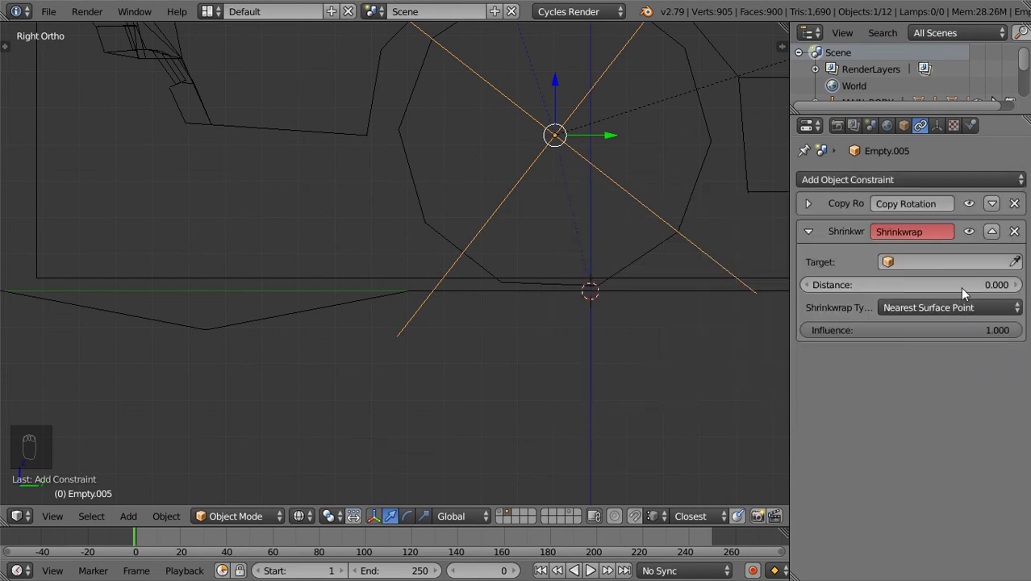
{"action": "key", "text": "Escape"}
Step: Rename the road strip Plane.011 to Ground
{"action": "left_click_drag", "start_coordinate": [237, 327], "coordinate": [918, 133]}
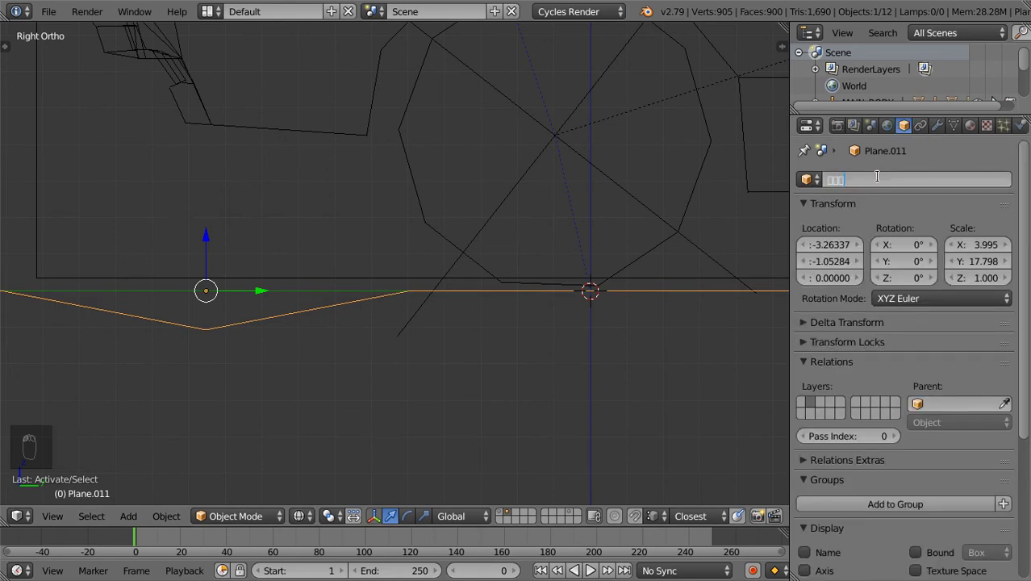
{"action": "key", "text": "BackSpace"}
{"action": "key", "text": "BackSpace"}
{"action": "key", "text": "BackSpace"}
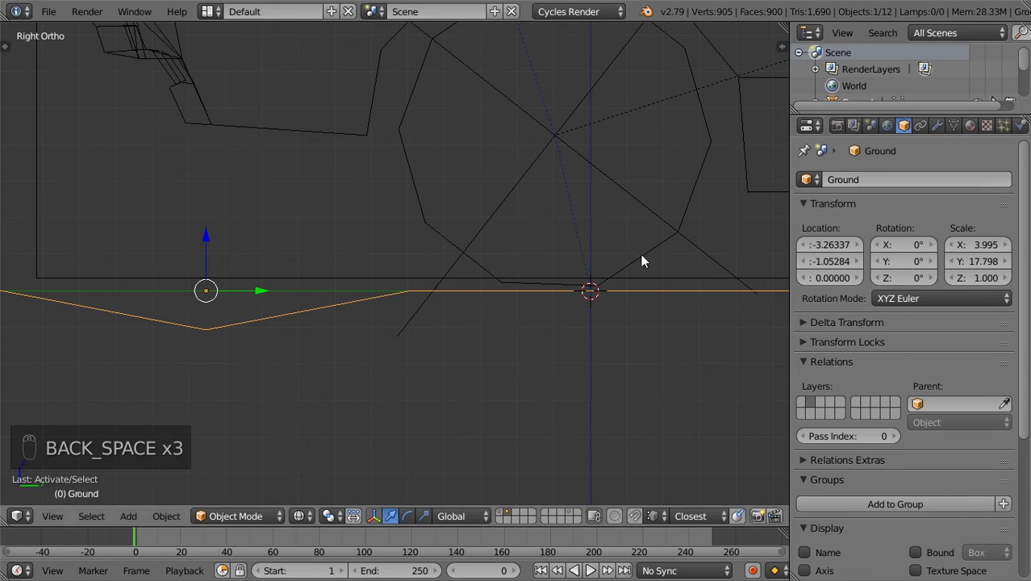
Step: Give rear wheel empty Empty.007 a Shrinkwrap constraint targeting Ground
{"action": "left_click", "coordinate": [467, 269]}
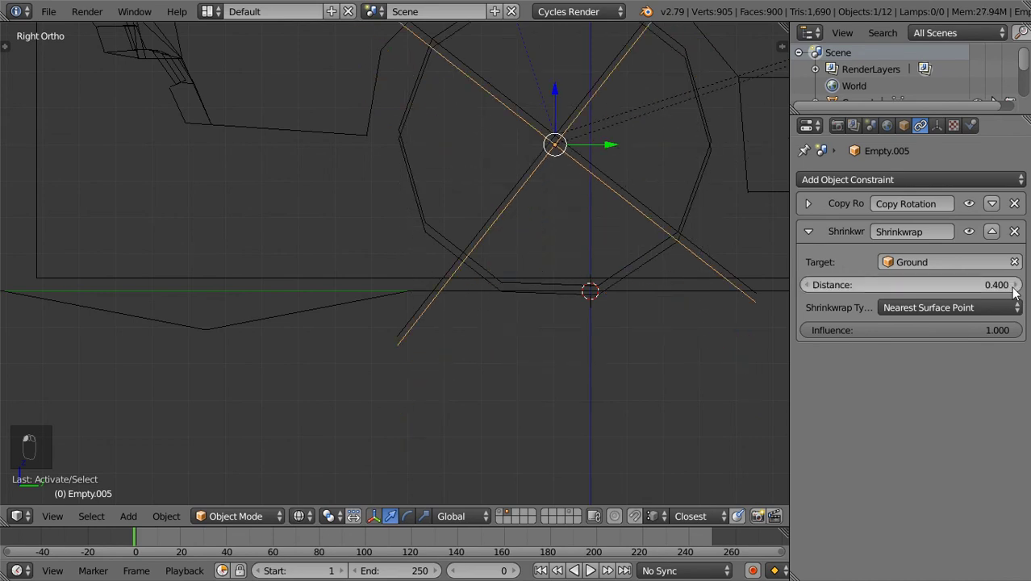
{"action": "middle_click", "coordinate": [602, 305]}
{"action": "key", "text": "z"}
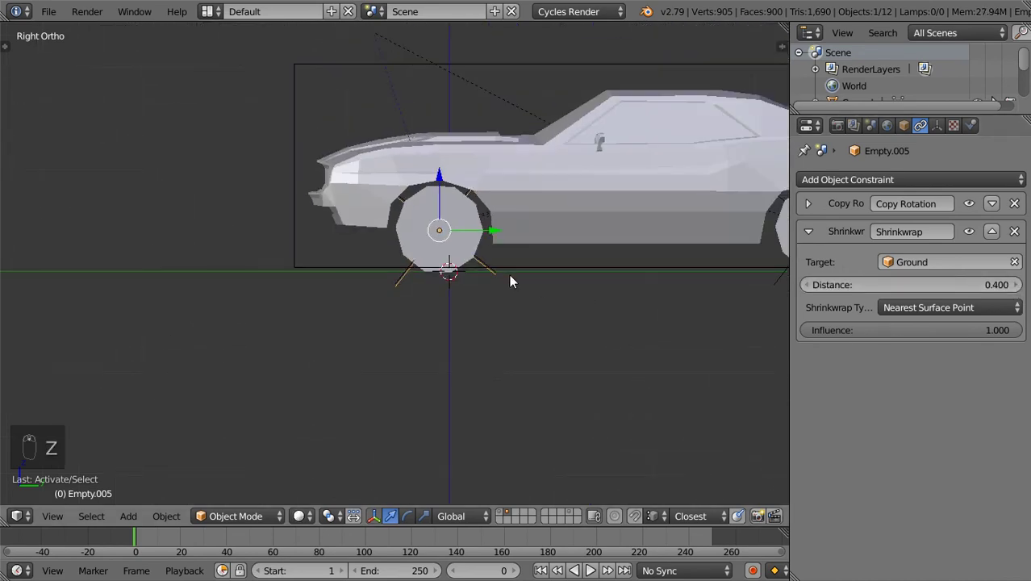
{"action": "left_click_drag", "start_coordinate": [630, 296], "coordinate": [343, 247]}
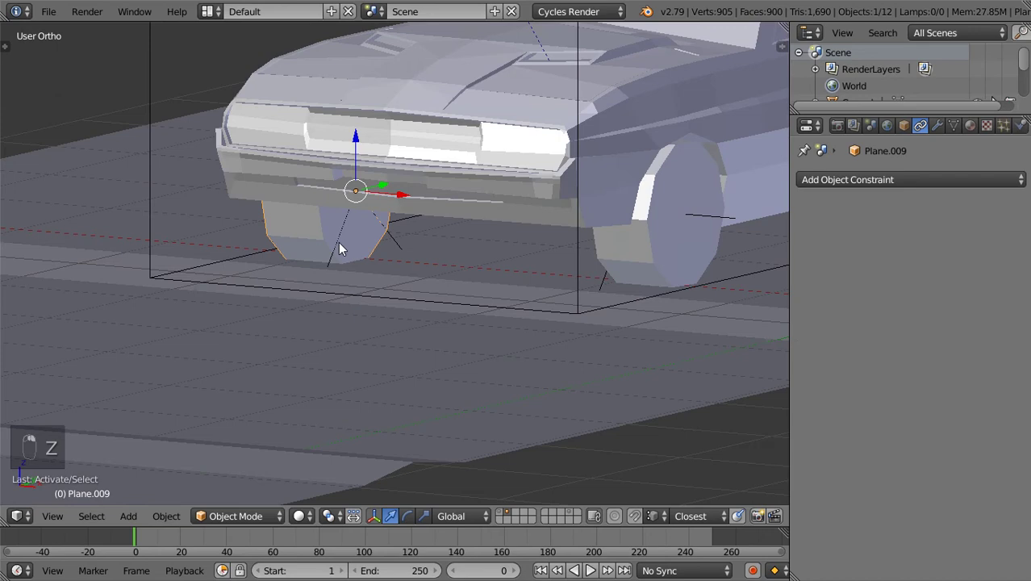
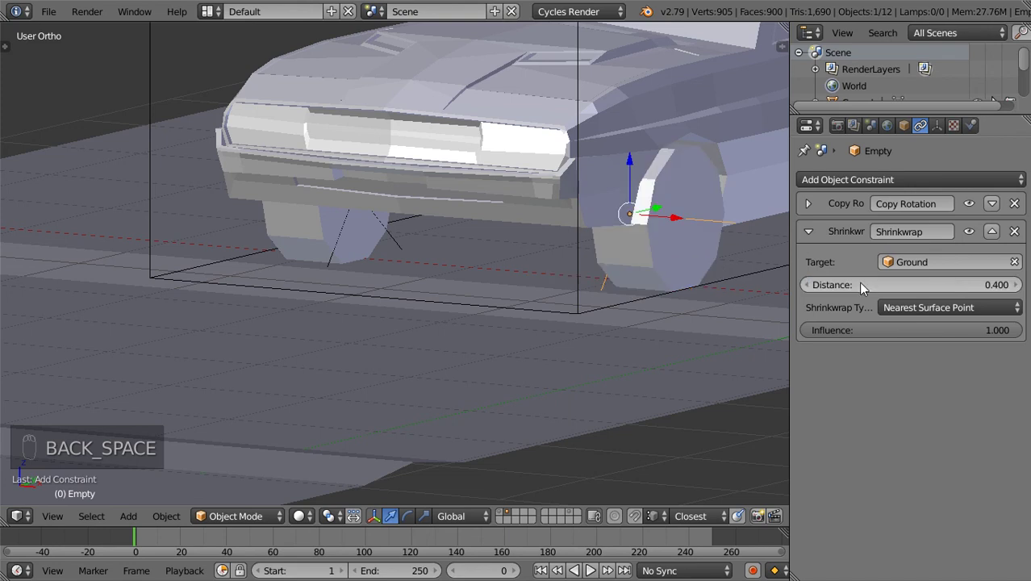
{"action": "key", "text": "z"}
{"action": "key", "text": "z"}
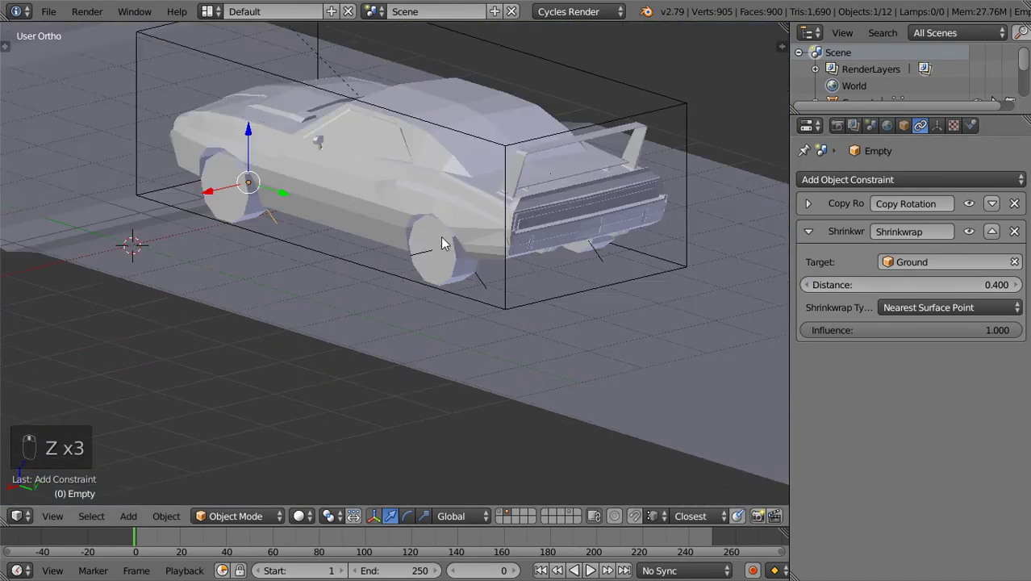
{"action": "right_click", "coordinate": [546, 279]}
{"action": "left_click_drag", "start_coordinate": [847, 179], "coordinate": [954, 314]}
{"action": "right_click", "coordinate": [973, 339]}
{"action": "left_click_drag", "start_coordinate": [972, 339], "coordinate": [815, 337]}
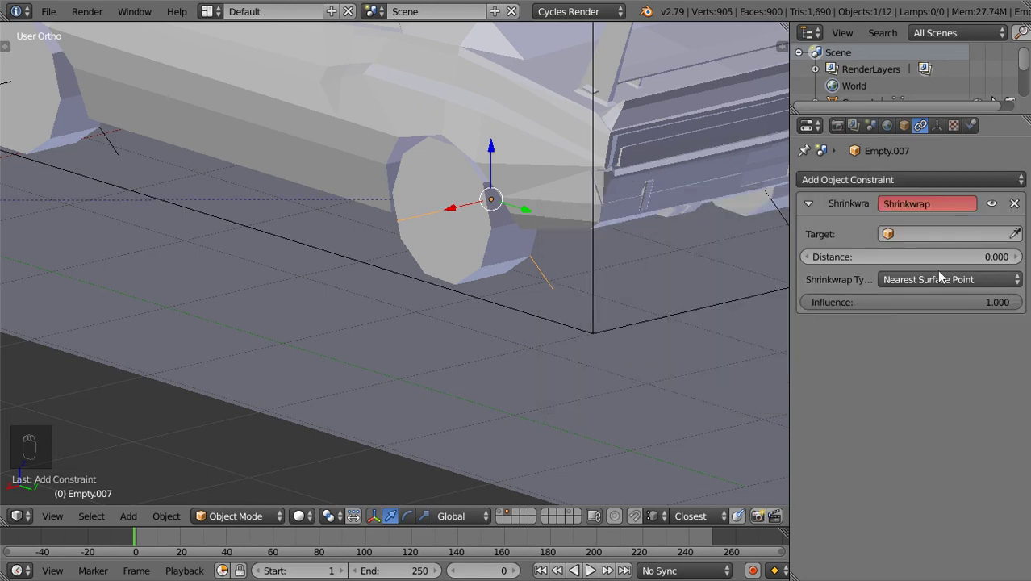
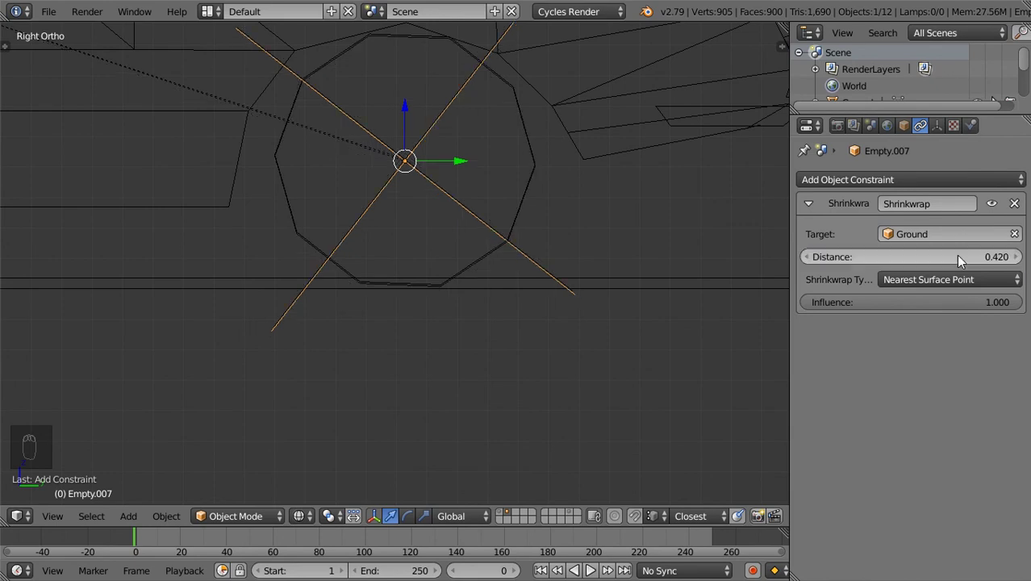
Step: Give Empty.006 the same Shrinkwrap to Ground and set the wheel's distance to about 0.4
{"action": "left_click_drag", "start_coordinate": [964, 257], "coordinate": [963, 260]}
{"action": "key", "text": "z"}
{"action": "left_click_drag", "start_coordinate": [433, 349], "coordinate": [359, 292]}
{"action": "right_click", "coordinate": [359, 292]}
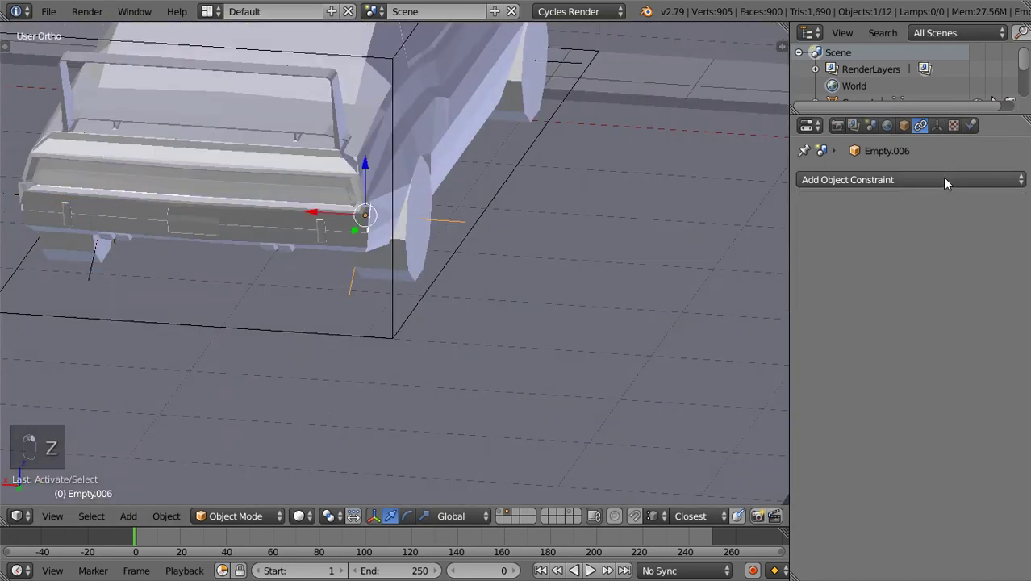
{"action": "right_click", "coordinate": [946, 317]}
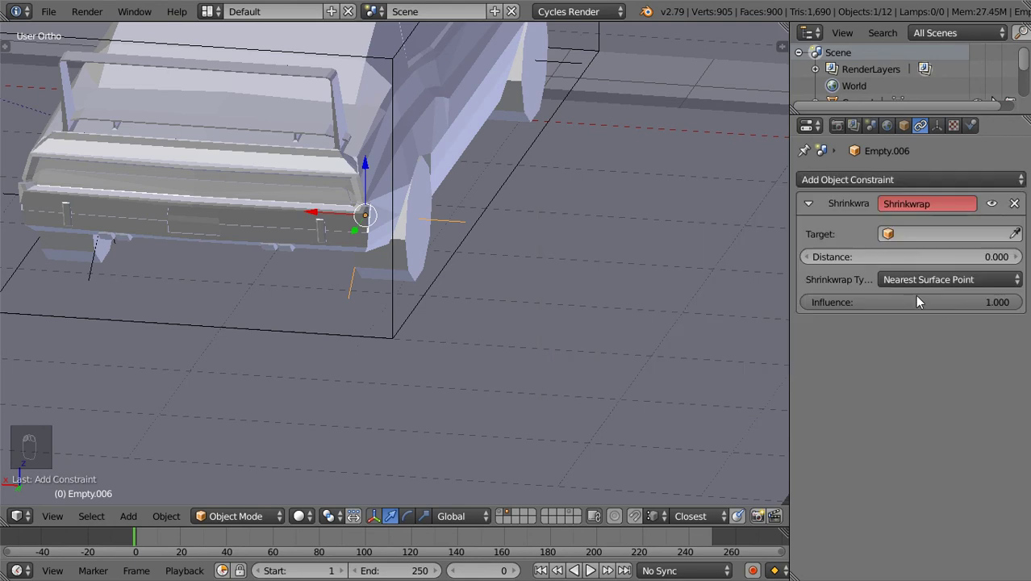
{"action": "left_click_drag", "start_coordinate": [928, 245], "coordinate": [630, 306]}
{"action": "right_click", "coordinate": [631, 306]}
{"action": "key", "text": "KP_3"}
{"action": "key", "text": "z"}
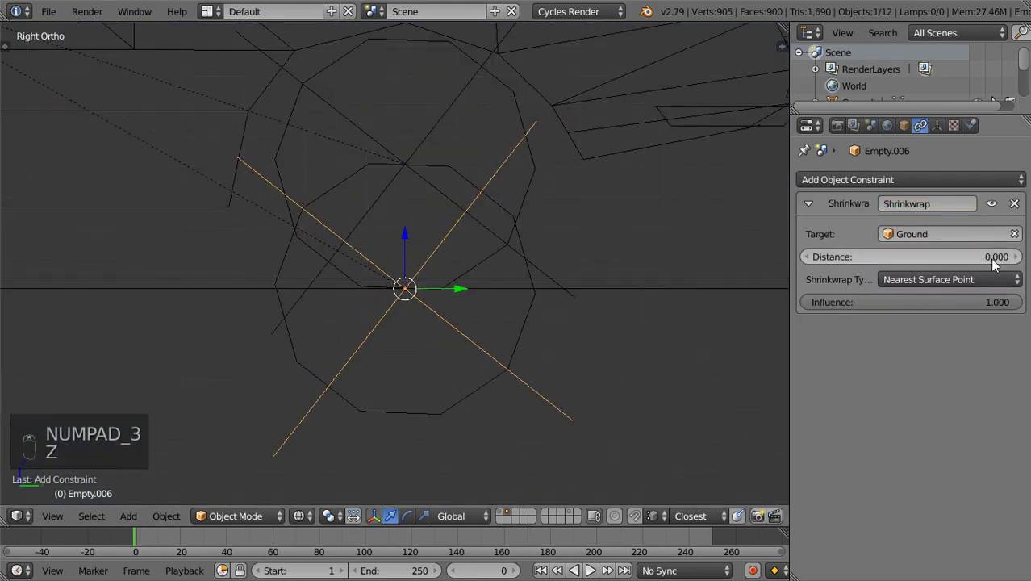
{"action": "left_click_drag", "start_coordinate": [1023, 265], "coordinate": [1022, 265]}
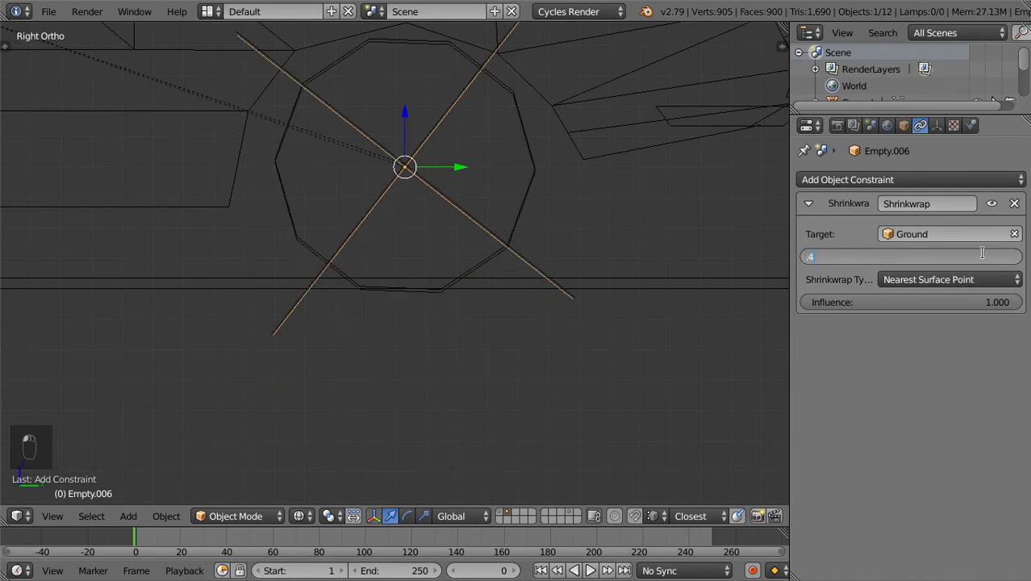
Step: Move MAIN_BODY_2 along the ground and check from the side that the wheels follow the surface
{"action": "key", "text": "z"}
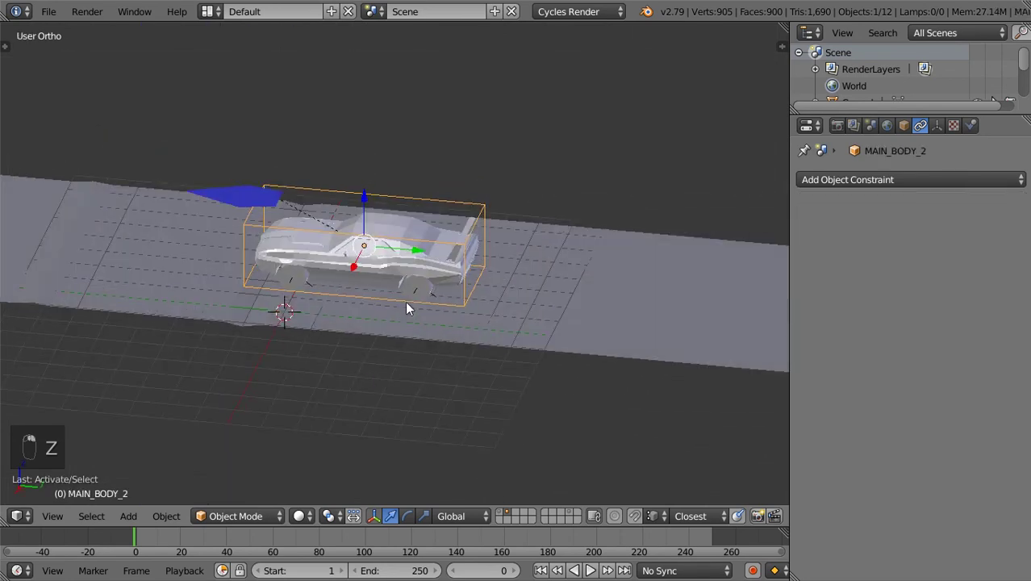
{"action": "key", "text": "g"}
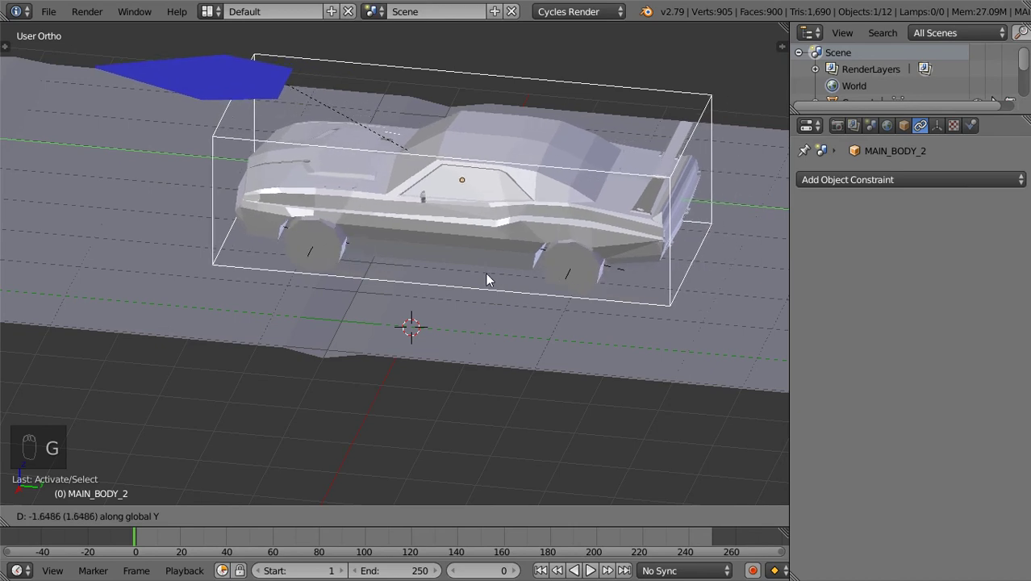
{"action": "left_click_drag", "start_coordinate": [439, 284], "coordinate": [528, 296]}
{"action": "key", "text": "KP_3"}
{"action": "key", "text": "z"}
{"action": "key", "text": "g"}
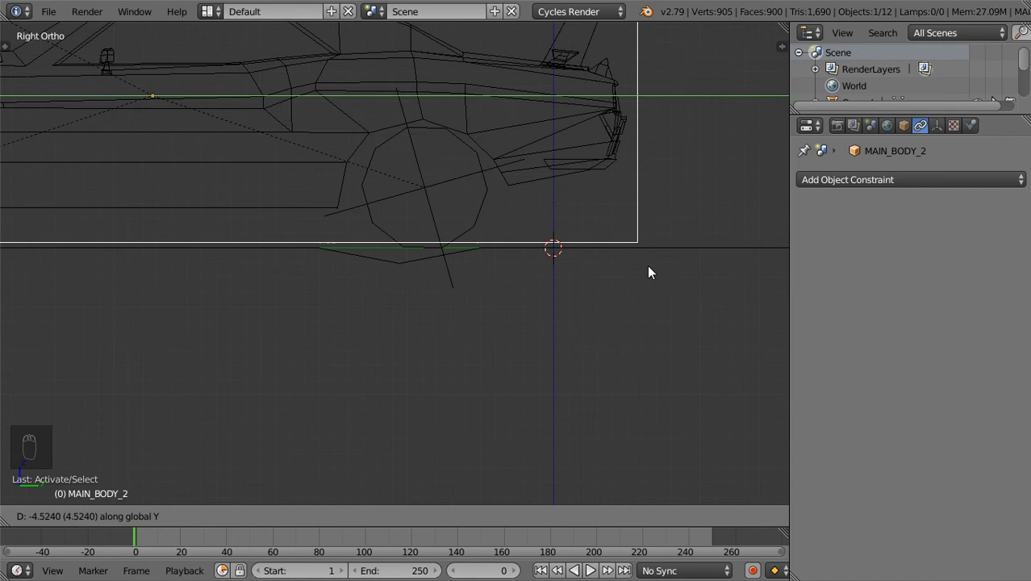
{"action": "left_click_drag", "start_coordinate": [663, 270], "coordinate": [574, 290]}
{"action": "key", "text": "z"}
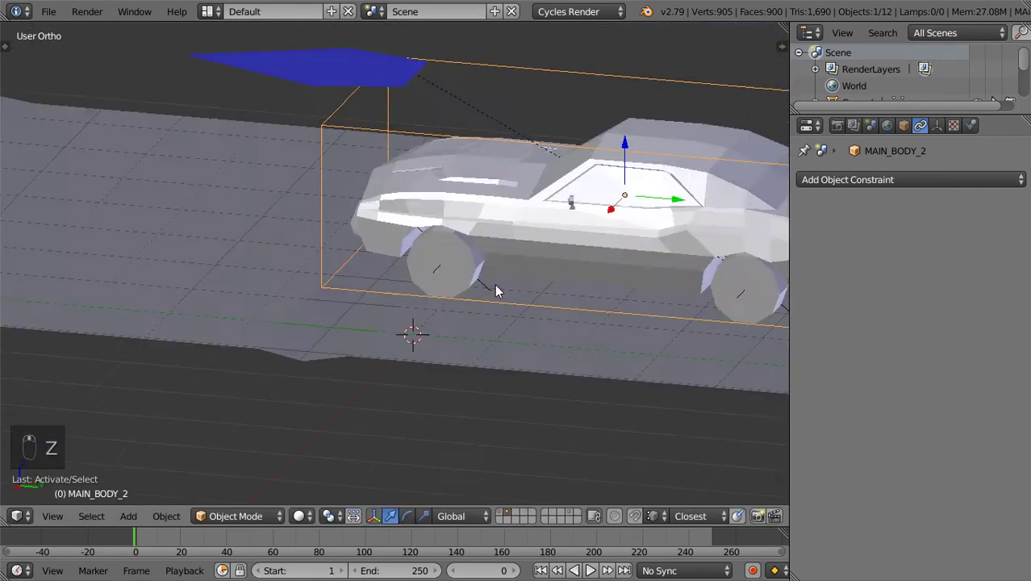
{"action": "left_click_drag", "start_coordinate": [571, 286], "coordinate": [562, 365]}
{"action": "left_click_drag", "start_coordinate": [455, 331], "coordinate": [466, 335]}
Step: Drive the car over the bumps and further along the strip, orbiting to watch the wheels ride them
{"action": "key", "text": "ctrl+a"}
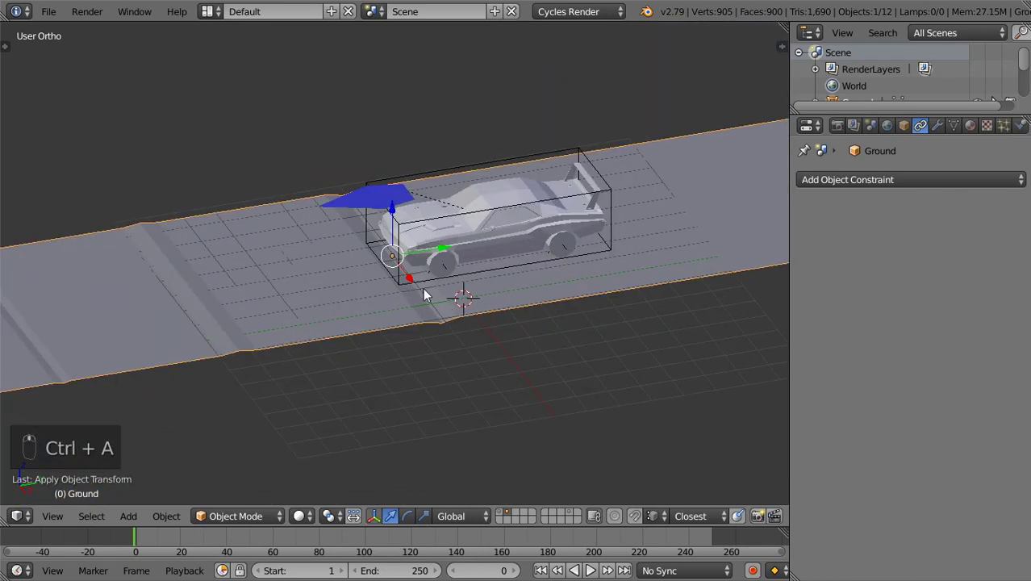
{"action": "middle_click", "coordinate": [485, 310]}
{"action": "middle_click", "coordinate": [481, 318]}
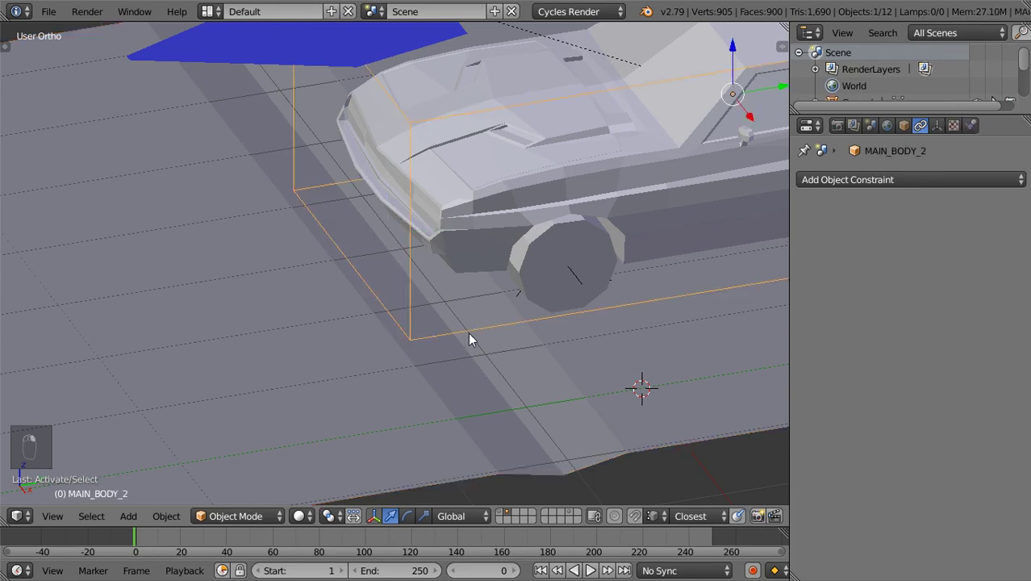
{"action": "left_click_drag", "start_coordinate": [504, 307], "coordinate": [528, 314]}
{"action": "middle_click", "coordinate": [528, 315]}
{"action": "middle_click", "coordinate": [525, 315]}
{"action": "middle_click", "coordinate": [509, 244]}
{"action": "key", "text": "g"}
{"action": "left_click_drag", "start_coordinate": [523, 331], "coordinate": [471, 352]}
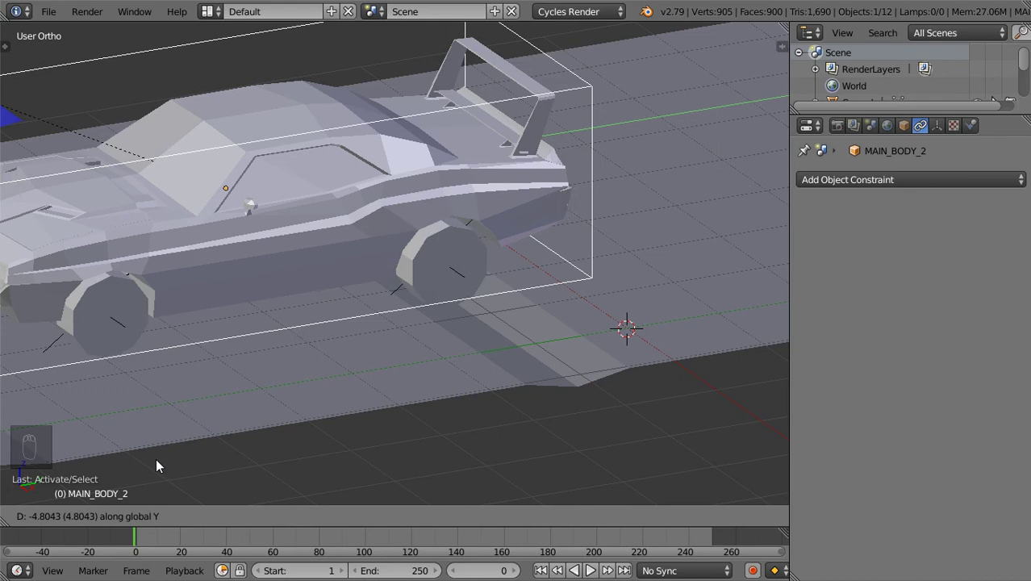
{"action": "middle_click", "coordinate": [688, 293]}
{"action": "key", "text": "g"}
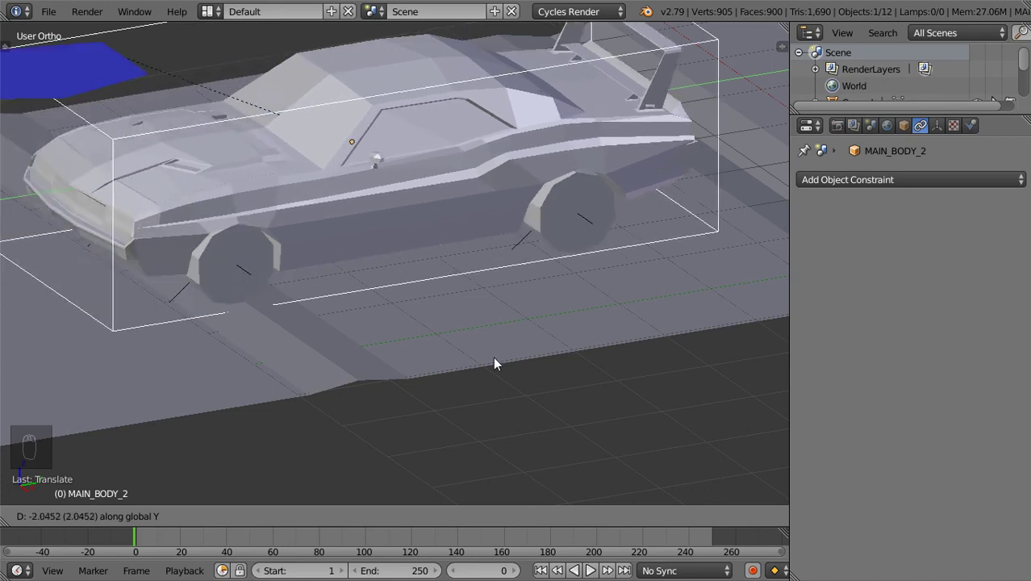
{"action": "left_click_drag", "start_coordinate": [293, 370], "coordinate": [241, 374]}
{"action": "key", "text": "g"}
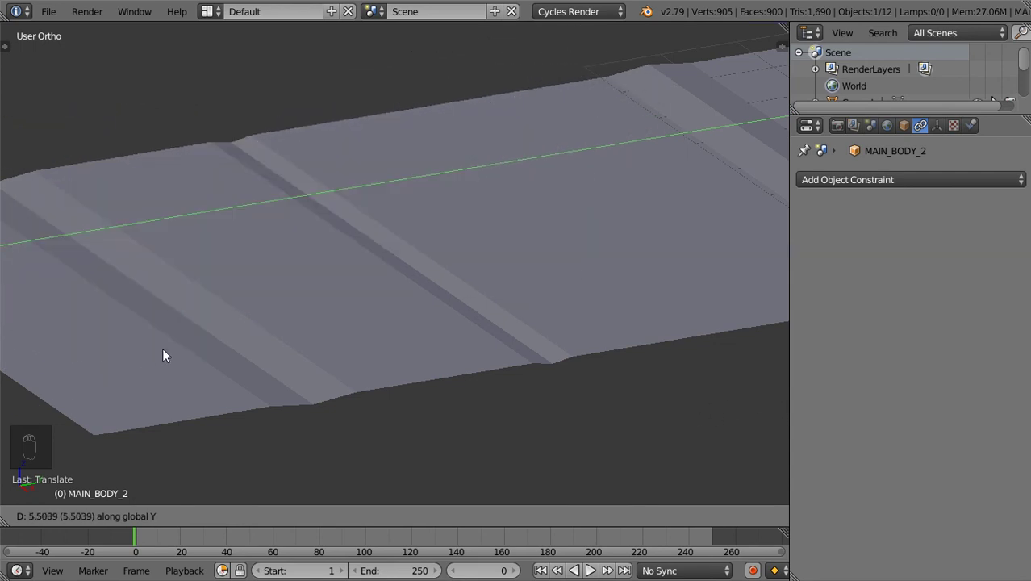
Step: Edit the Ground mesh to raise a new ridge across the road ahead of the car
{"action": "key", "text": "g"}
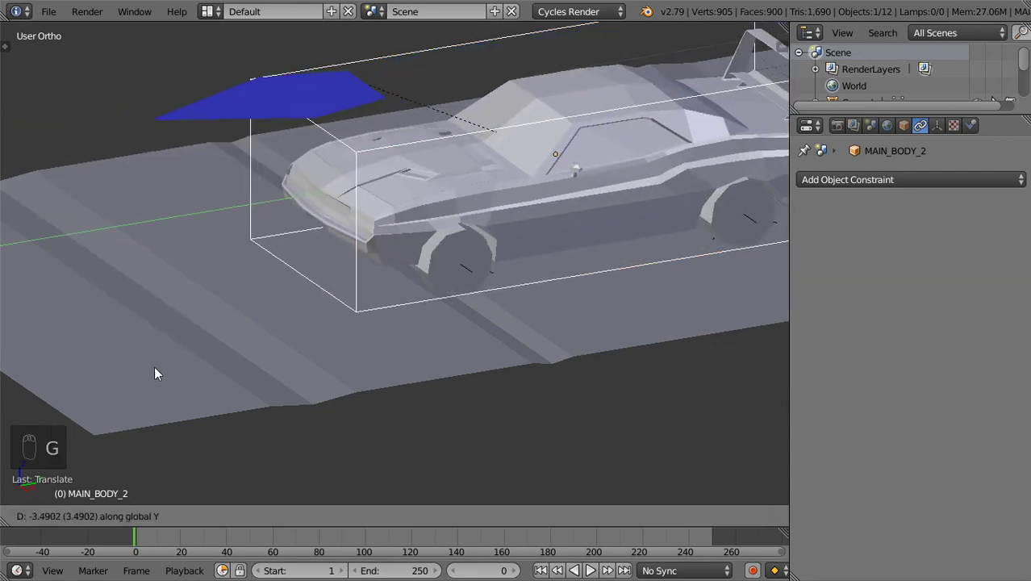
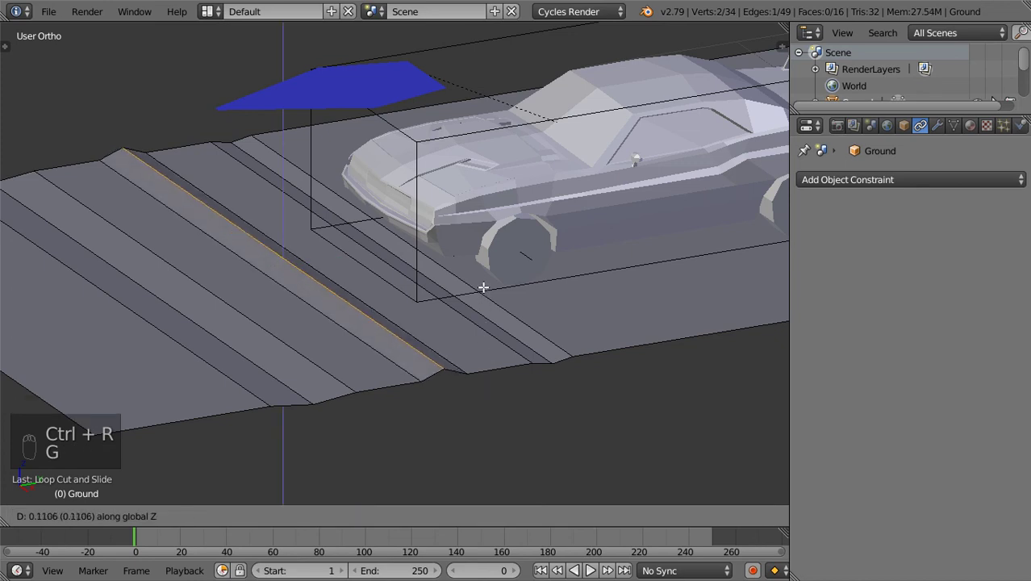
{"action": "key", "text": "Tab"}
{"action": "left_click_drag", "start_coordinate": [568, 281], "coordinate": [591, 281]}
{"action": "key", "text": "g"}
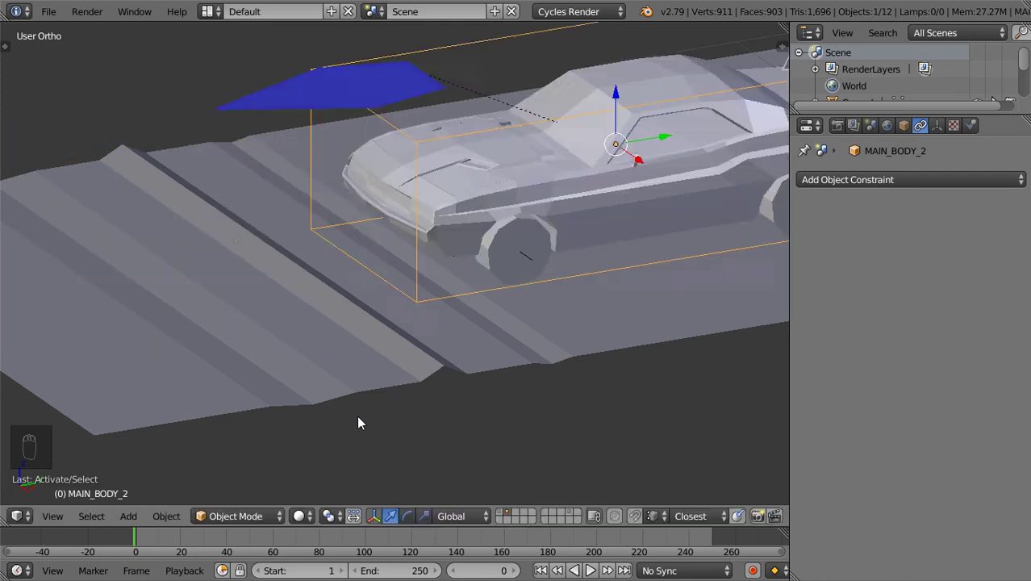
{"action": "key", "text": "KP_3"}
{"action": "key", "text": "z"}
{"action": "key", "text": "g"}
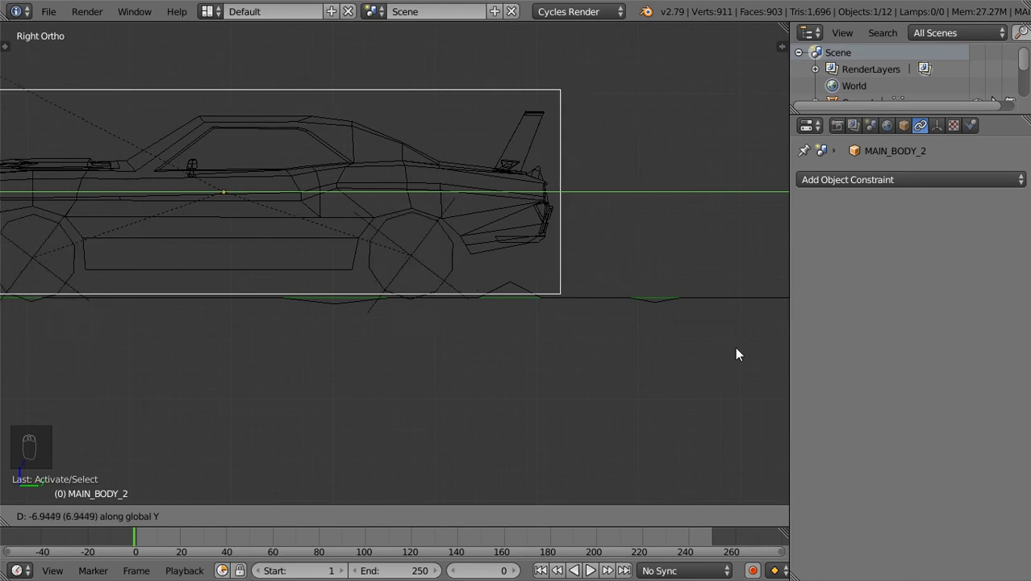
{"action": "key", "text": "z"}
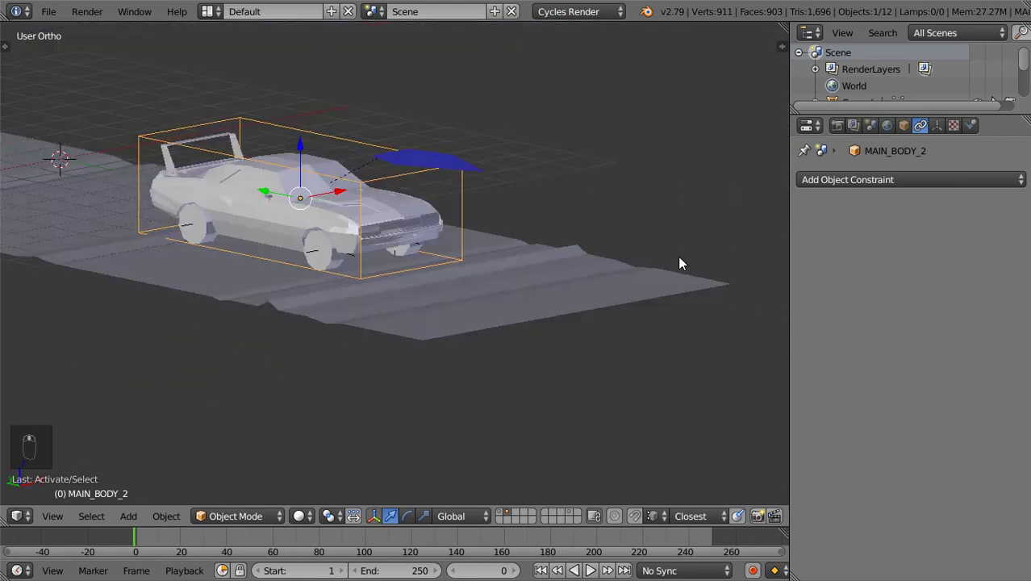
{"action": "left_click_drag", "start_coordinate": [568, 187], "coordinate": [533, 321]}
{"action": "middle_click", "coordinate": [532, 321]}
{"action": "left_click_drag", "start_coordinate": [553, 230], "coordinate": [561, 264]}
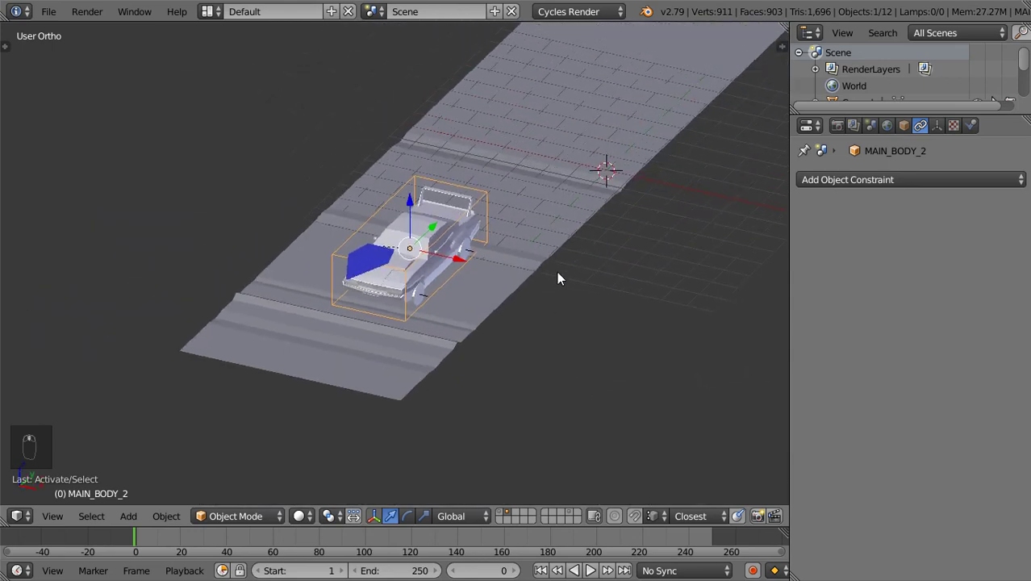